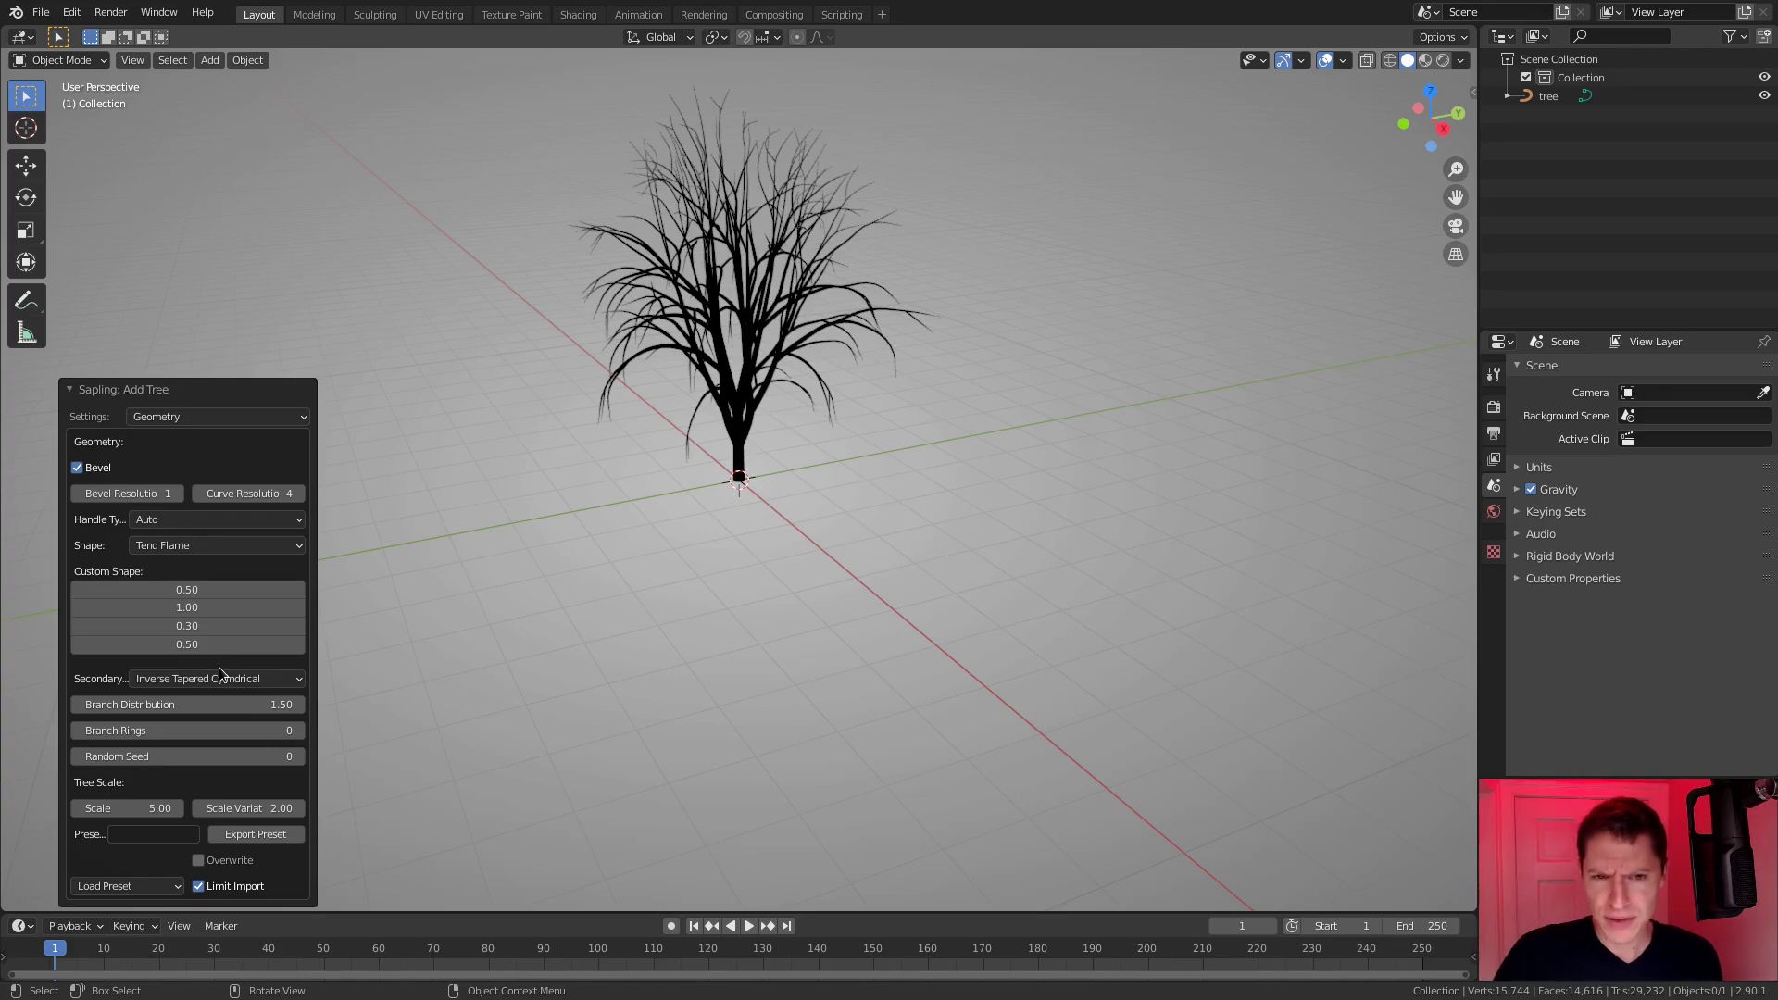
Orbit around the default Sapling tree and its crown to inspect it from several angles.
middle_click(820, 321)
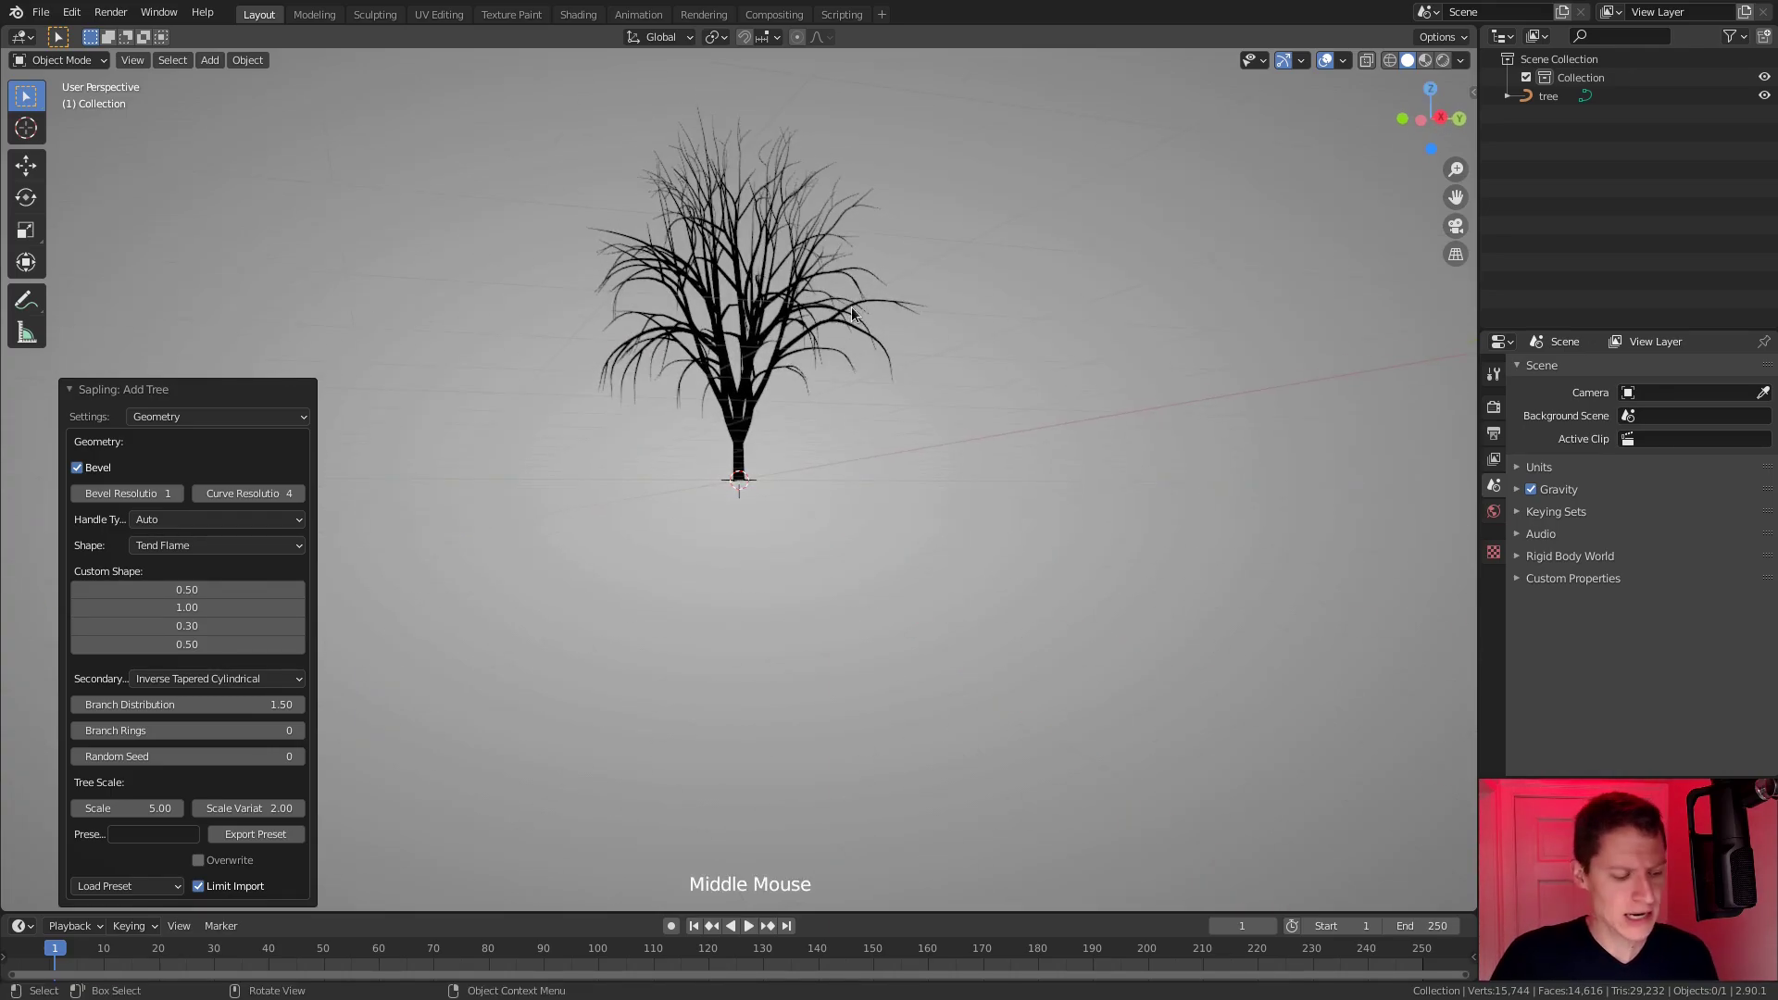
middle_click(857, 298)
middle_click(871, 367)
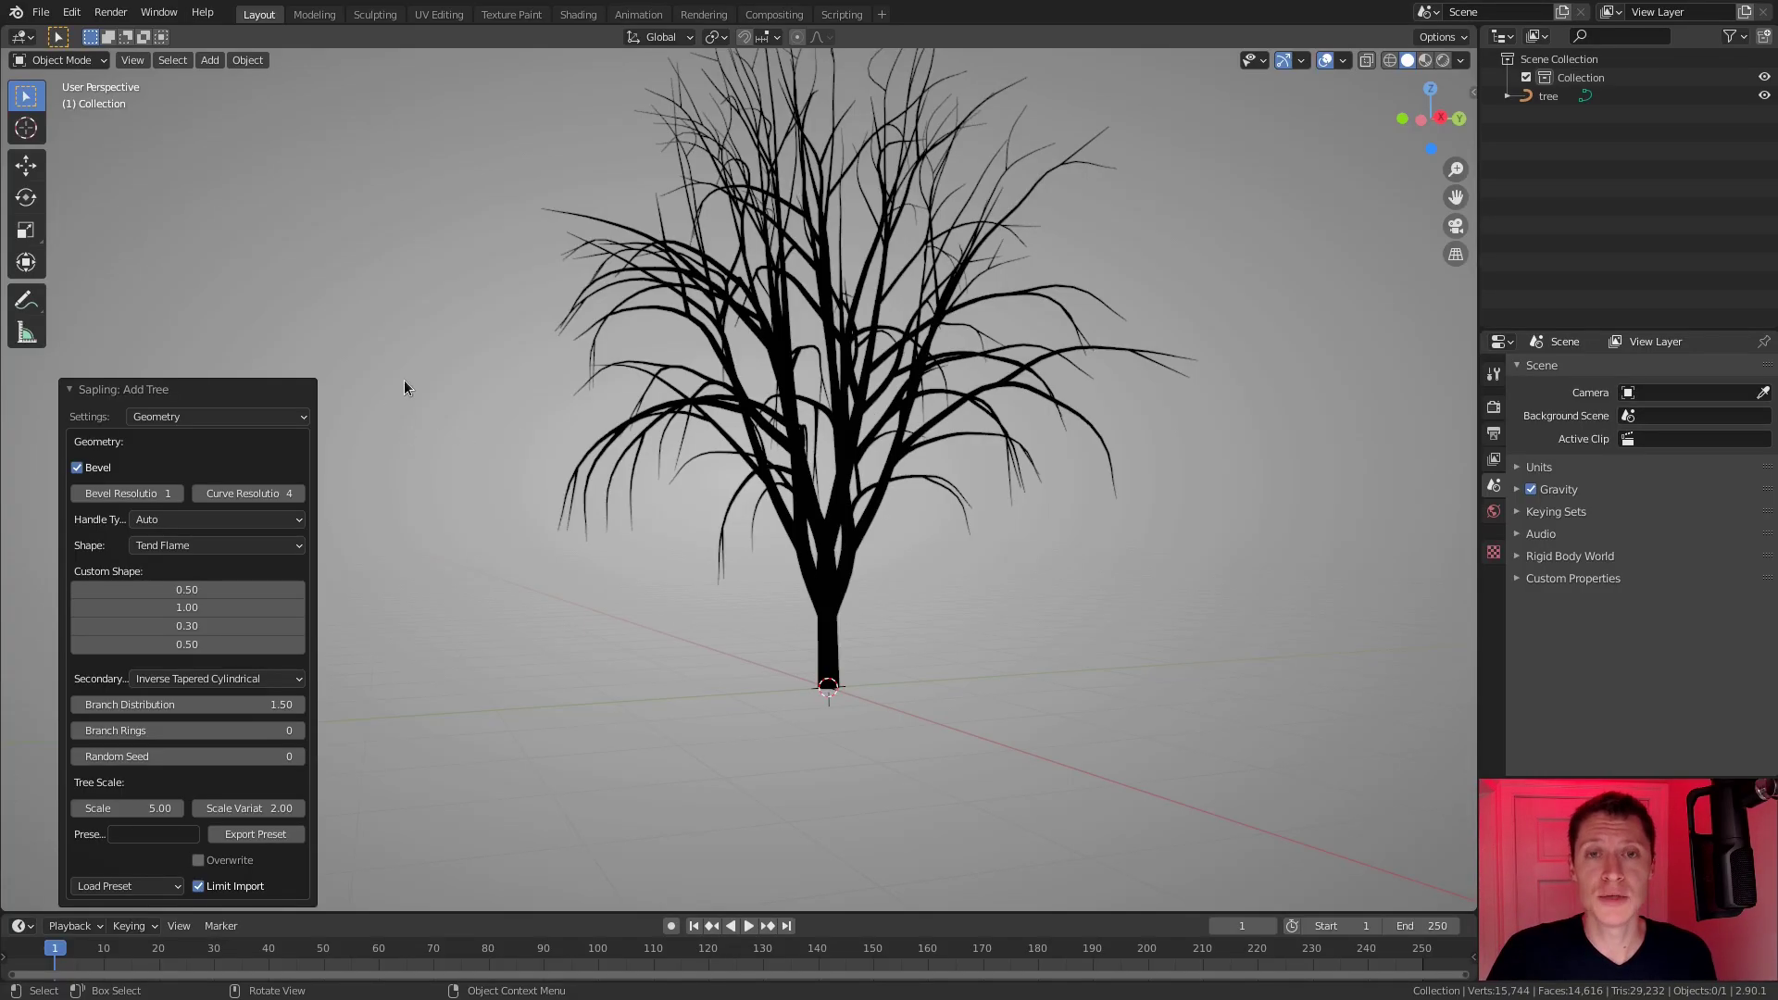
middle_click(980, 401)
middle_click(945, 439)
middle_click(926, 421)
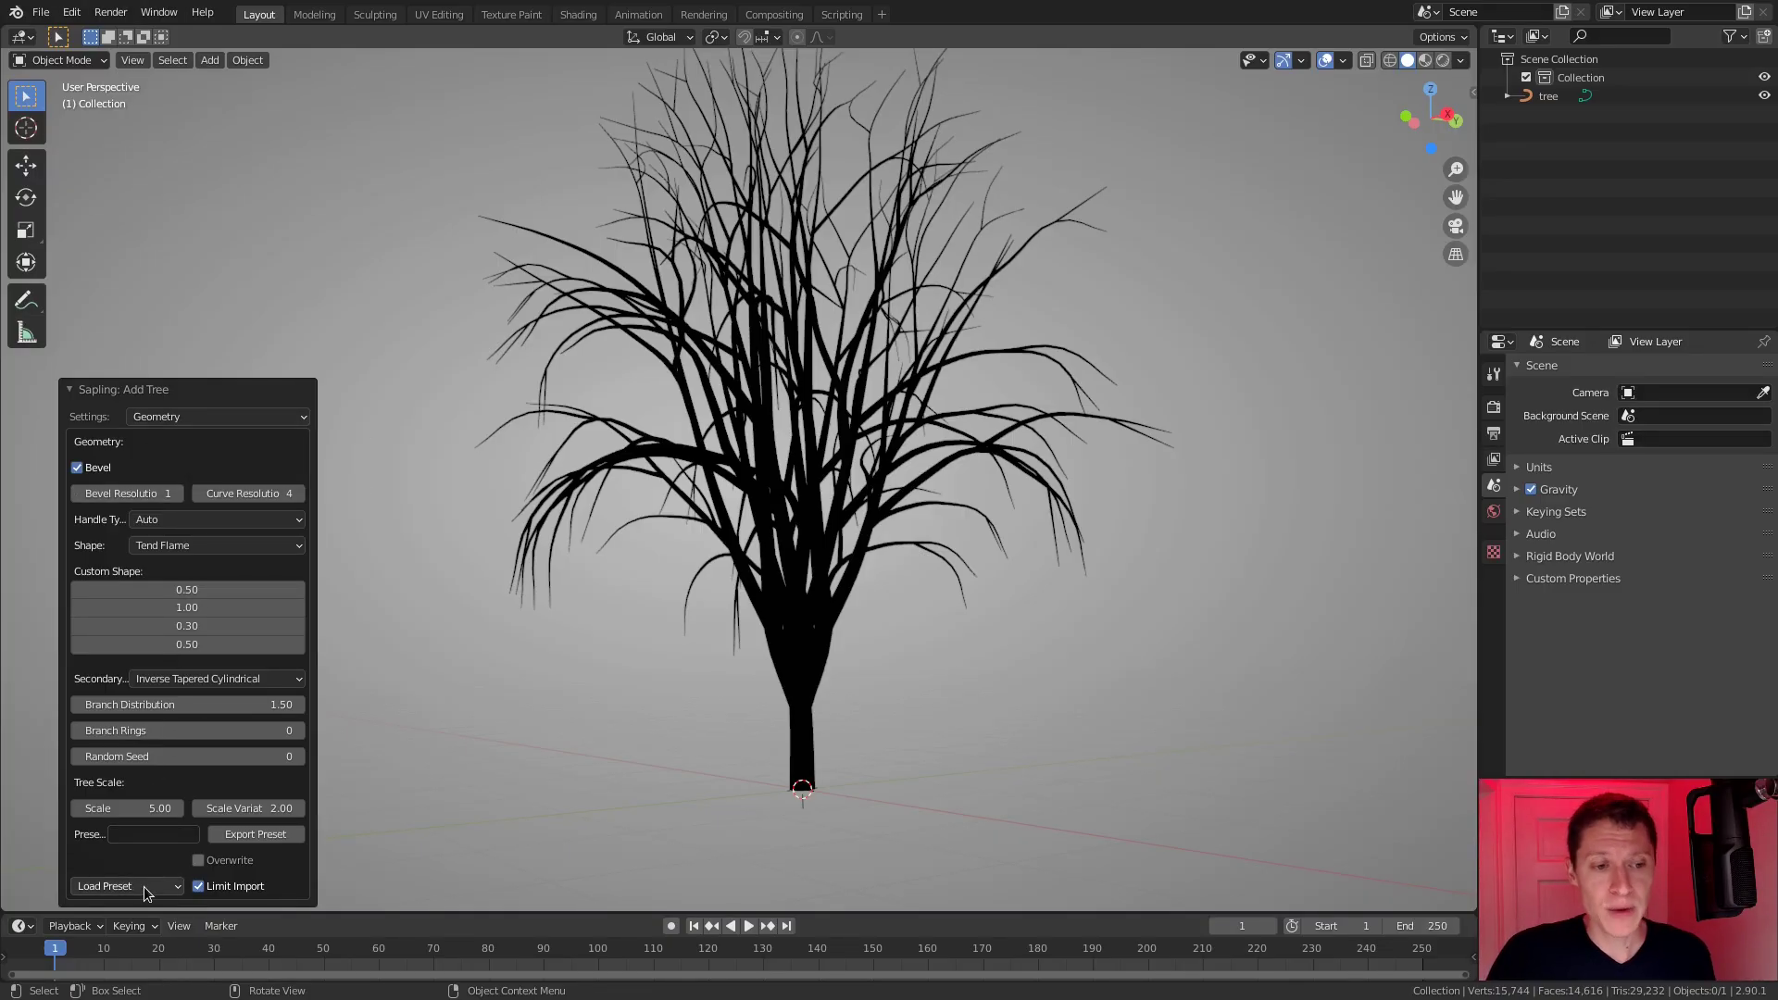
Load a couple of other tree presets, ending on a thin sparse-branched tree.
left_click(151, 890)
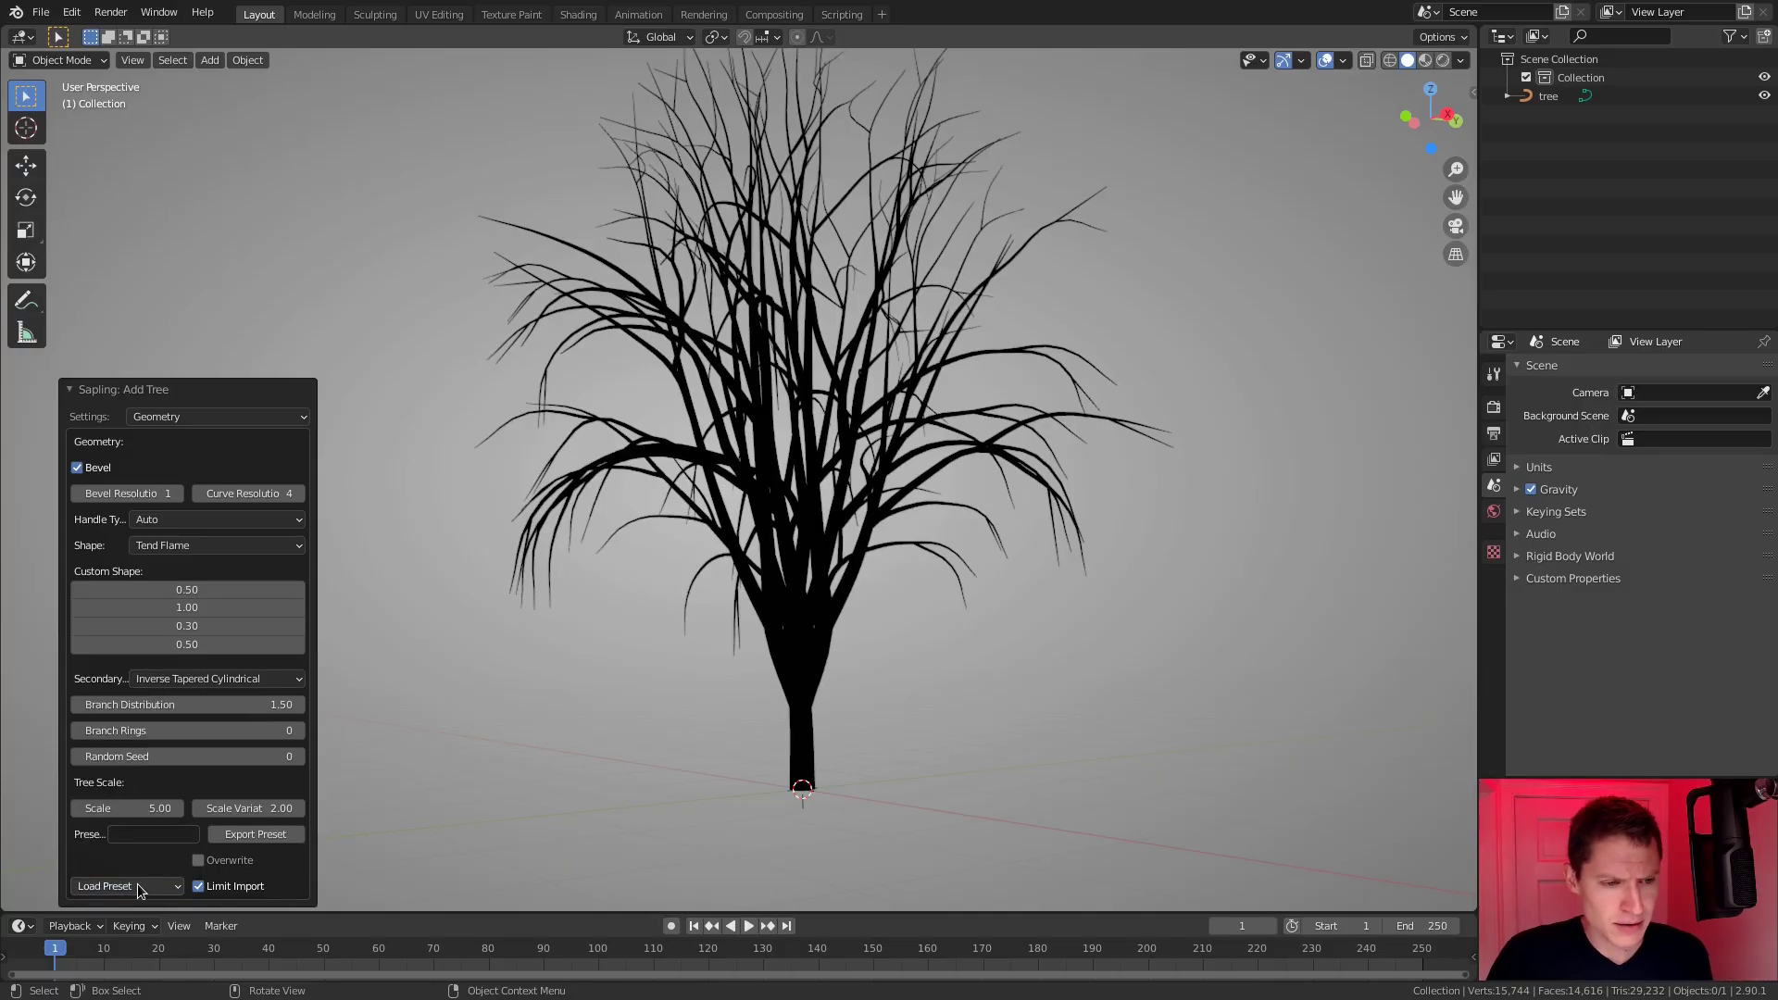
left_click(144, 884)
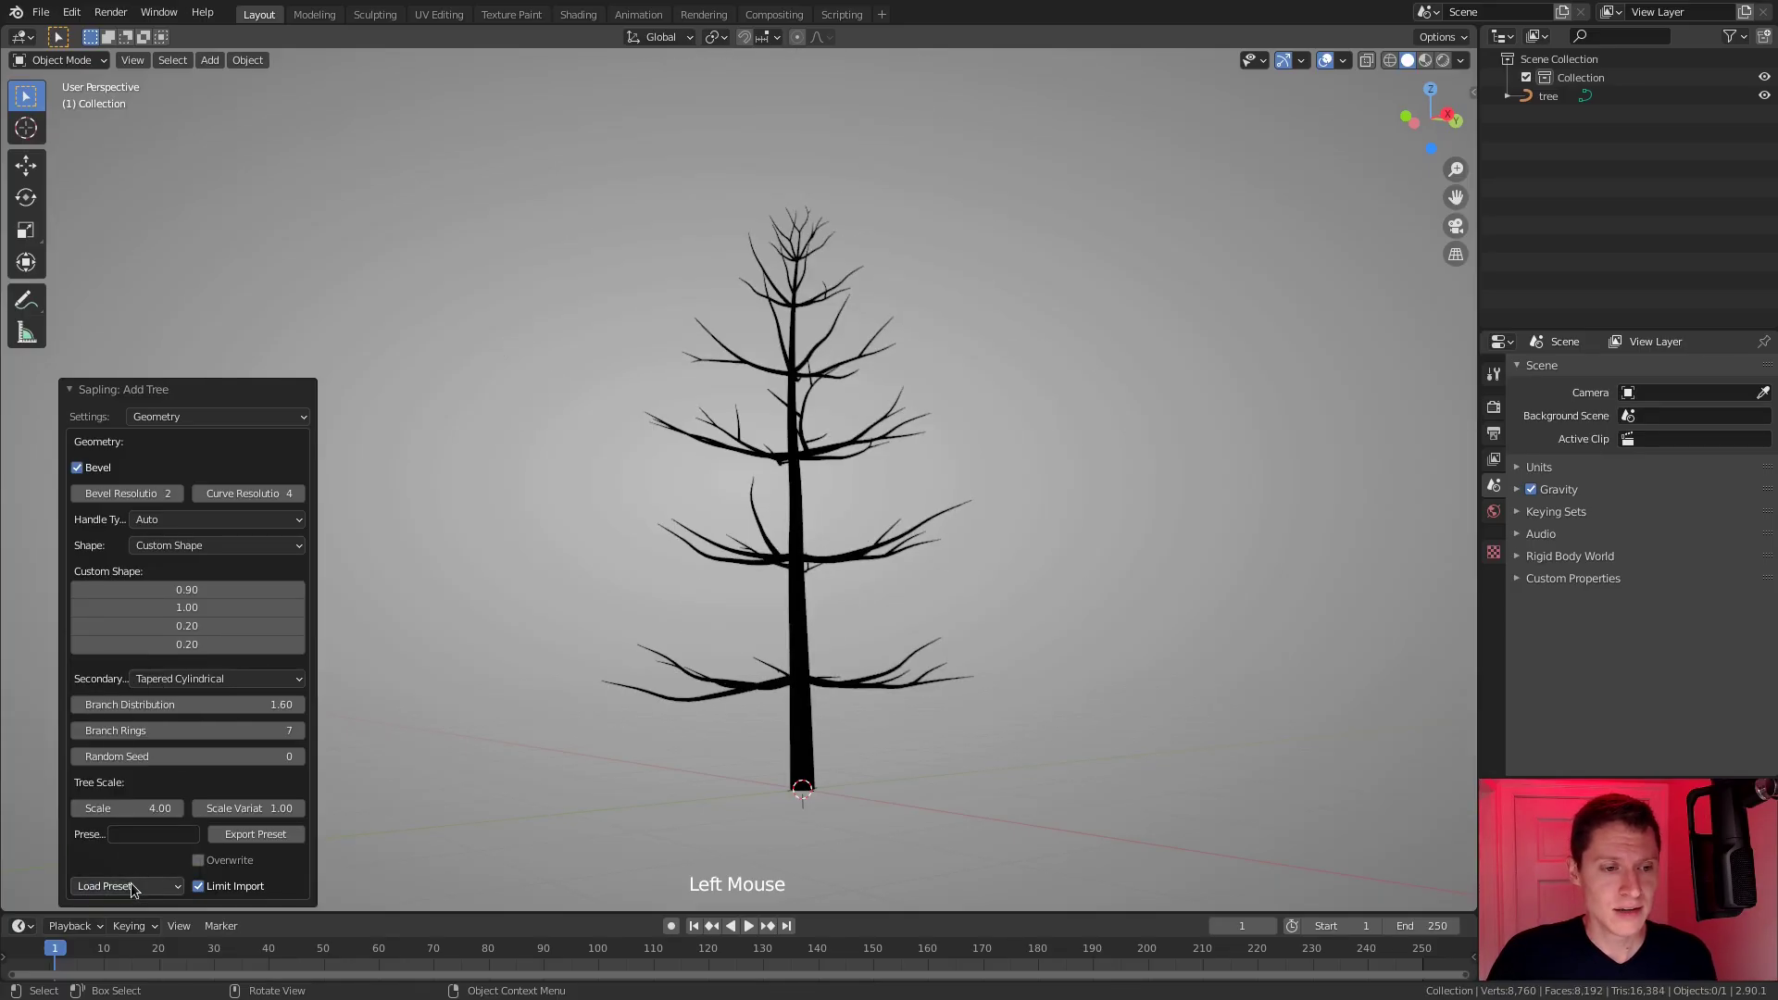
left_click(138, 887)
Orbit and zoom around the thin tree to judge its silhouette.
scroll("down", 3)
scroll("down", 3)
middle_click(819, 468)
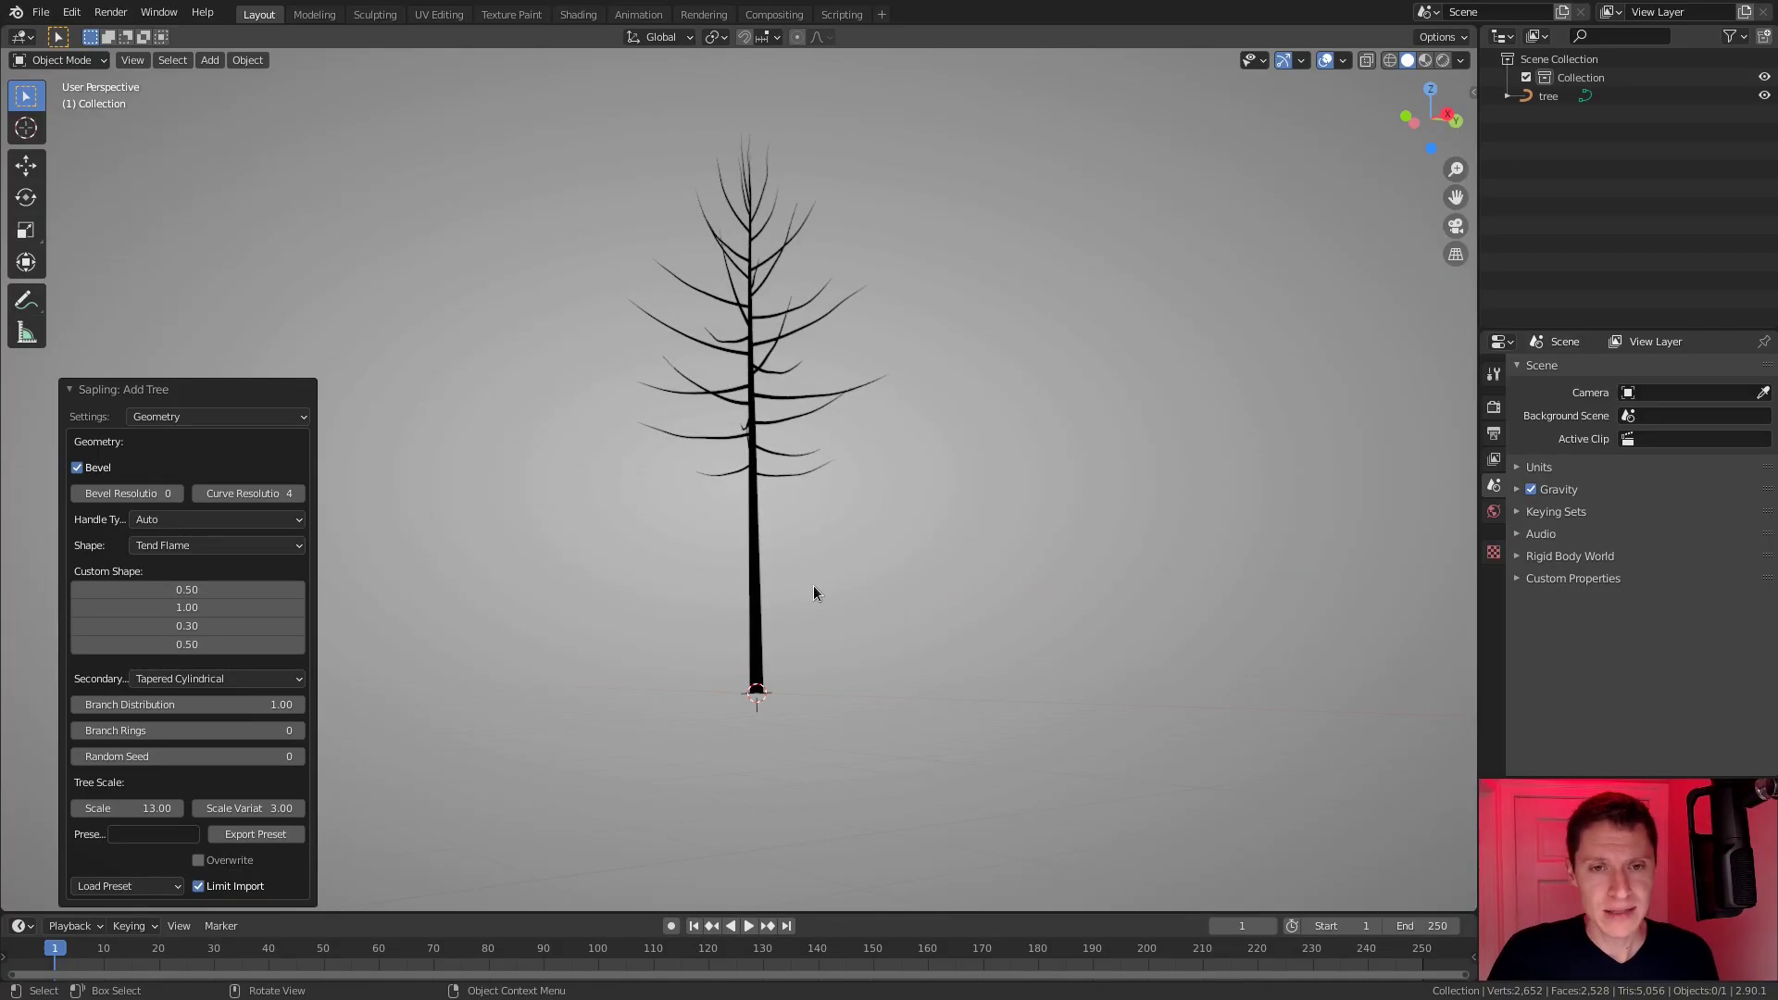
scroll("up", 3)
middle_click(824, 557)
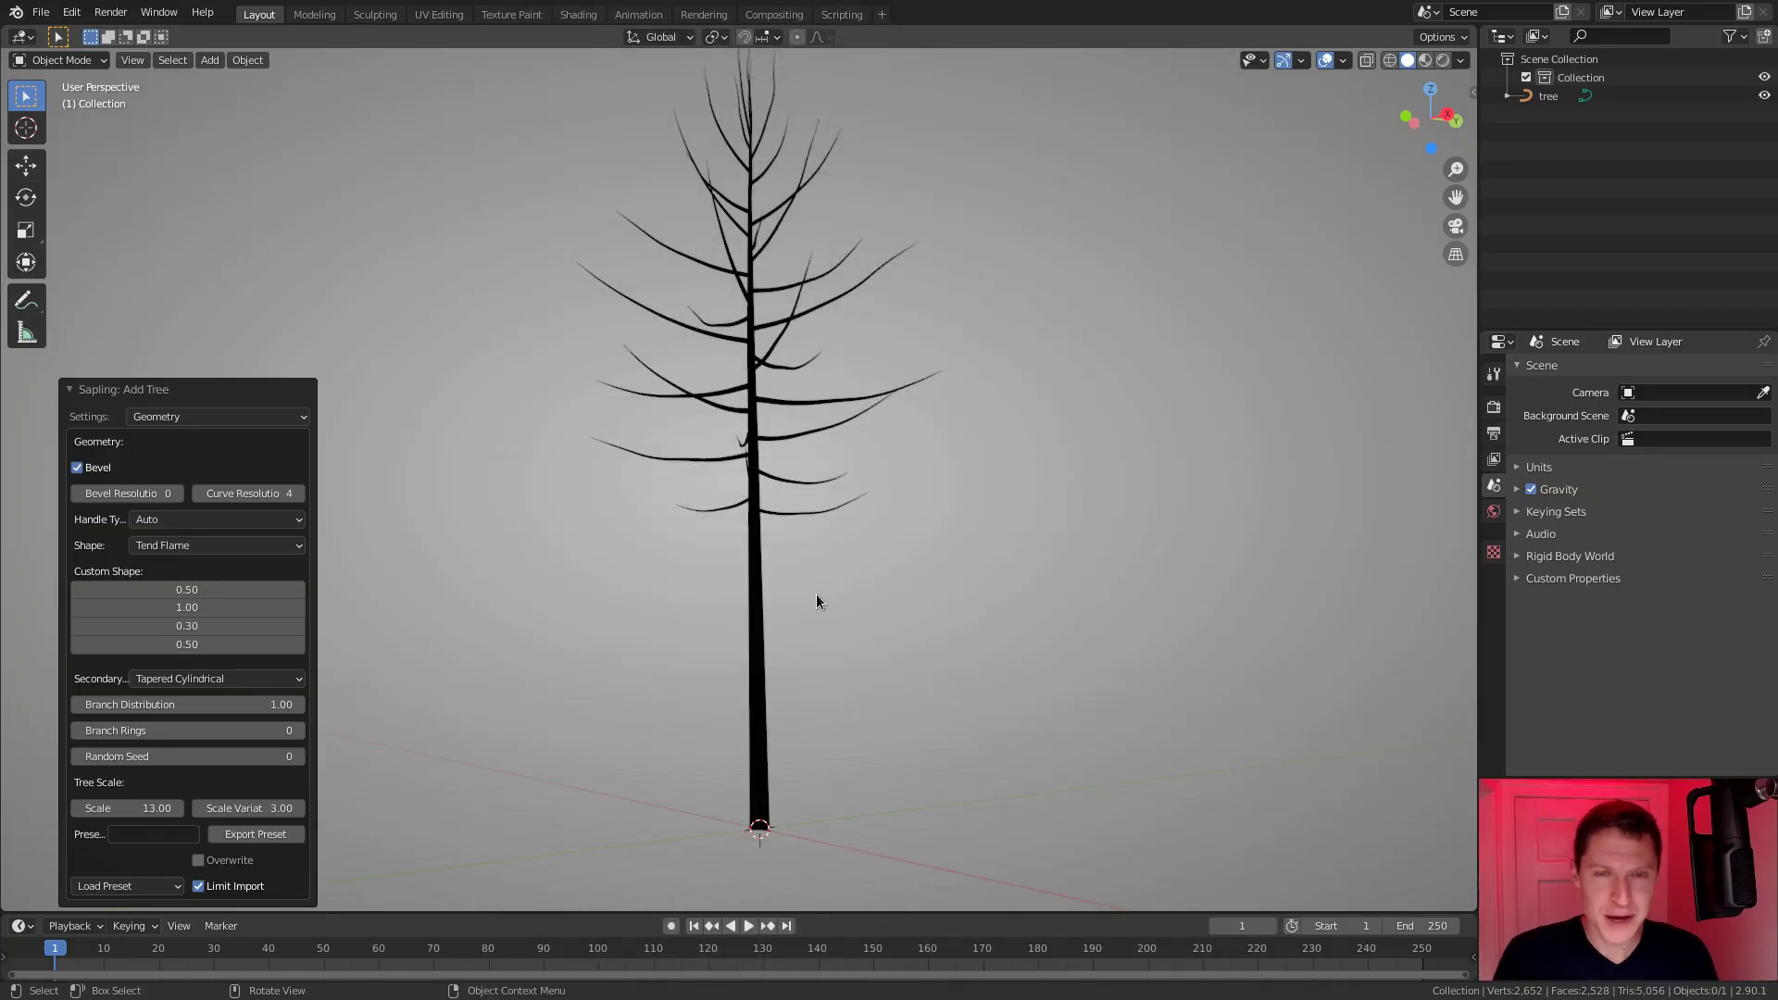
middle_click(868, 497)
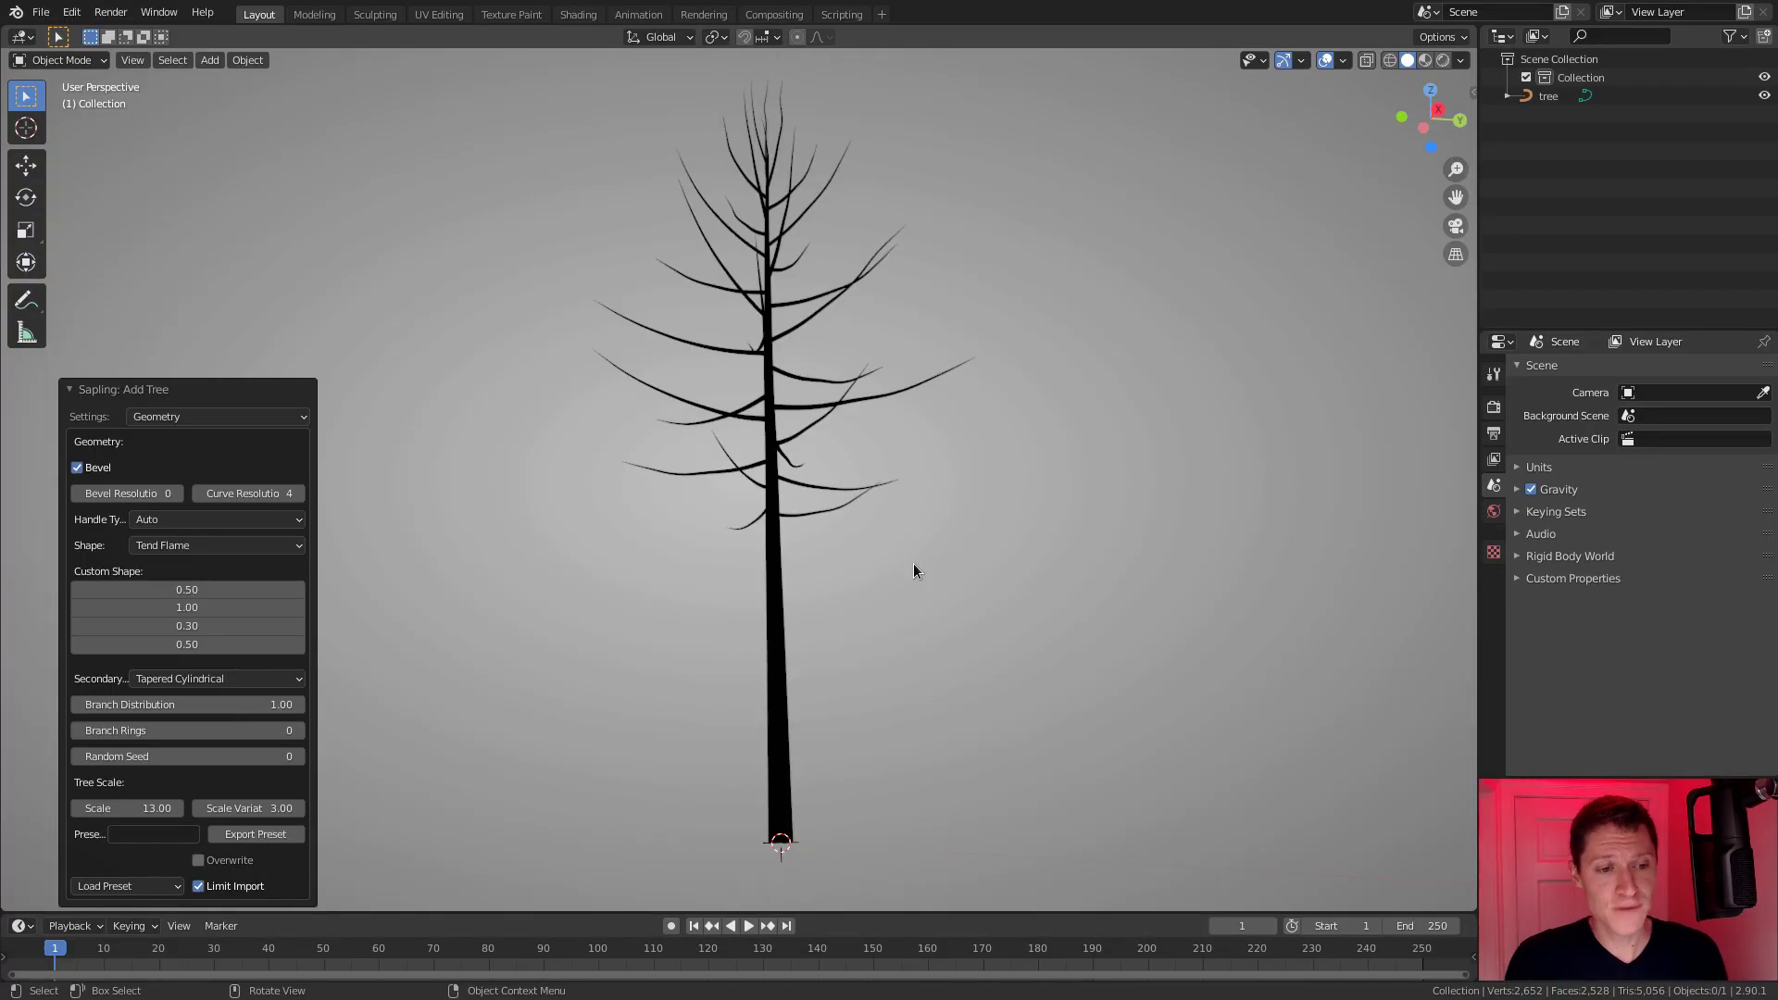
Load the tall spruce-like preset and inspect its flame-shaped crown from all sides.
left_click(101, 891)
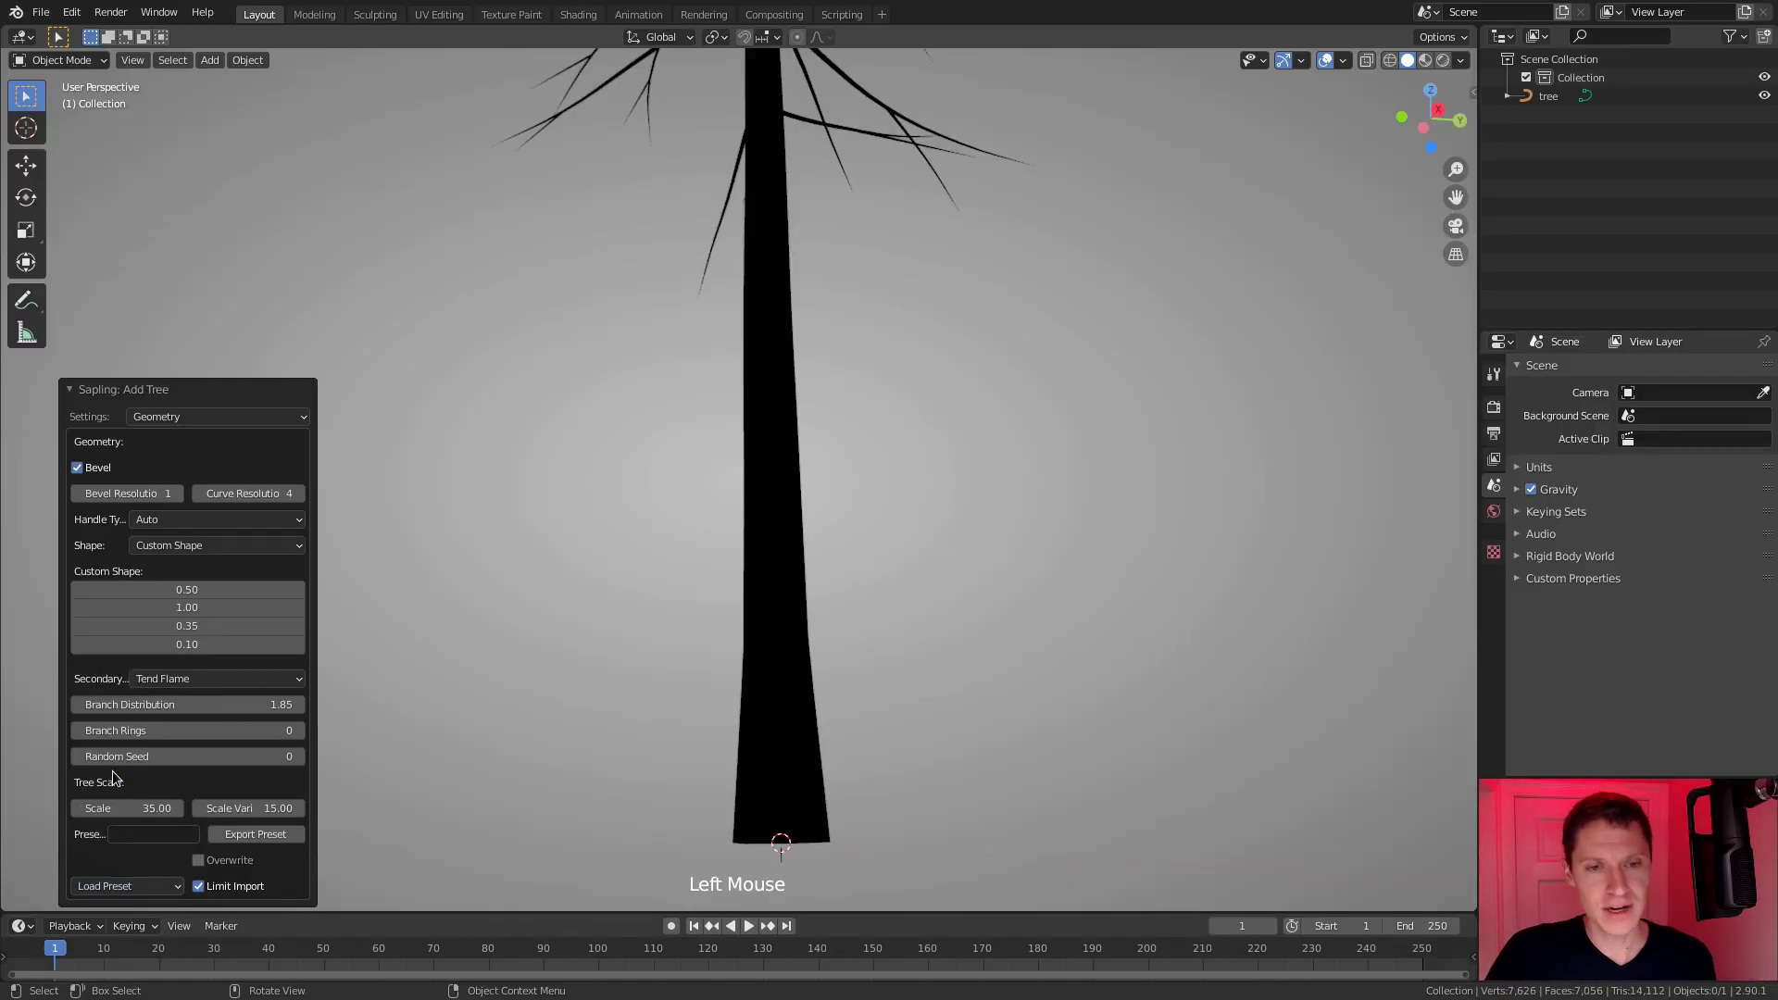
scroll("down", 3)
middle_click(833, 299)
middle_click(867, 428)
middle_click(867, 428)
middle_click(870, 372)
left_click_drag(880, 424, 857, 293)
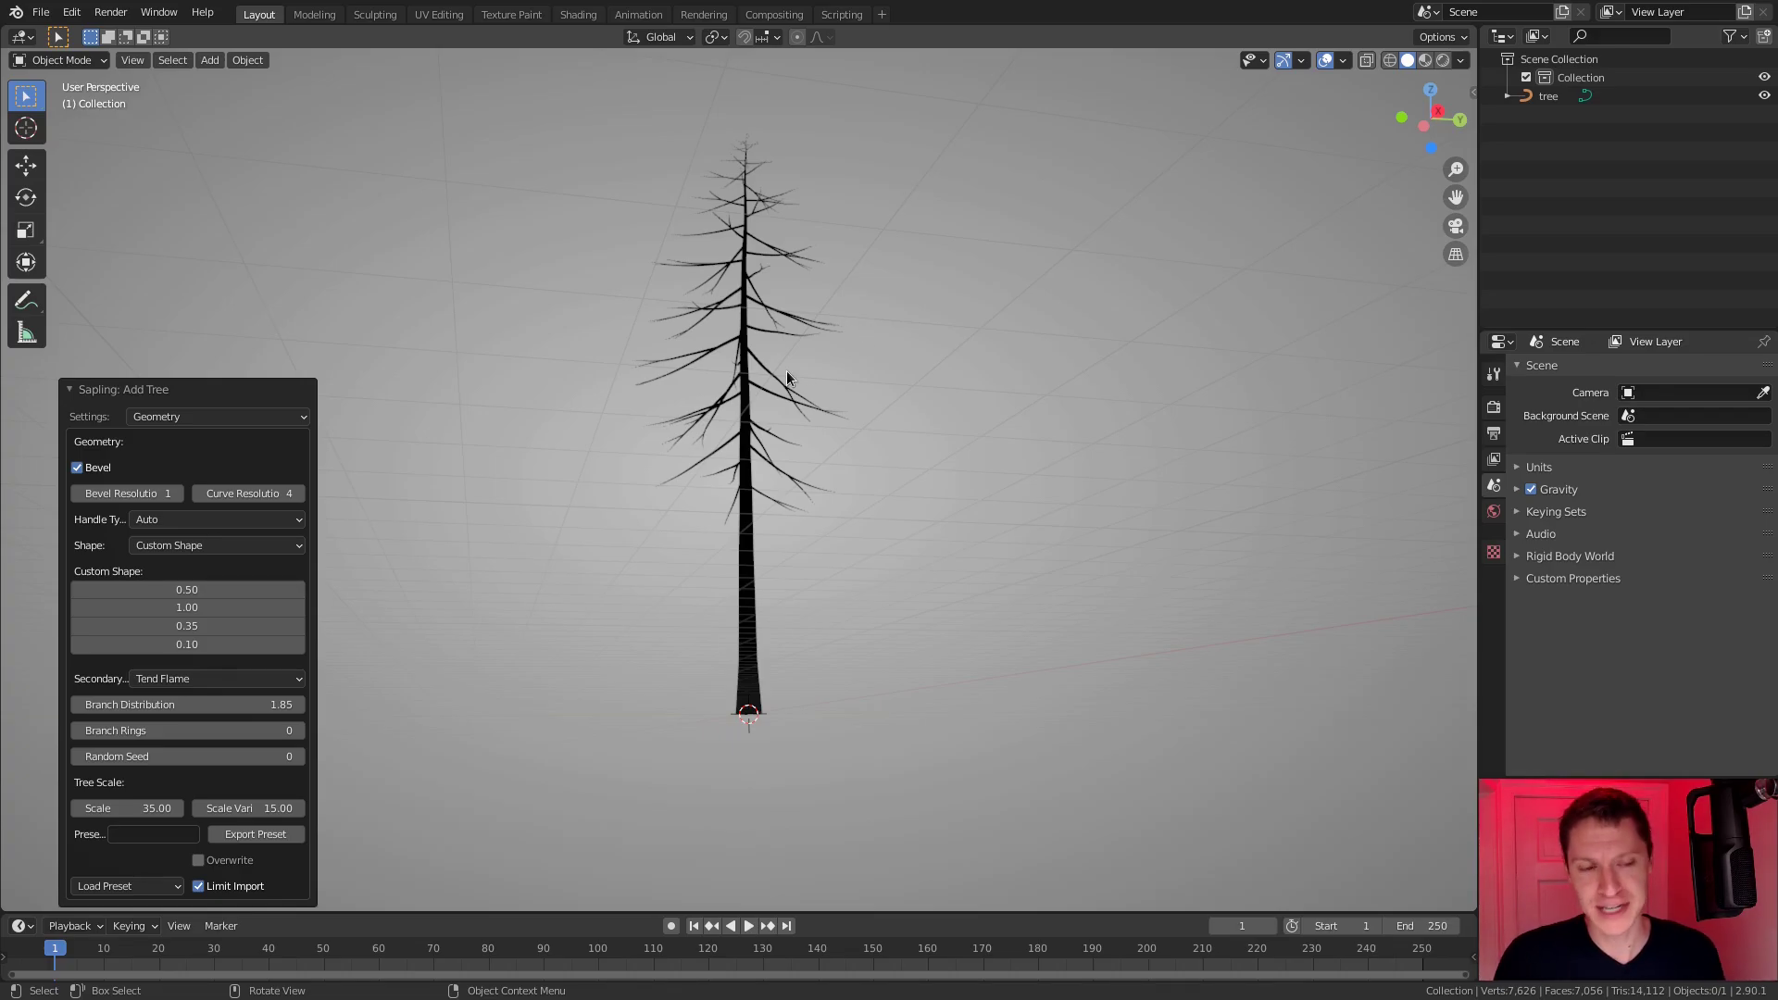
middle_click(814, 438)
middle_click(788, 436)
middle_click(797, 432)
middle_click(790, 467)
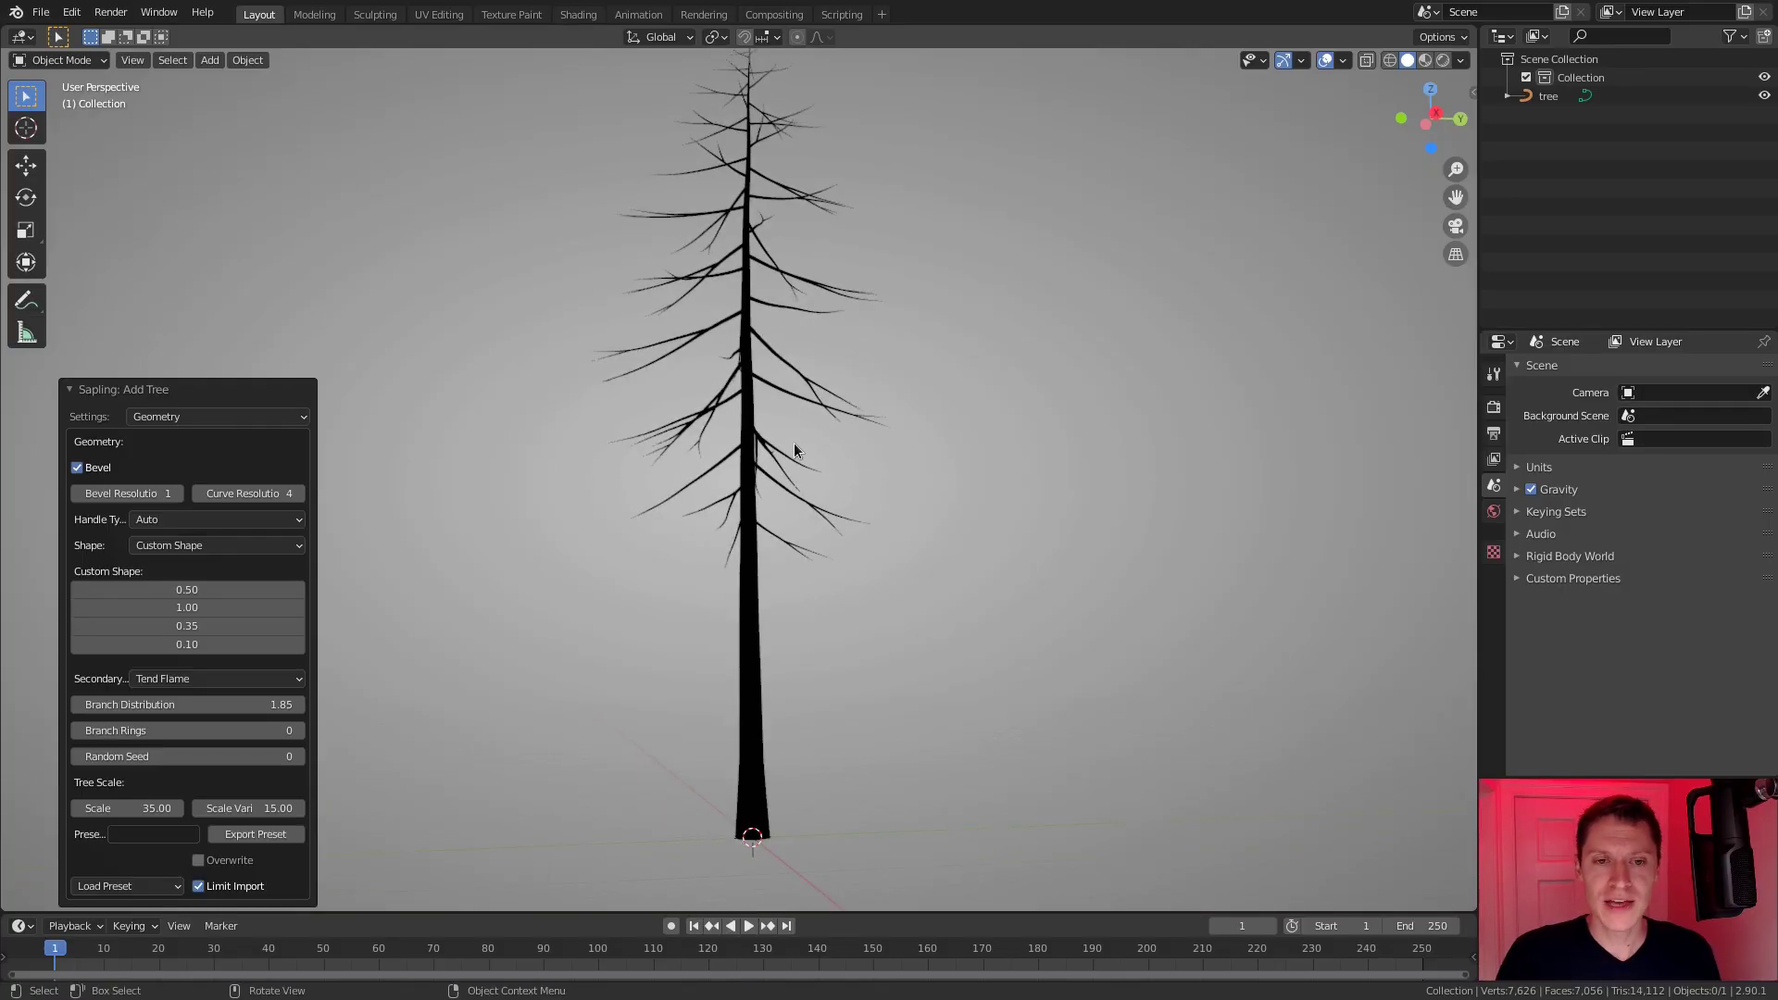
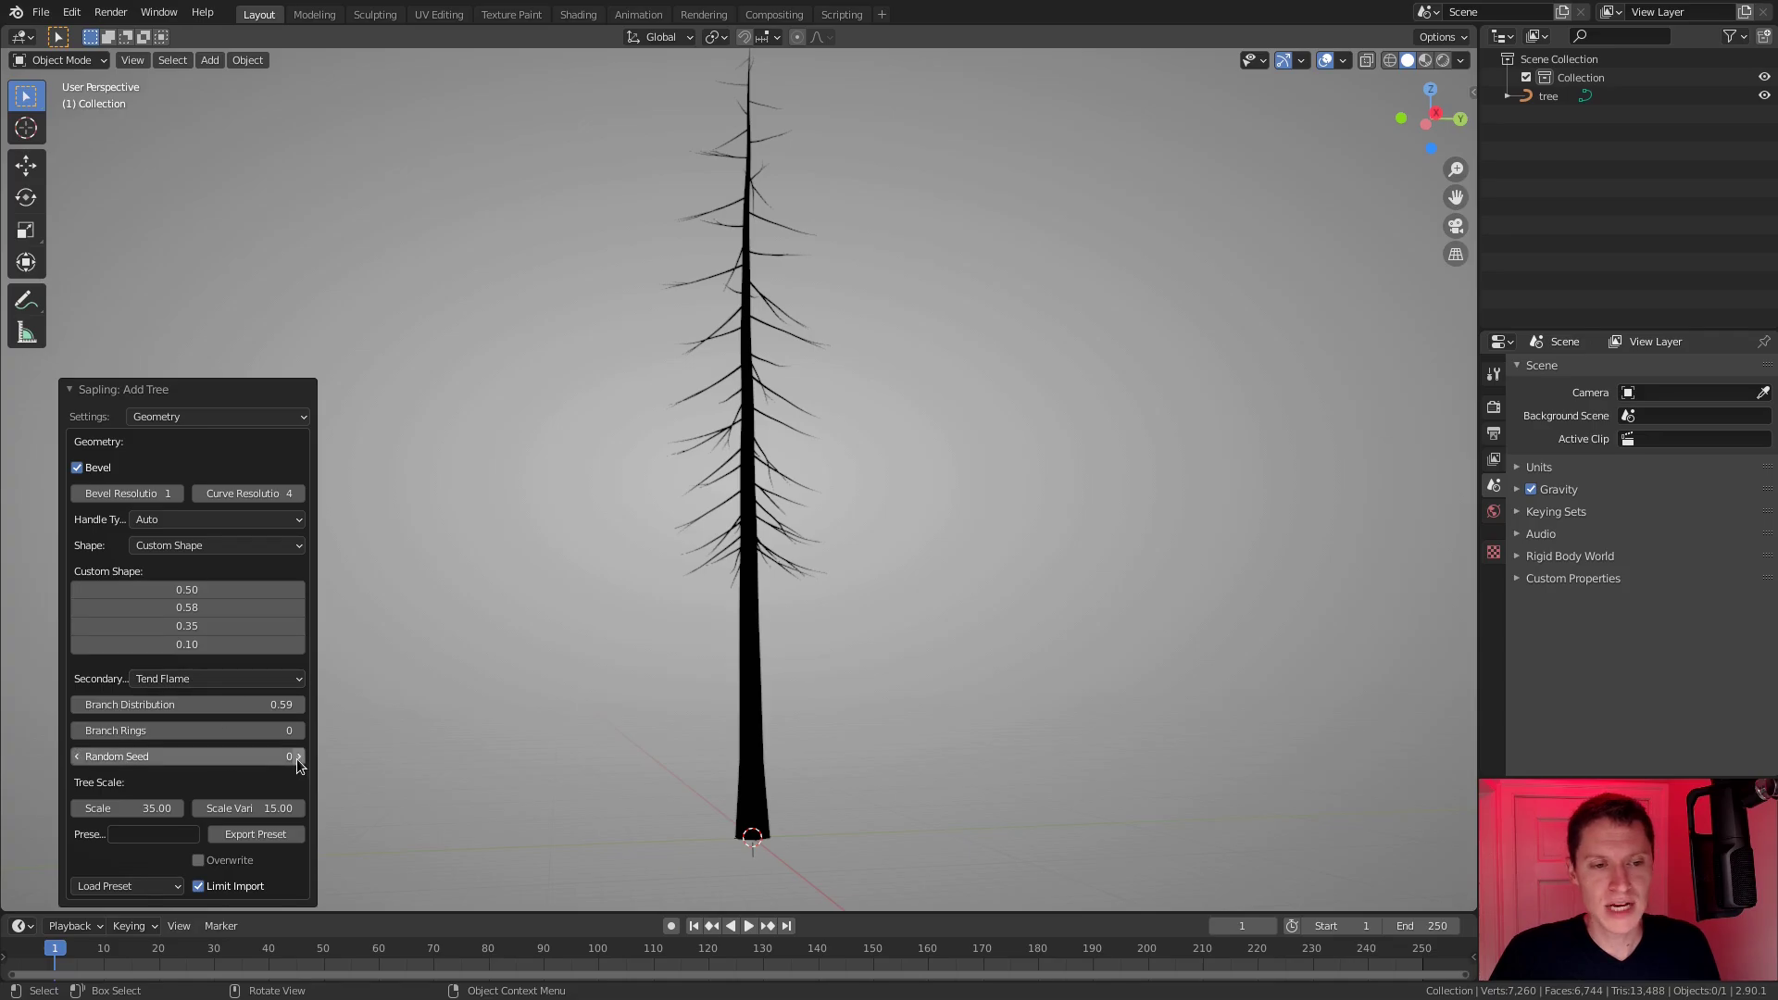
Try a different random seed for the spruce, then set the seed back to 0.
left_click(306, 763)
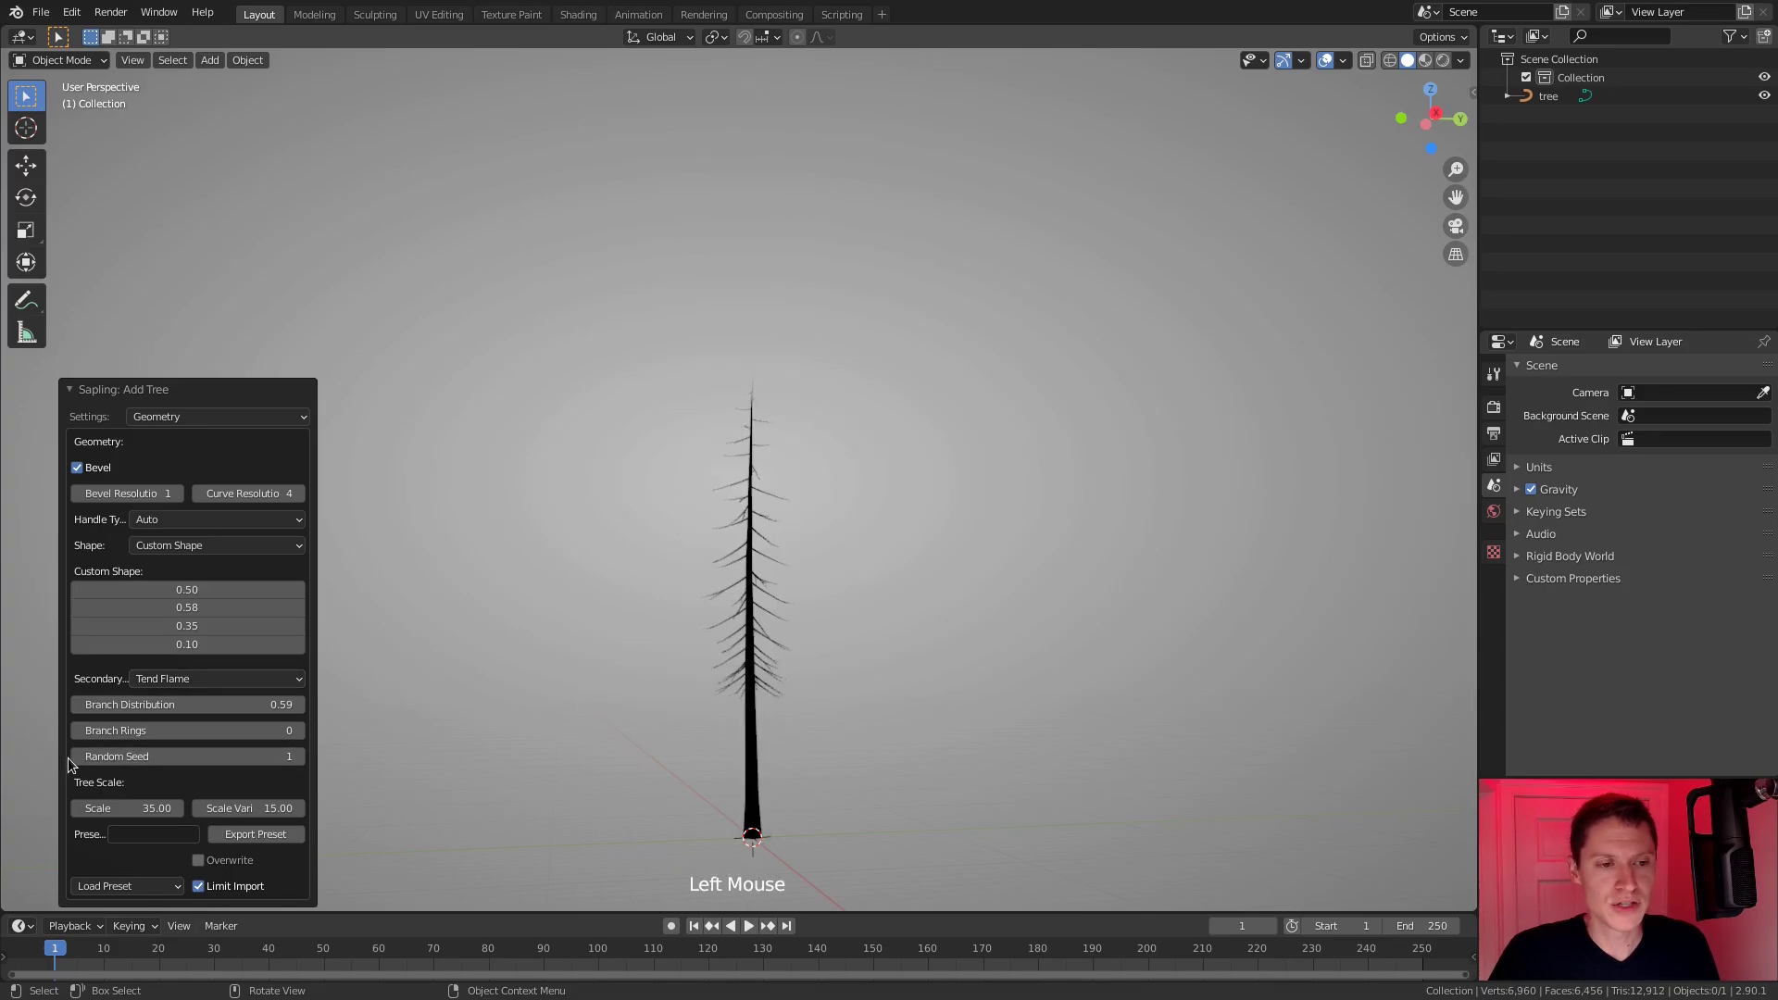
left_click(77, 762)
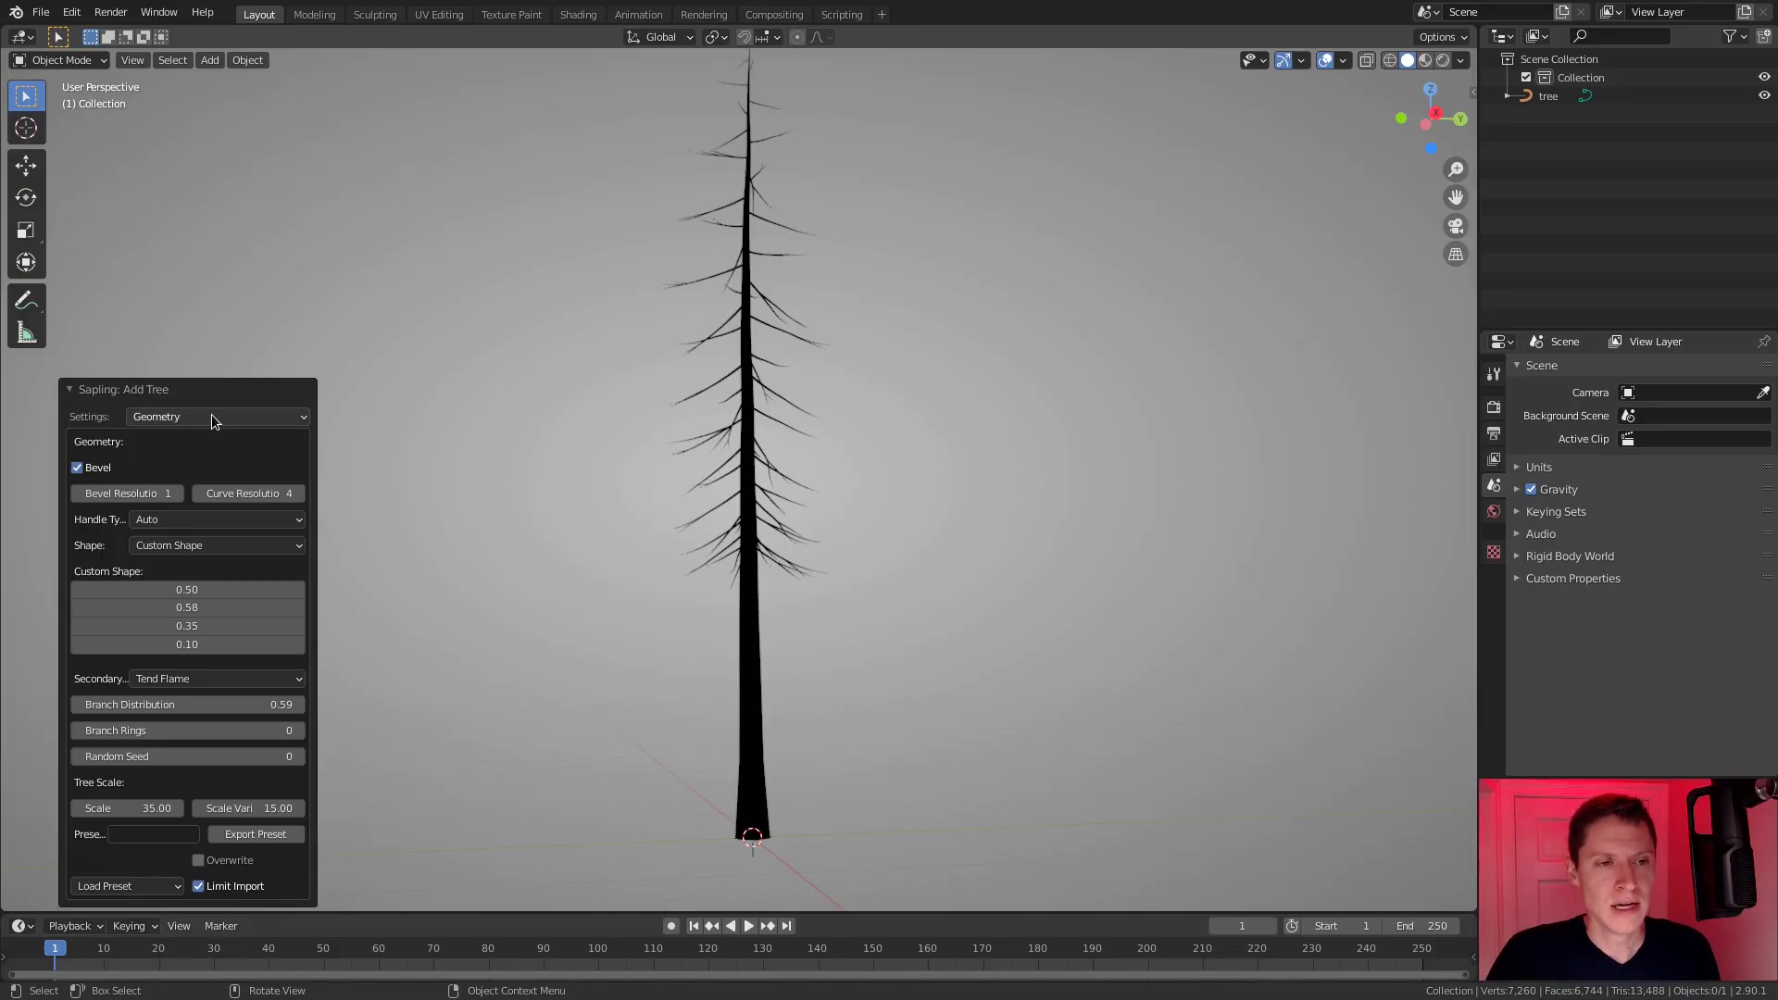
Show the Branch Radius settings and inspect the trunk thickness up close.
left_click(202, 419)
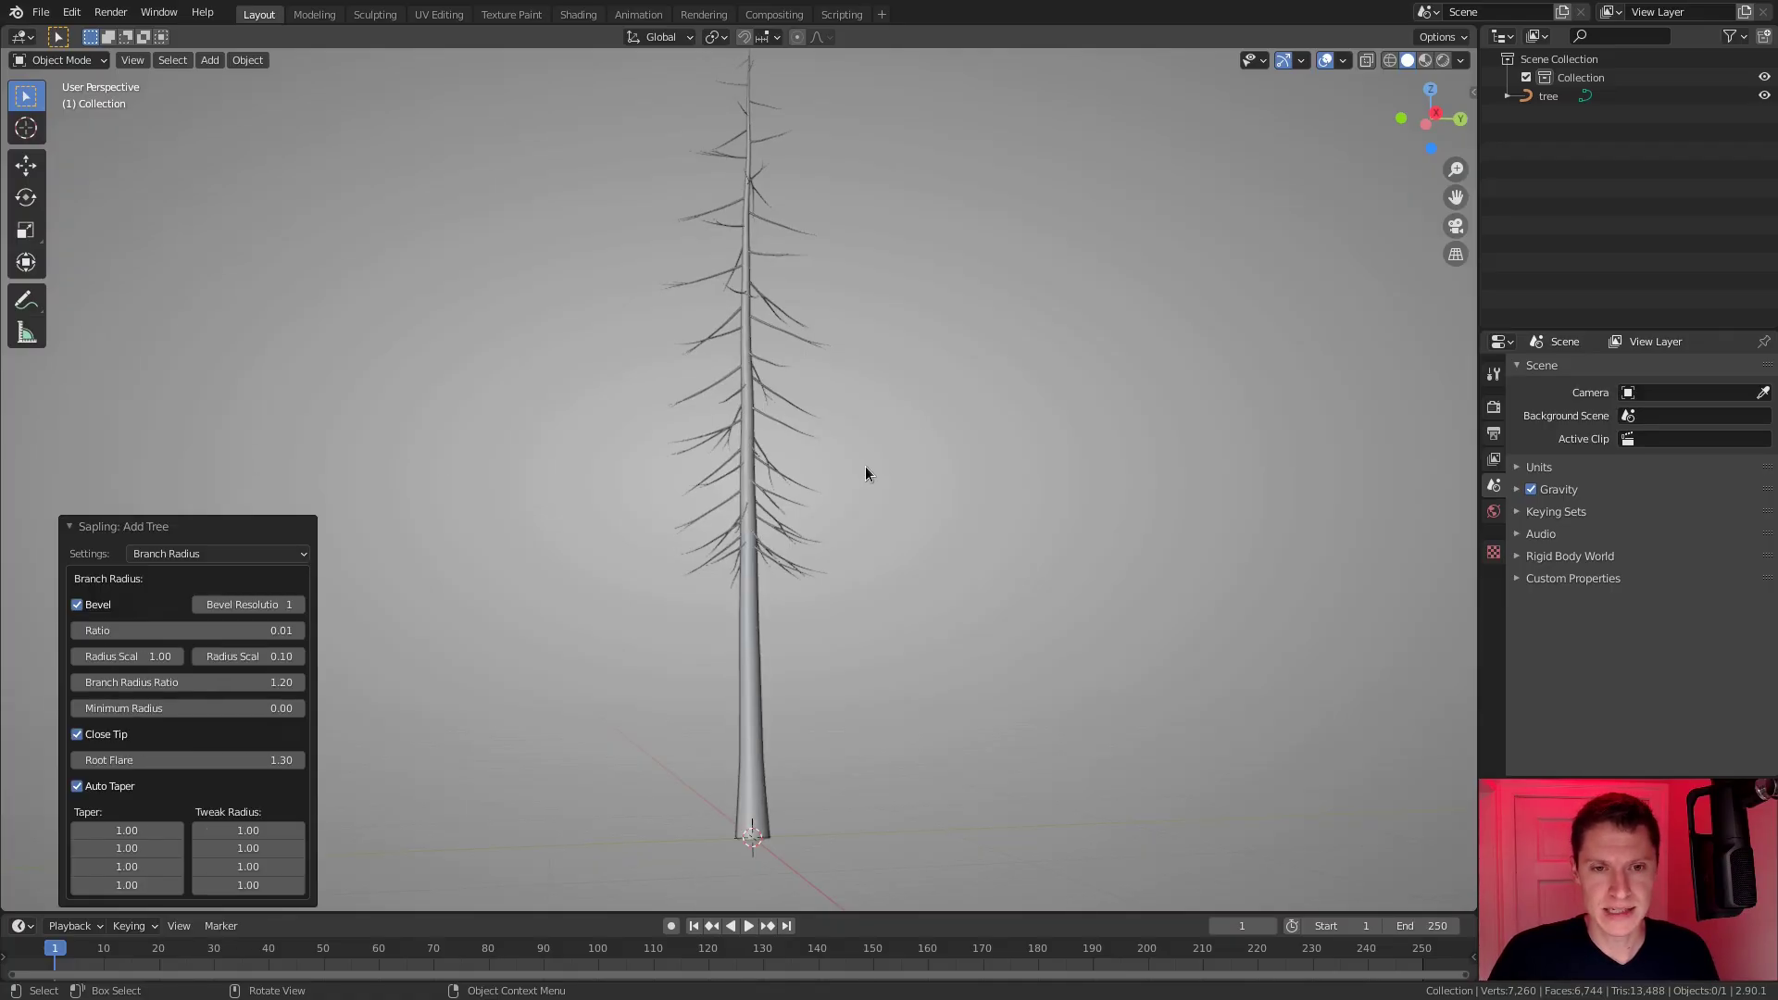
middle_click(796, 395)
middle_click(778, 403)
middle_click(777, 386)
middle_click(836, 413)
middle_click(835, 399)
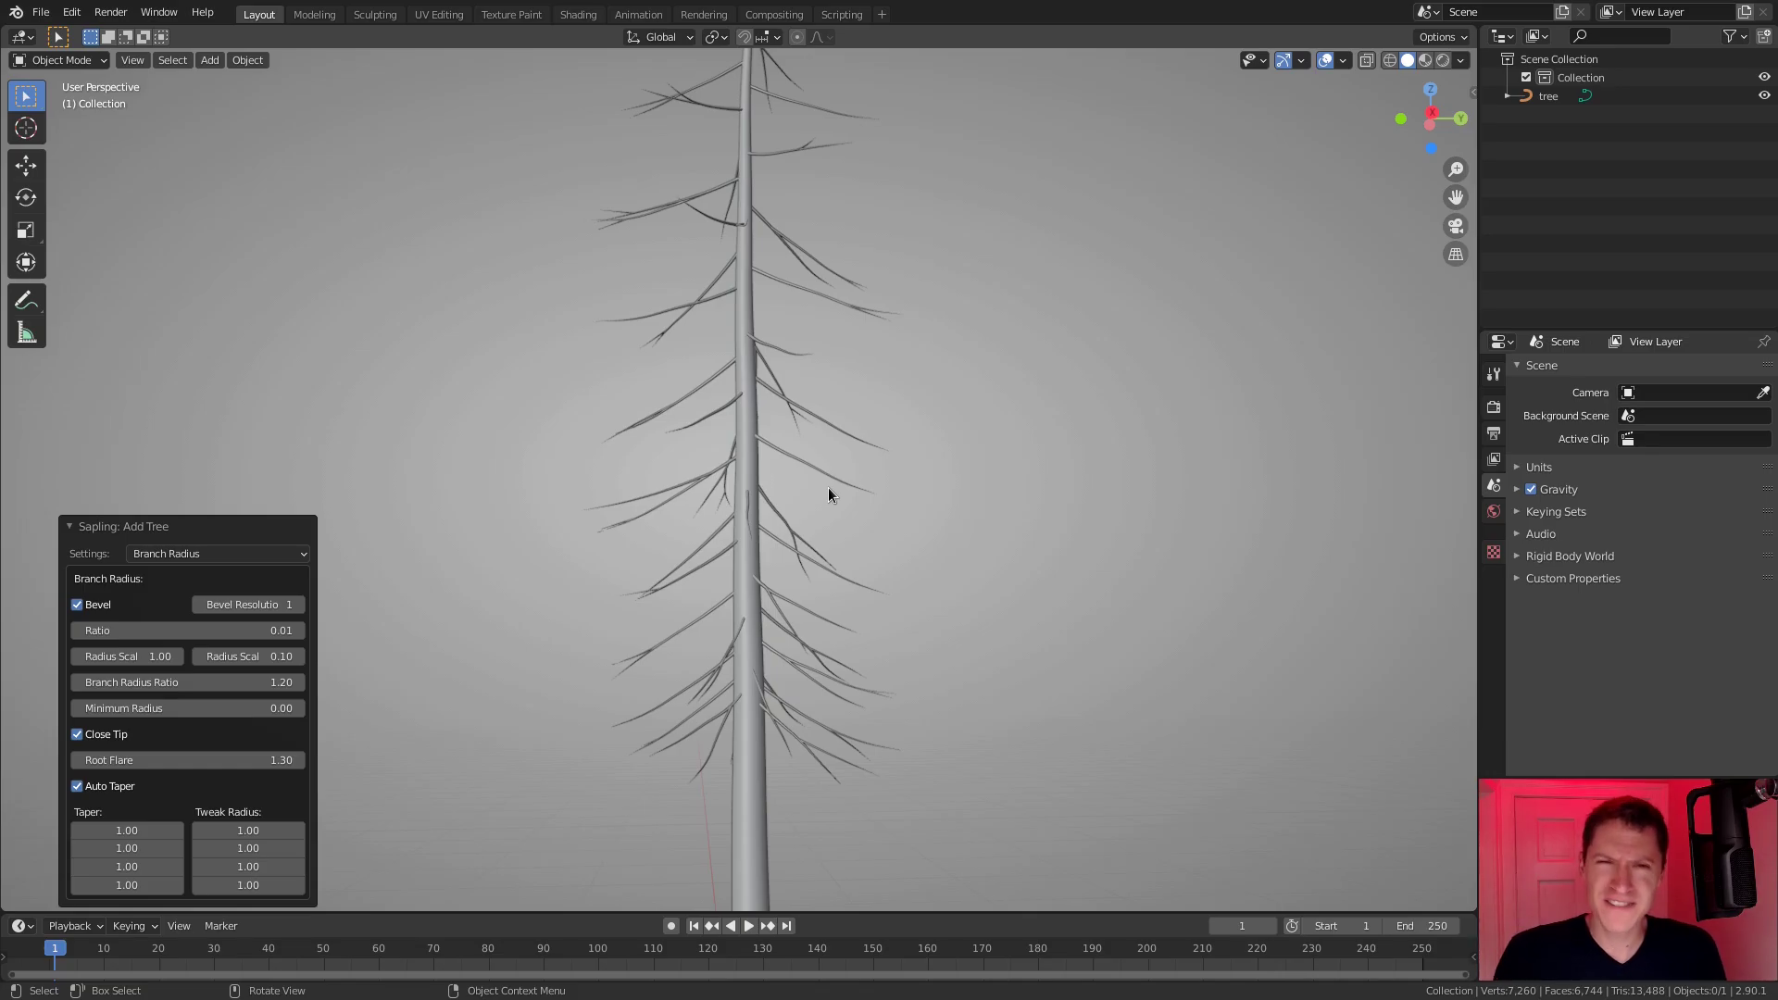
middle_click(873, 488)
middle_click(854, 452)
middle_click(845, 431)
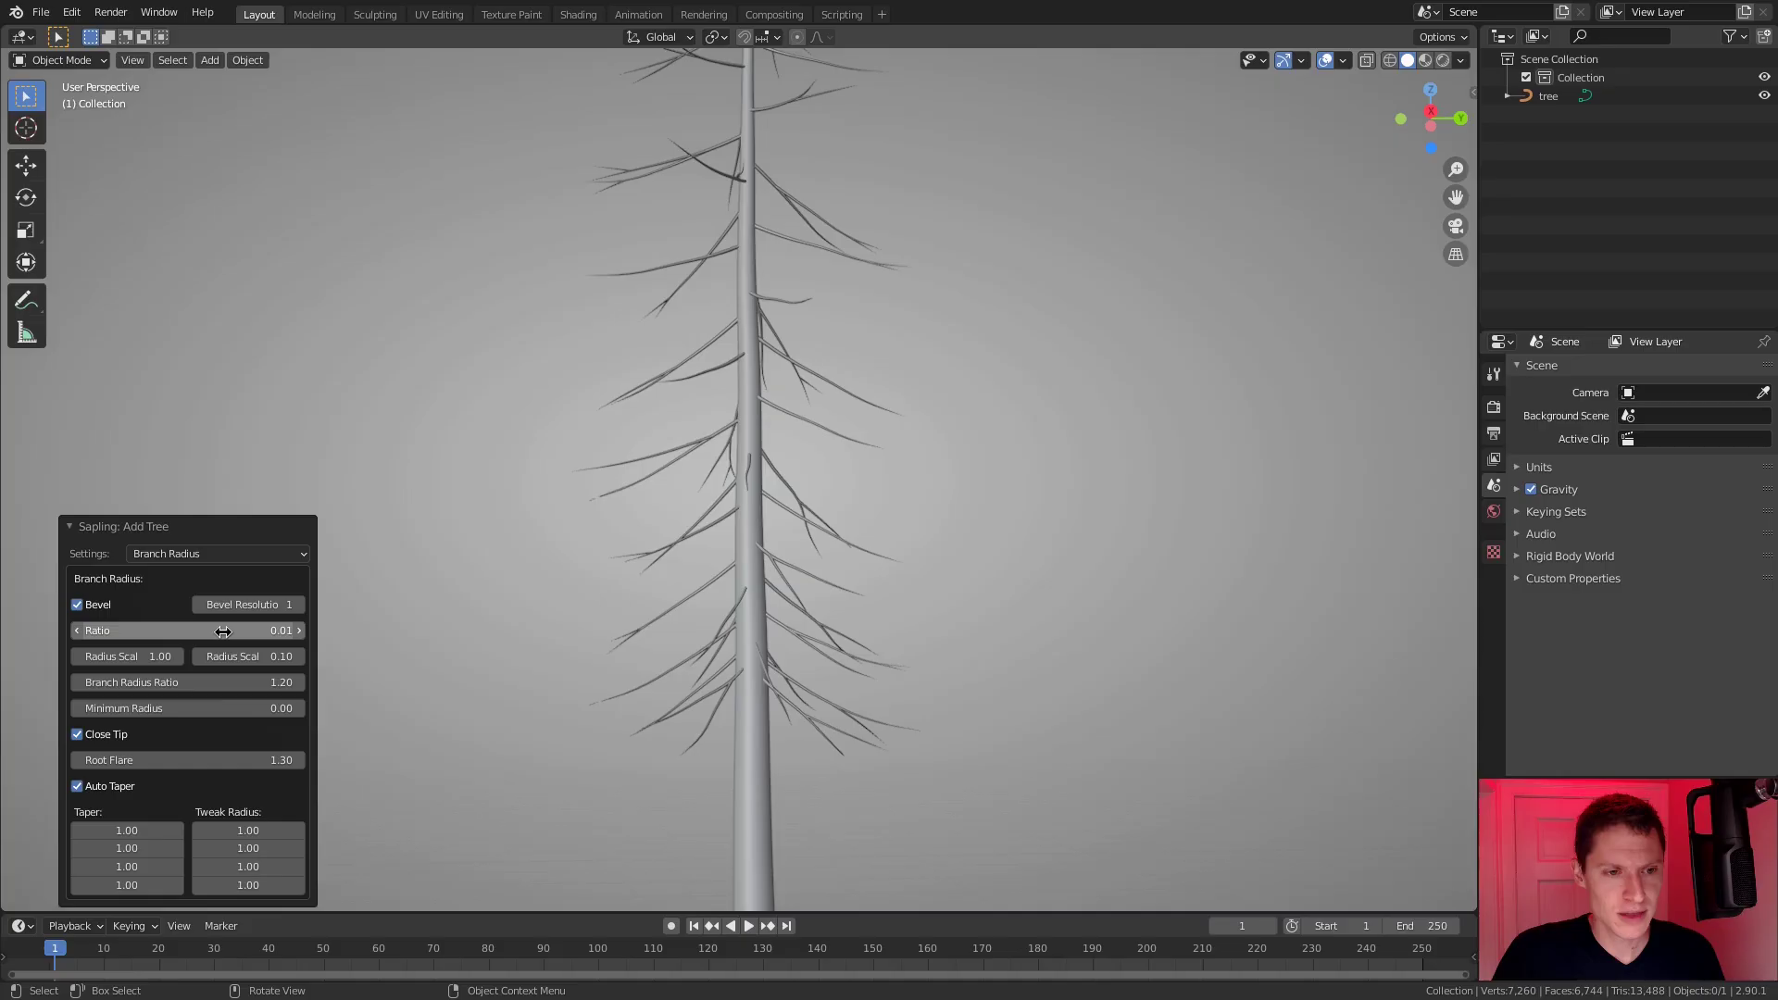
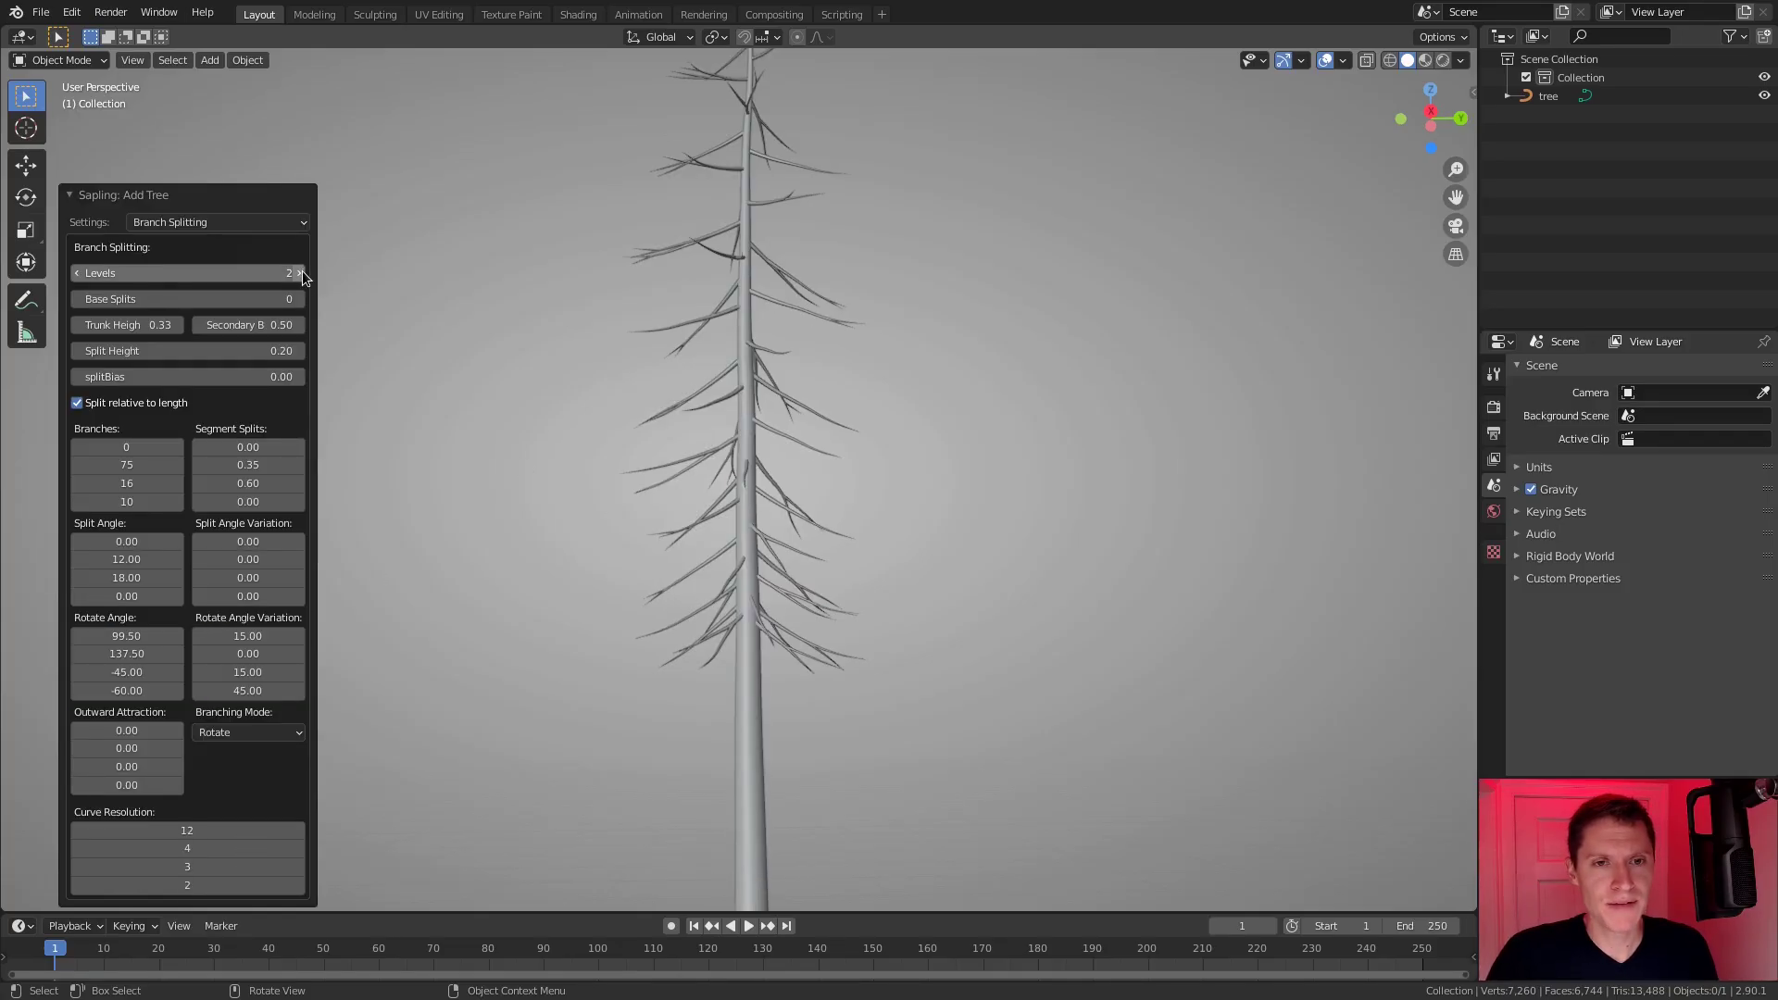
Raise the branch splitting Levels to 3 and inspect the denser crown.
left_click(310, 276)
middle_click(823, 368)
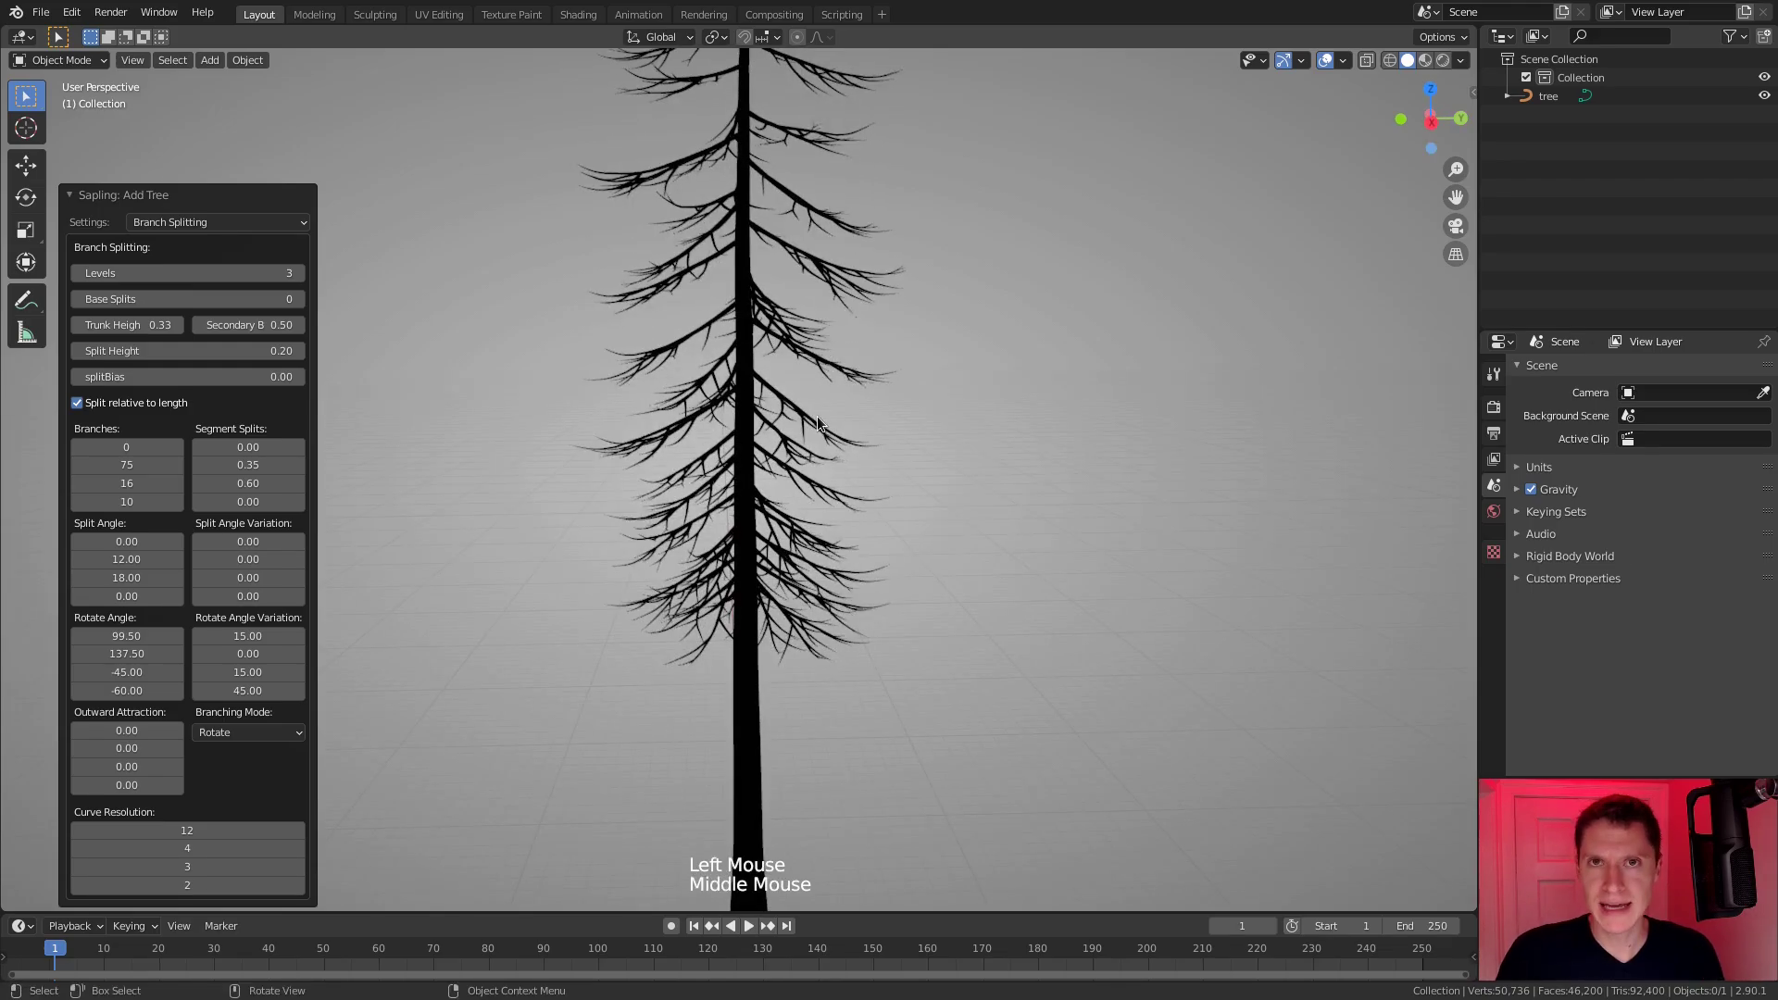
scroll("up", 3)
middle_click(881, 404)
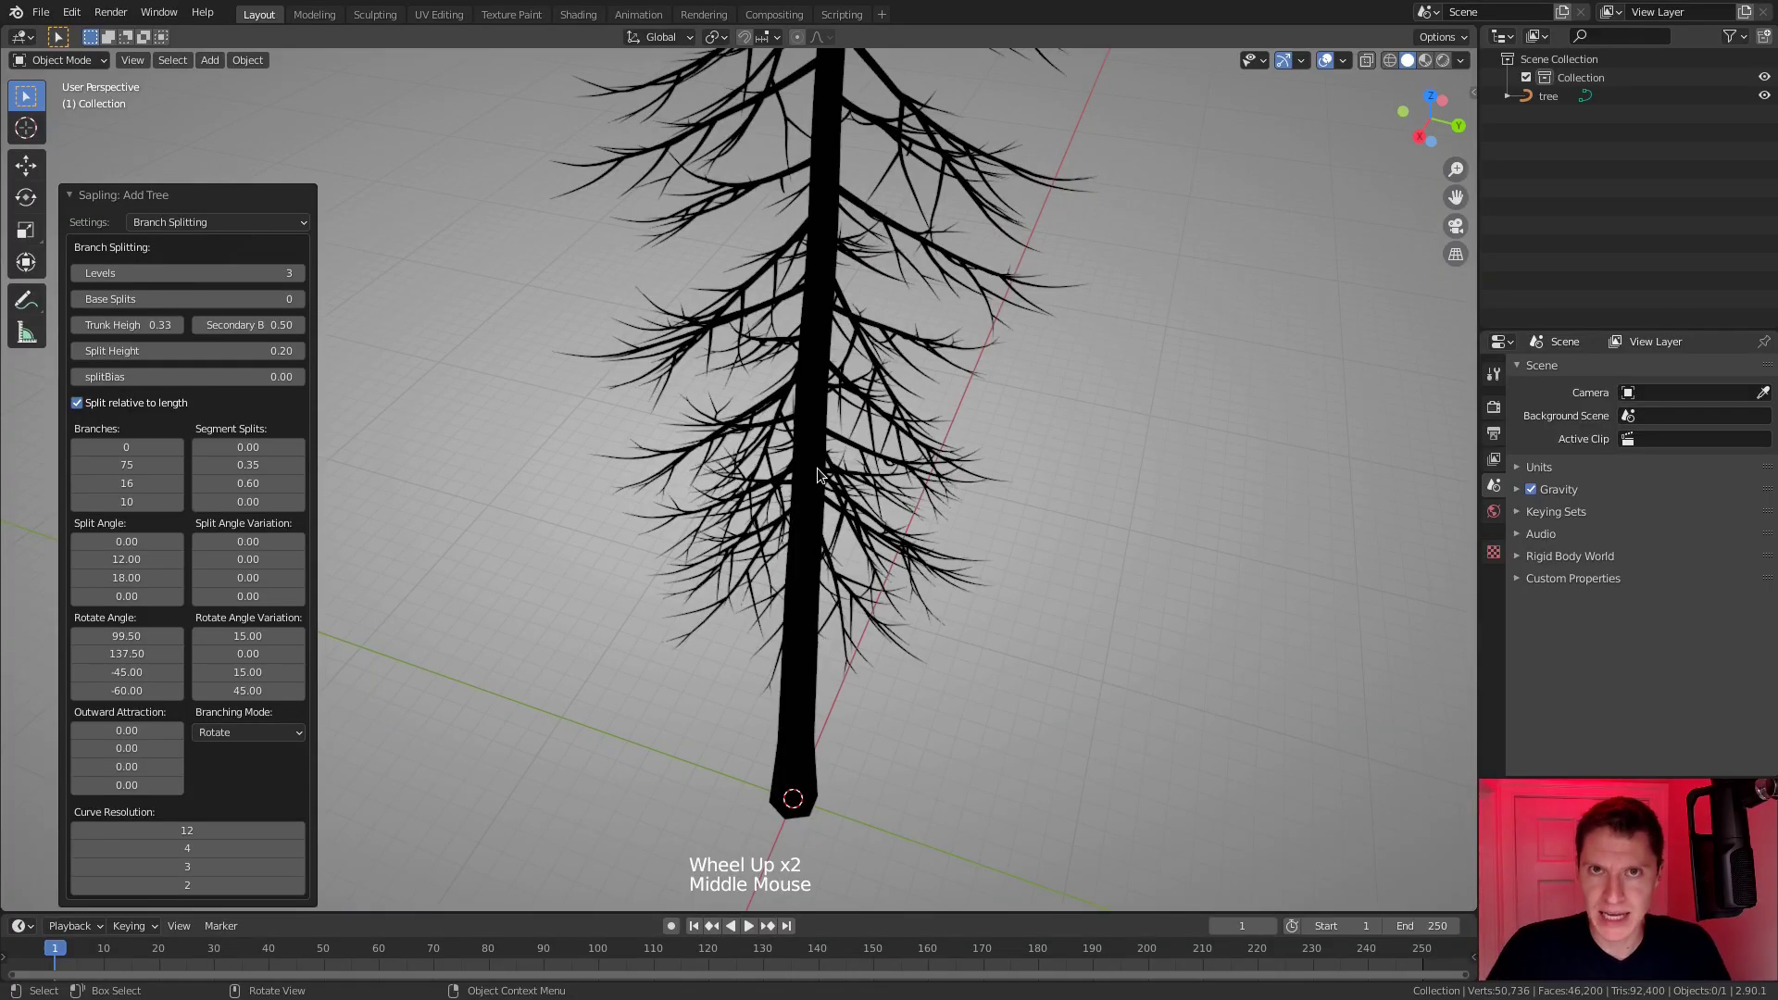
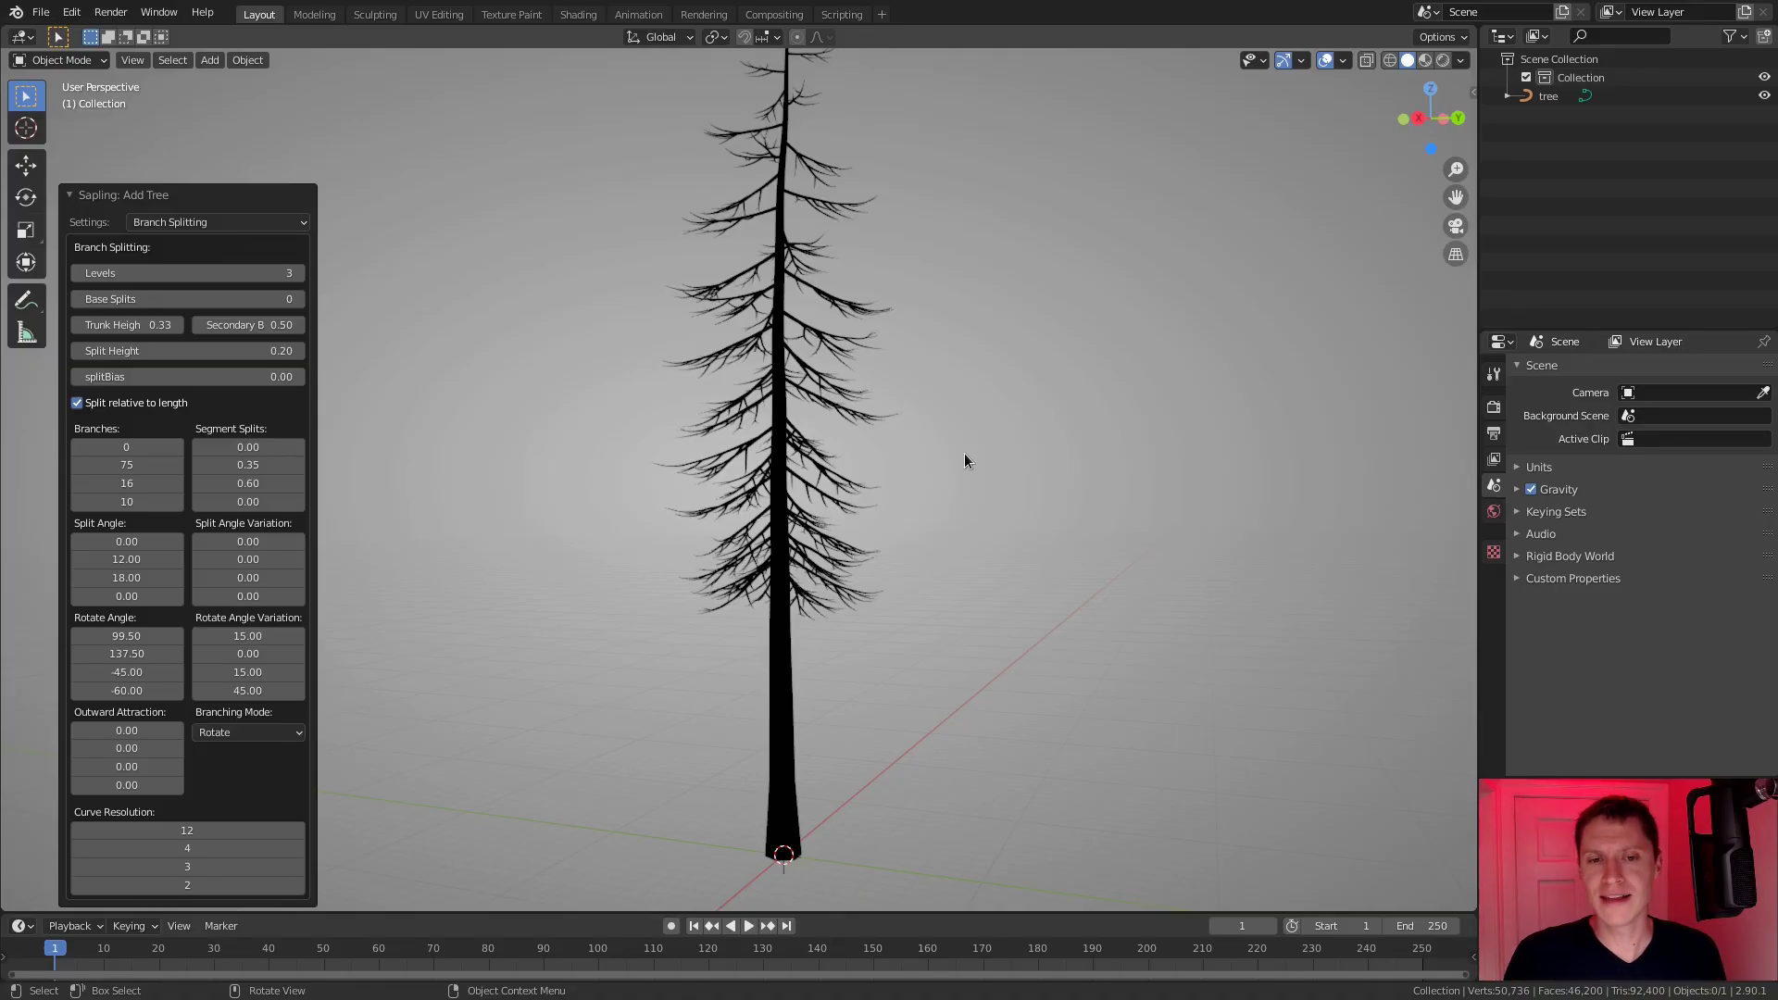
middle_click(961, 462)
scroll("up", 3)
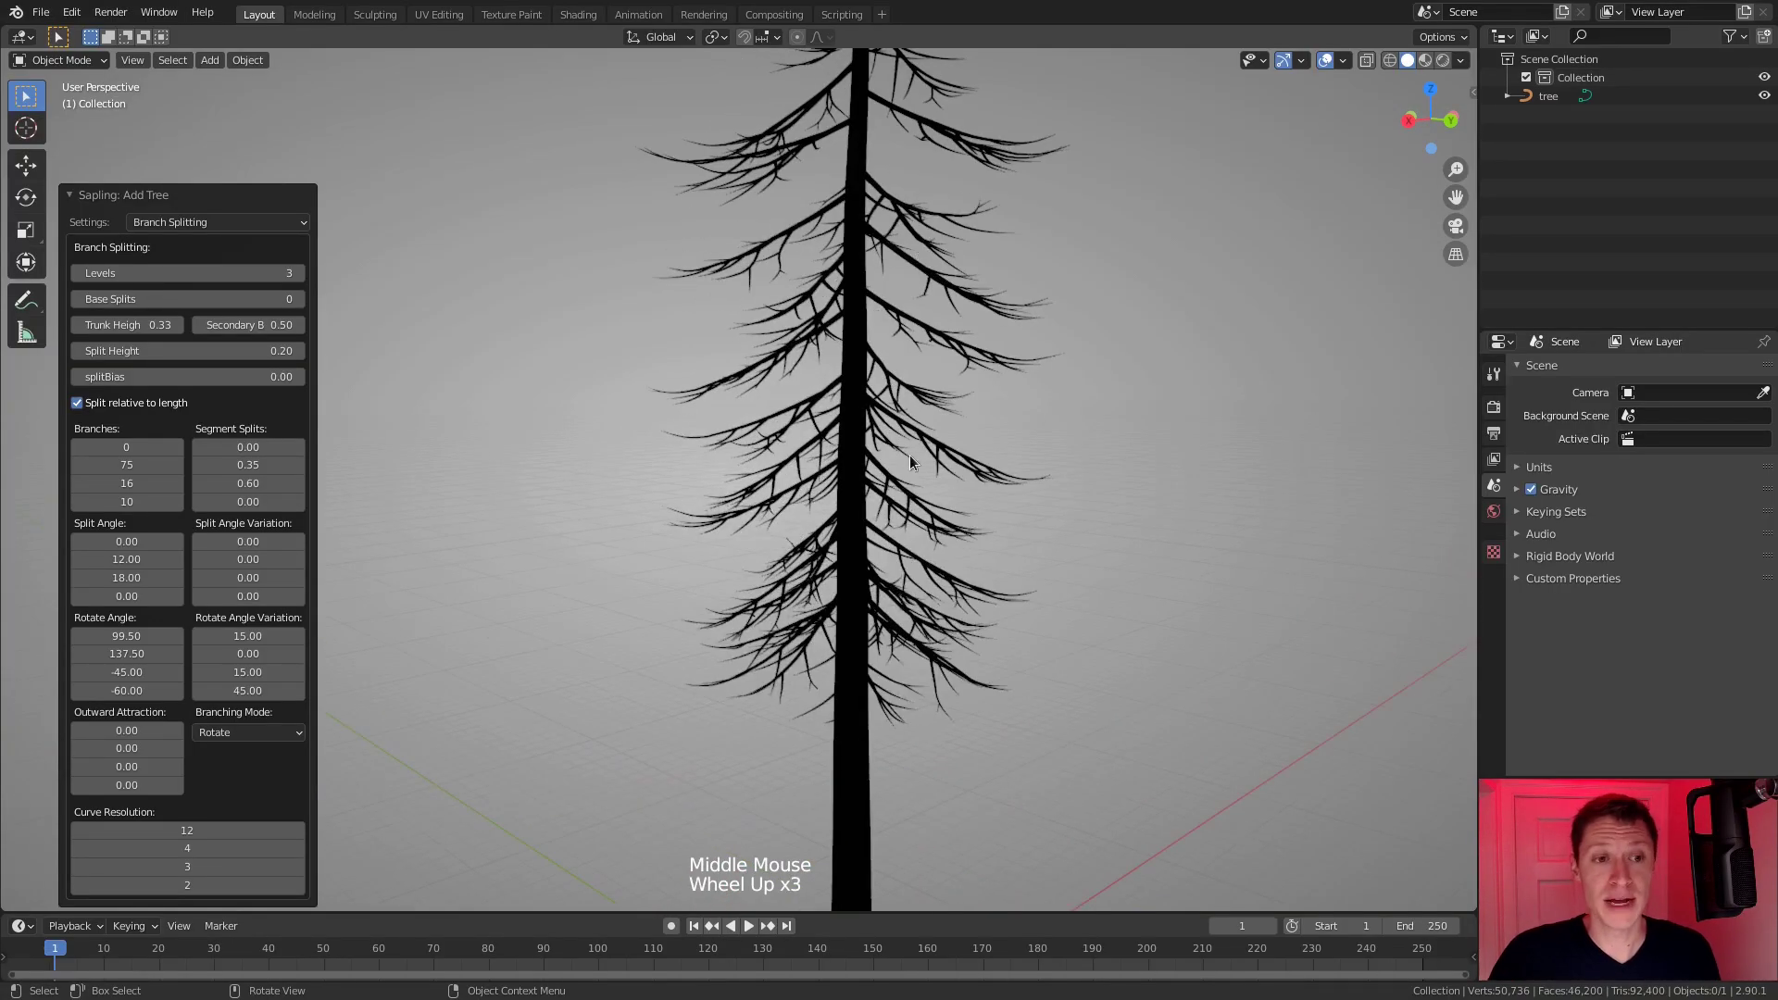
middle_click(852, 325)
scroll("up", 3)
middle_click(764, 342)
Nudge another Branch Splitting field up and back while checking the tree.
left_click(307, 303)
scroll("down", 3)
middle_click(988, 337)
scroll("down", 3)
scroll("up", 3)
middle_click(821, 363)
scroll("up", 3)
left_click(81, 302)
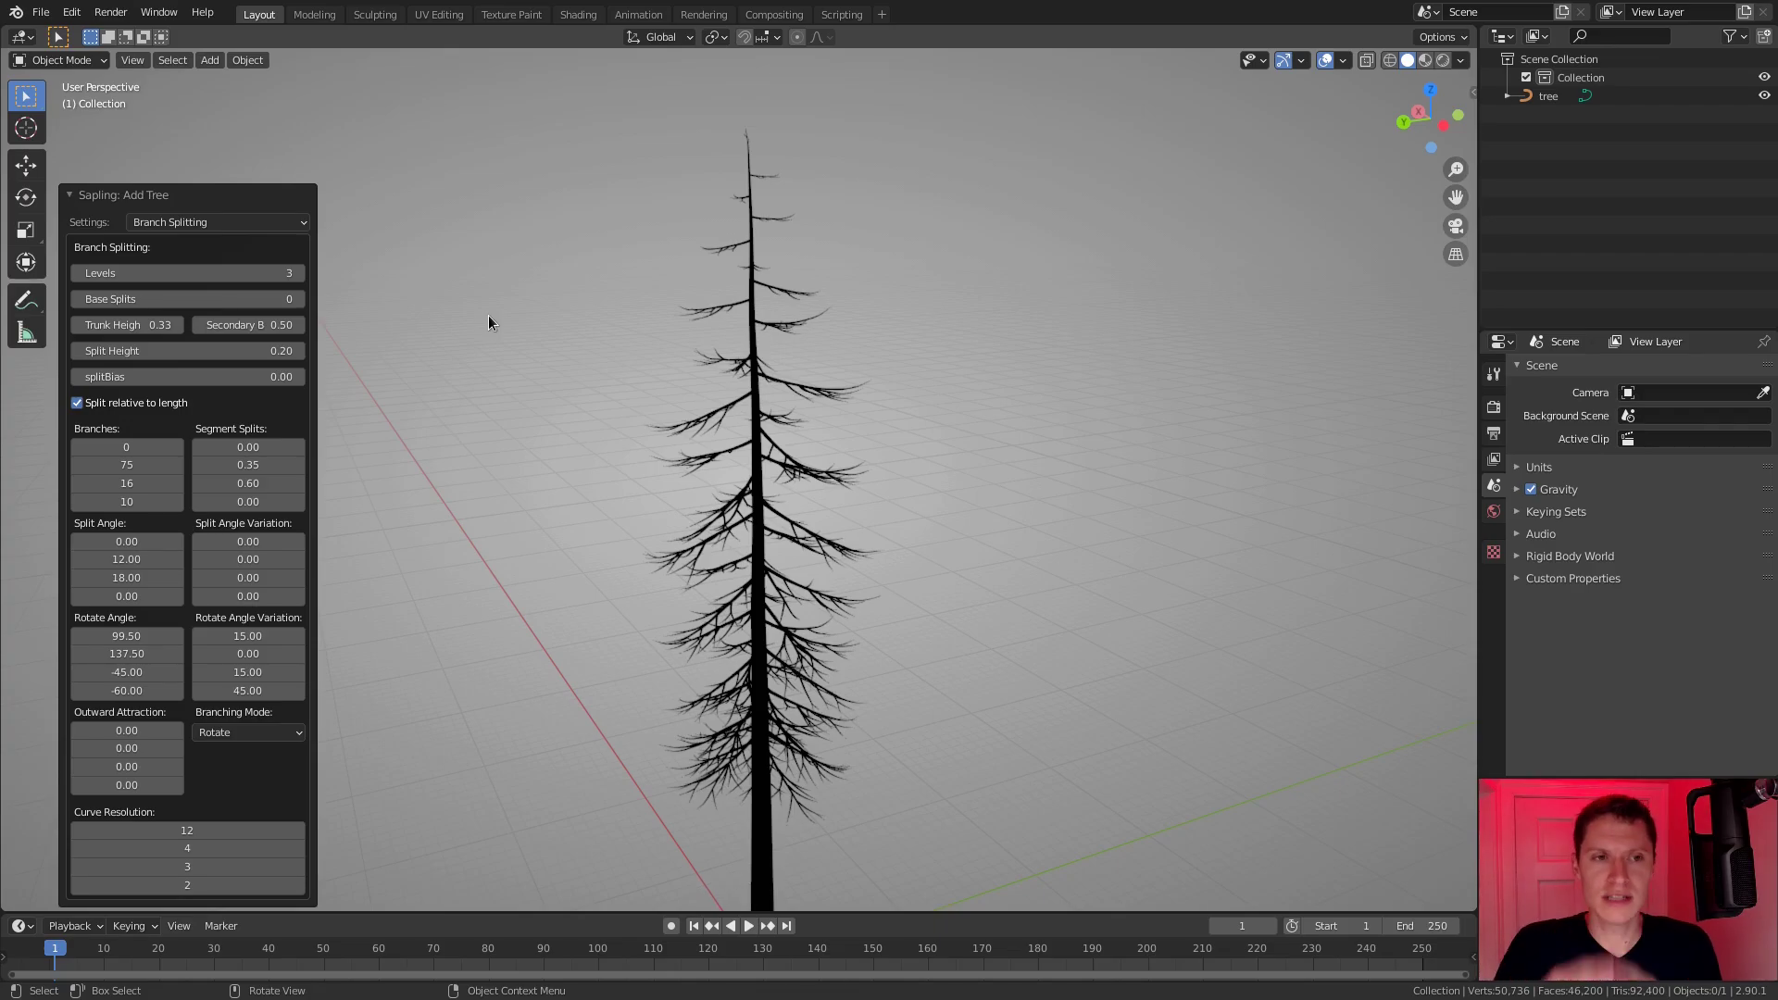
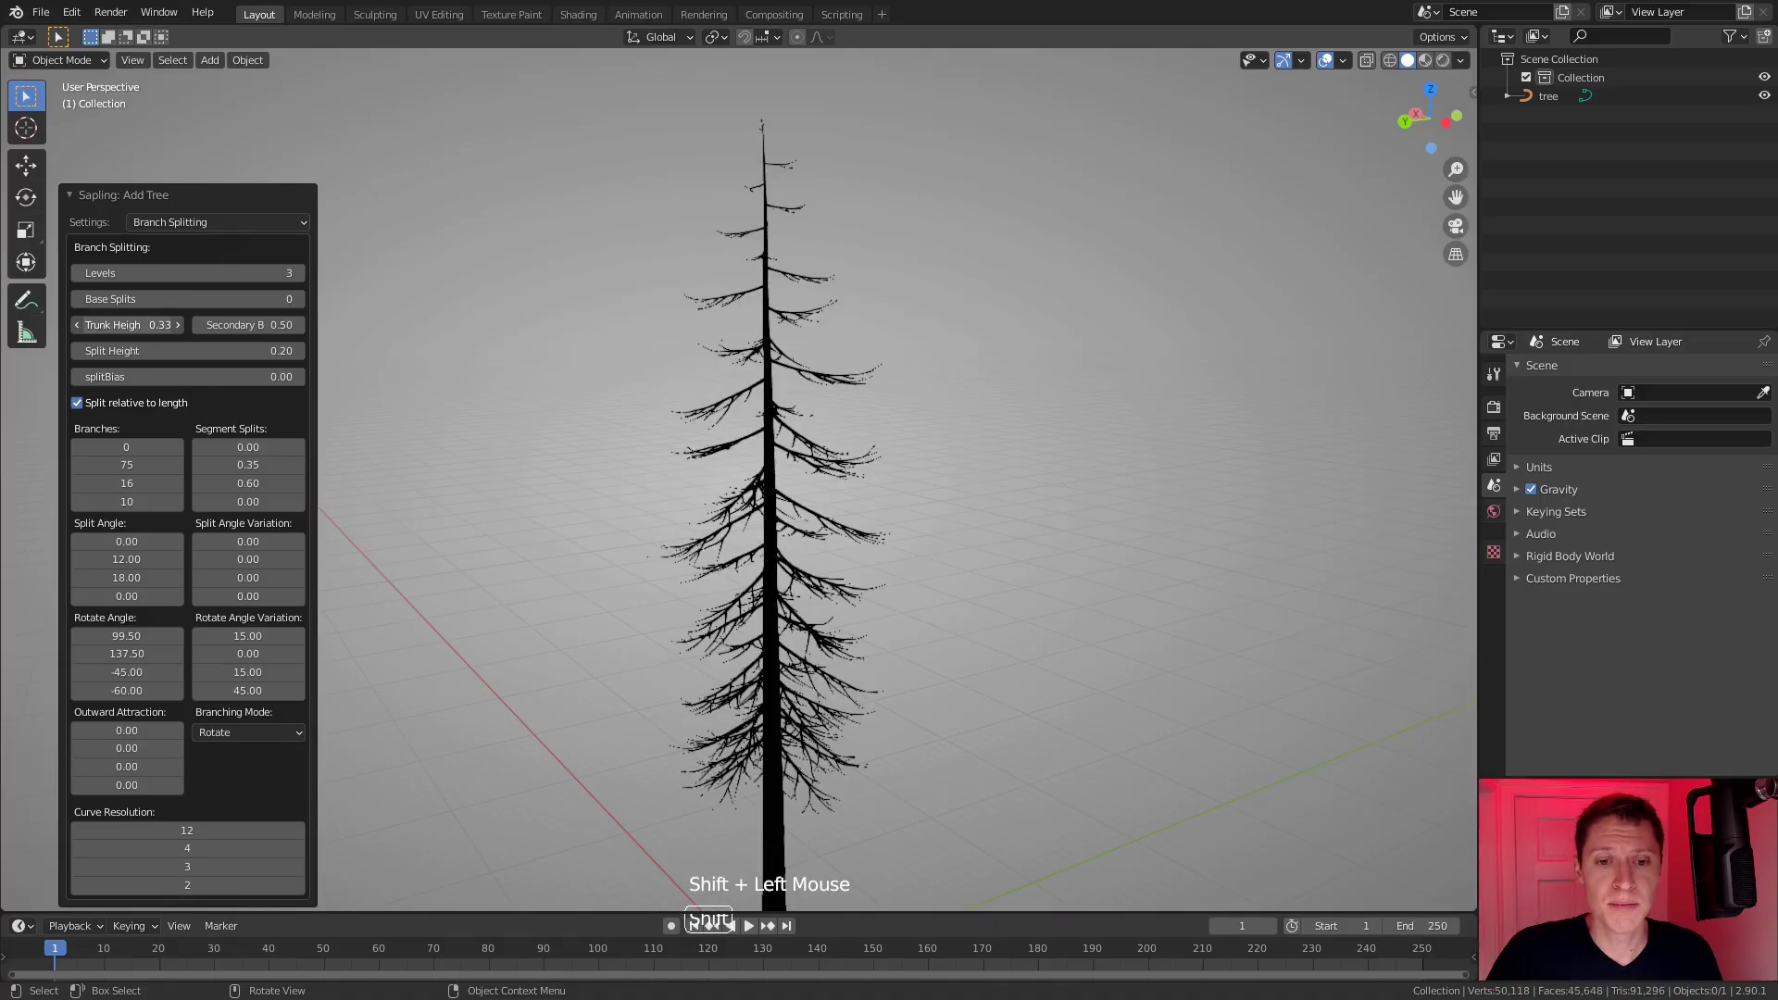
Lower Trunk Height step by step to 0.24 so branches start lower on the trunk.
scroll("down", 3)
middle_click(808, 532)
middle_click(822, 528)
middle_click(836, 496)
middle_click(840, 565)
middle_click(828, 496)
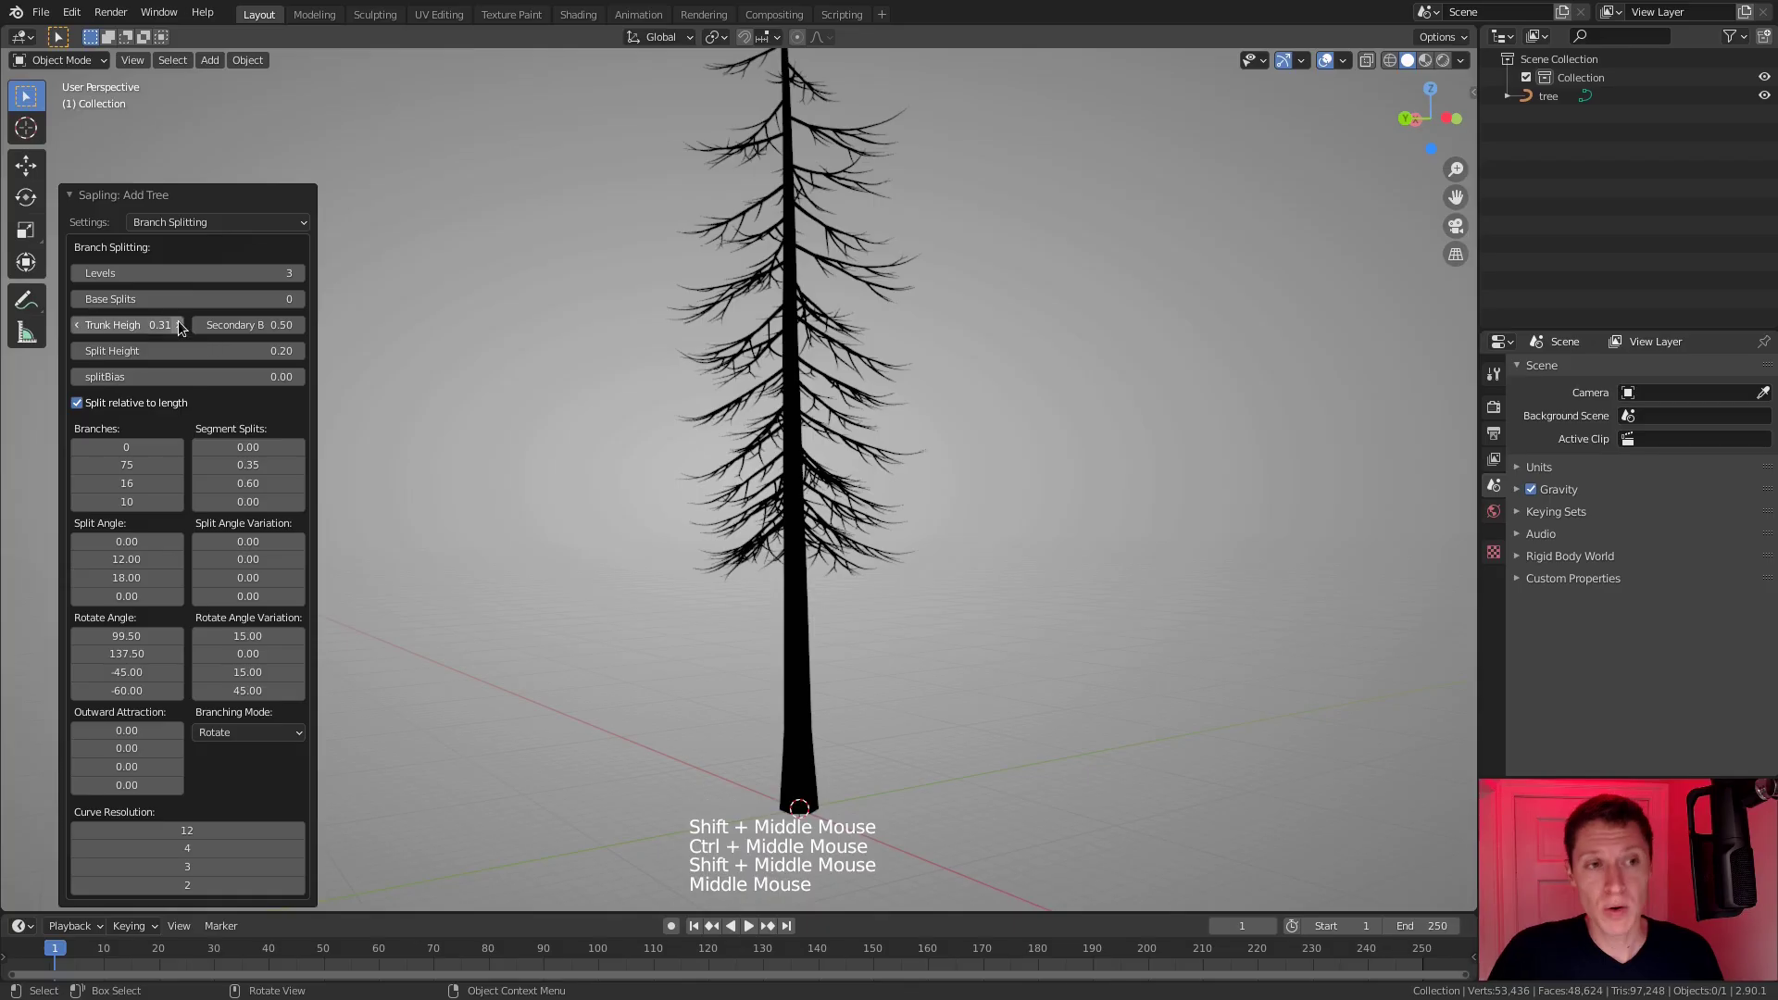
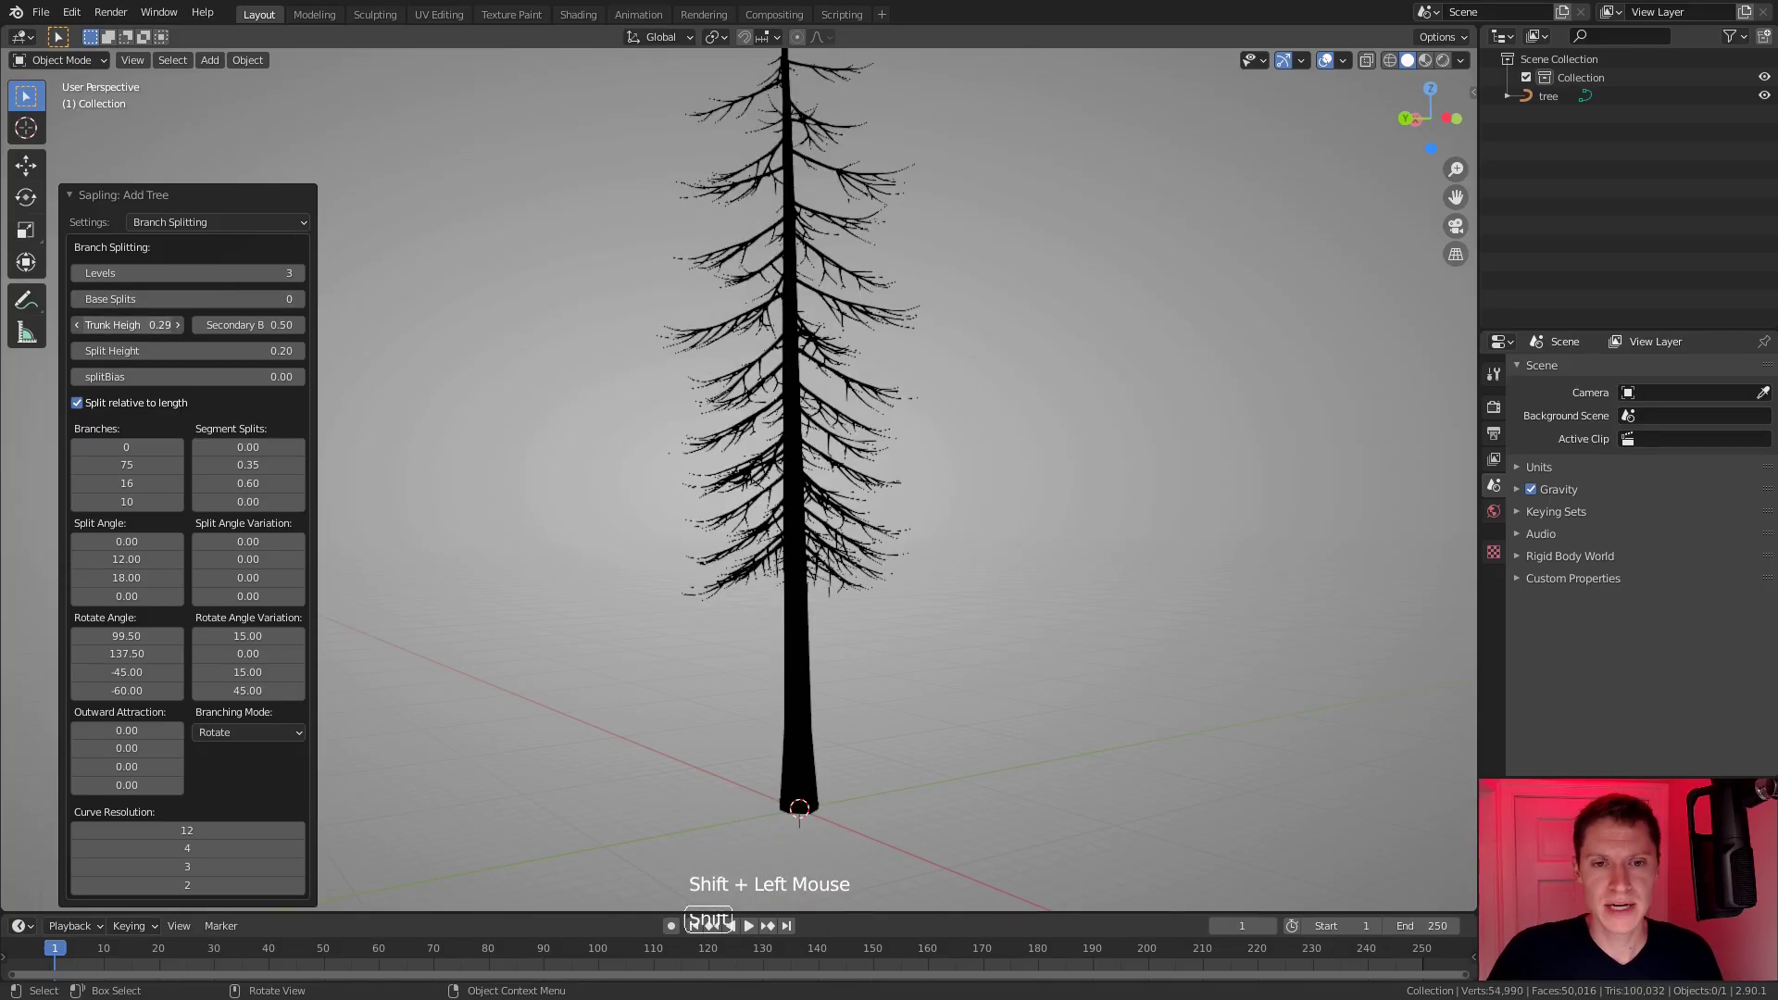
scroll("down", 3)
scroll("down", 3)
scroll("up", 3)
middle_click(917, 438)
scroll("up", 3)
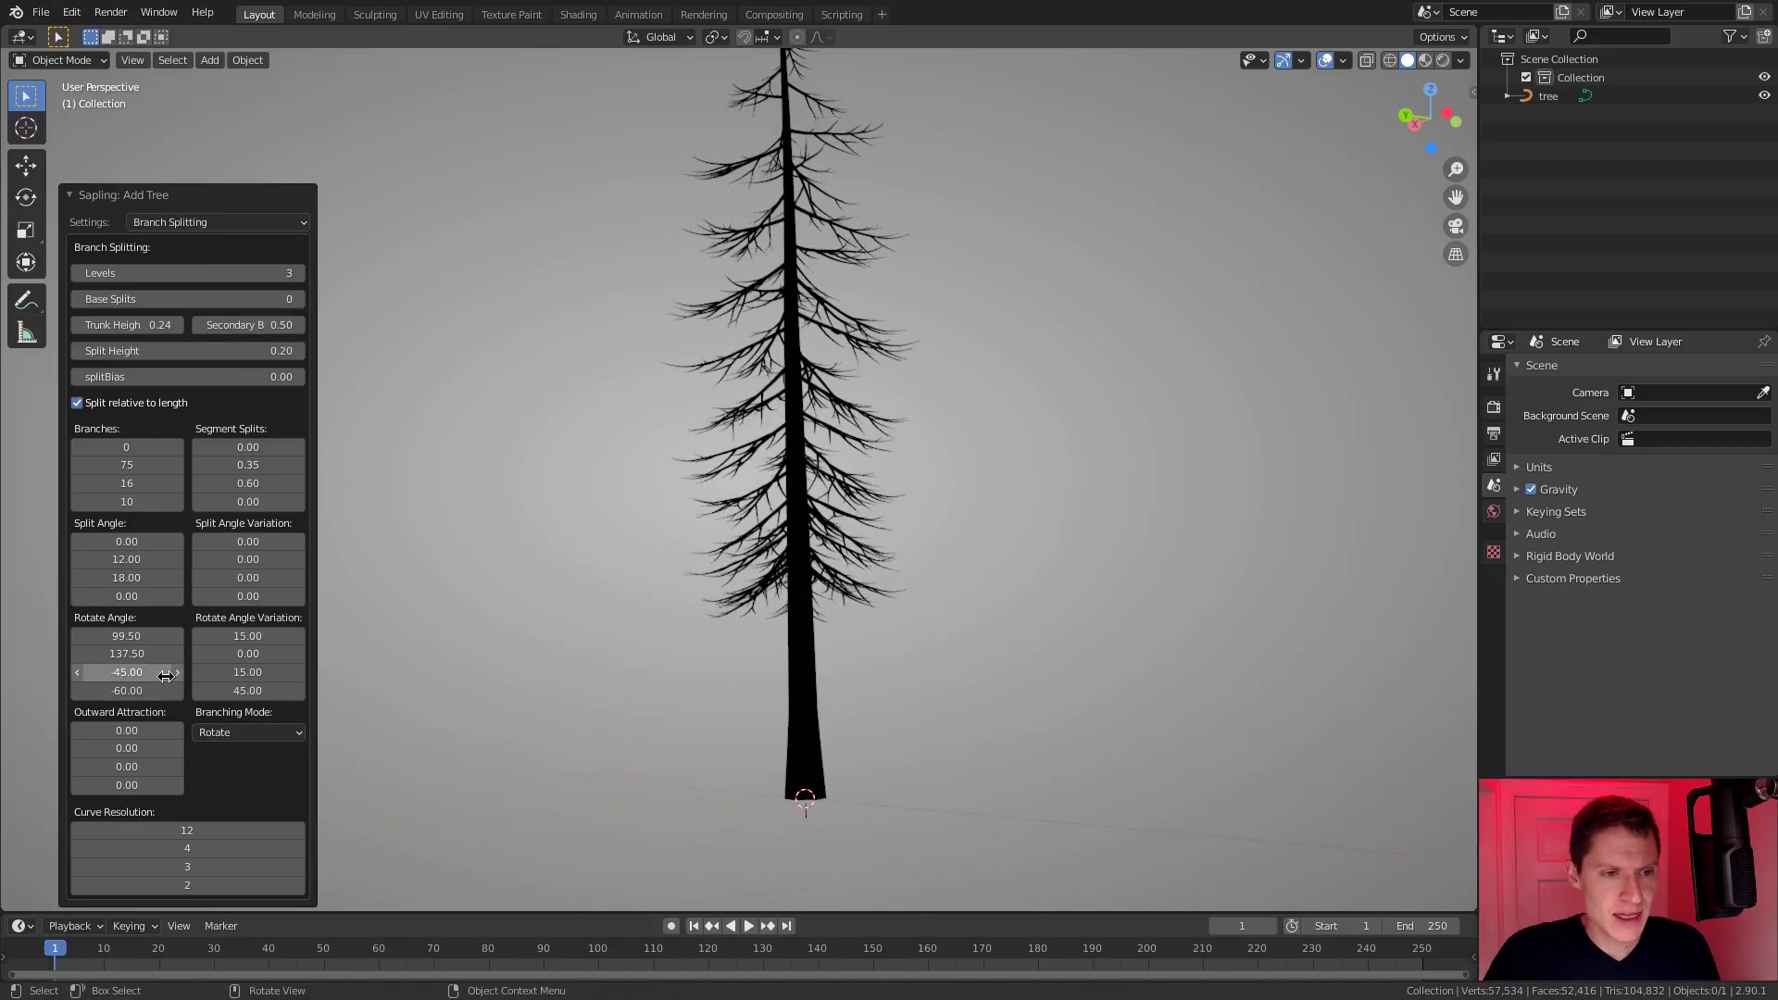
middle_click(870, 550)
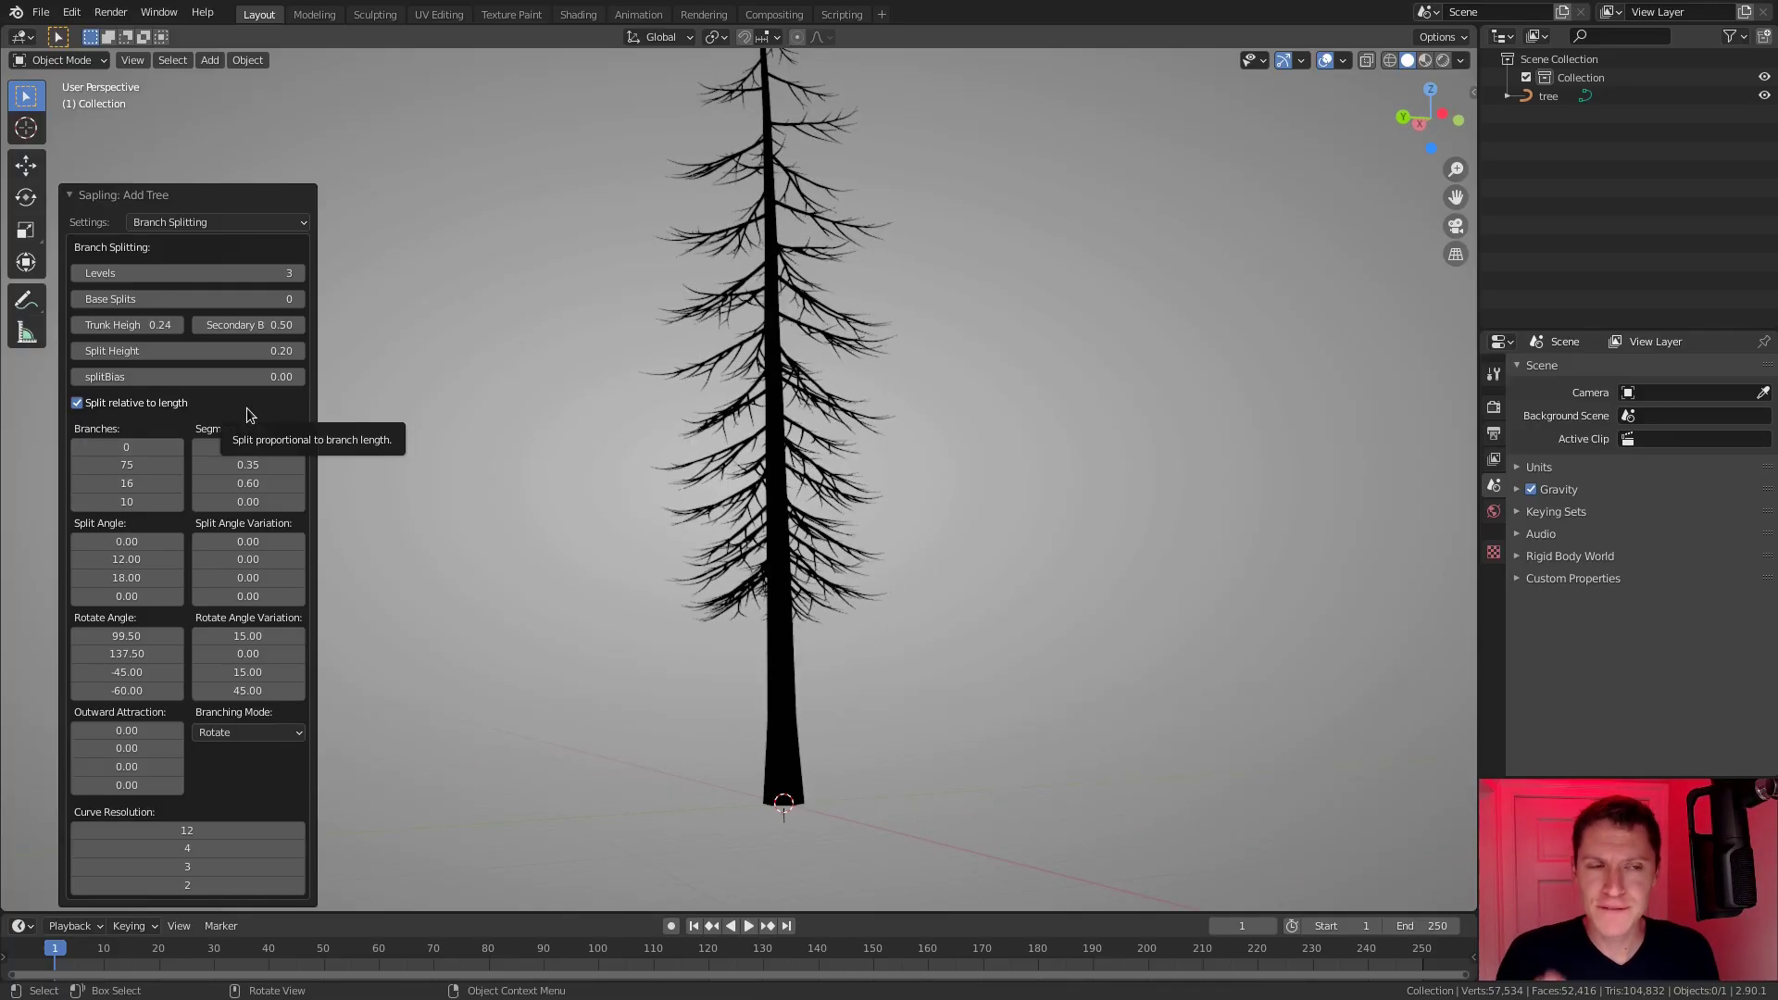
Bring up the list of Sapling settings categories.
left_click(194, 224)
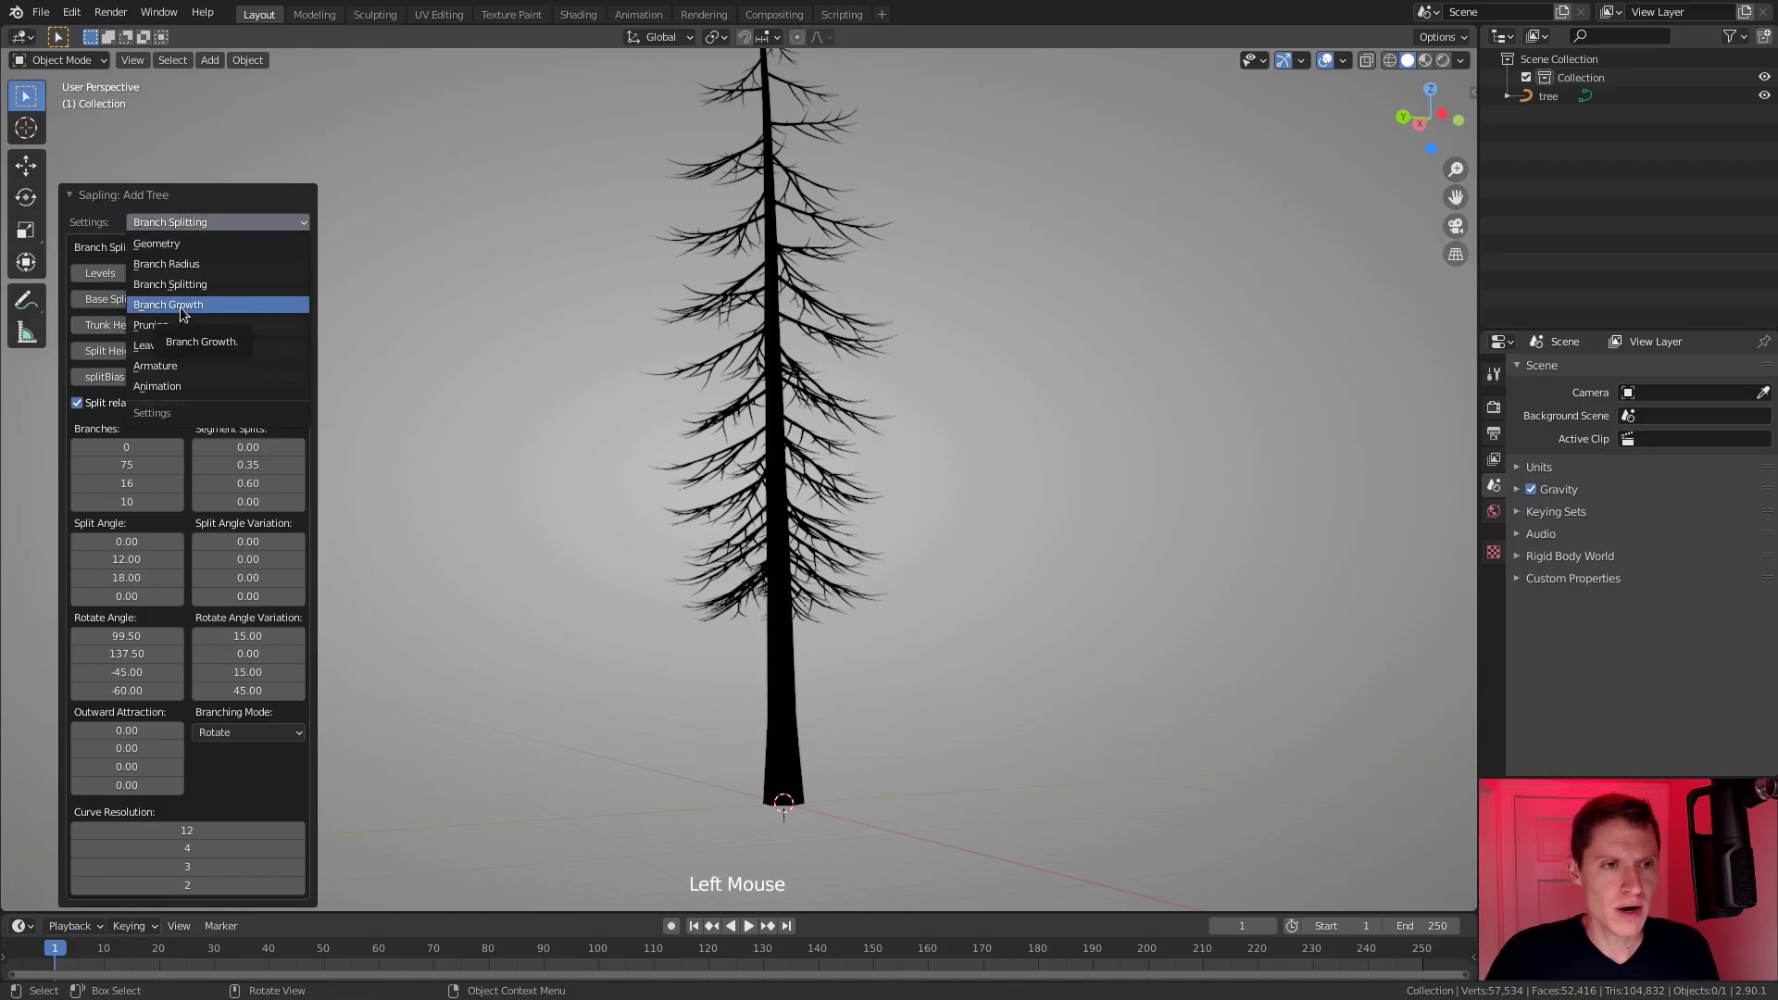
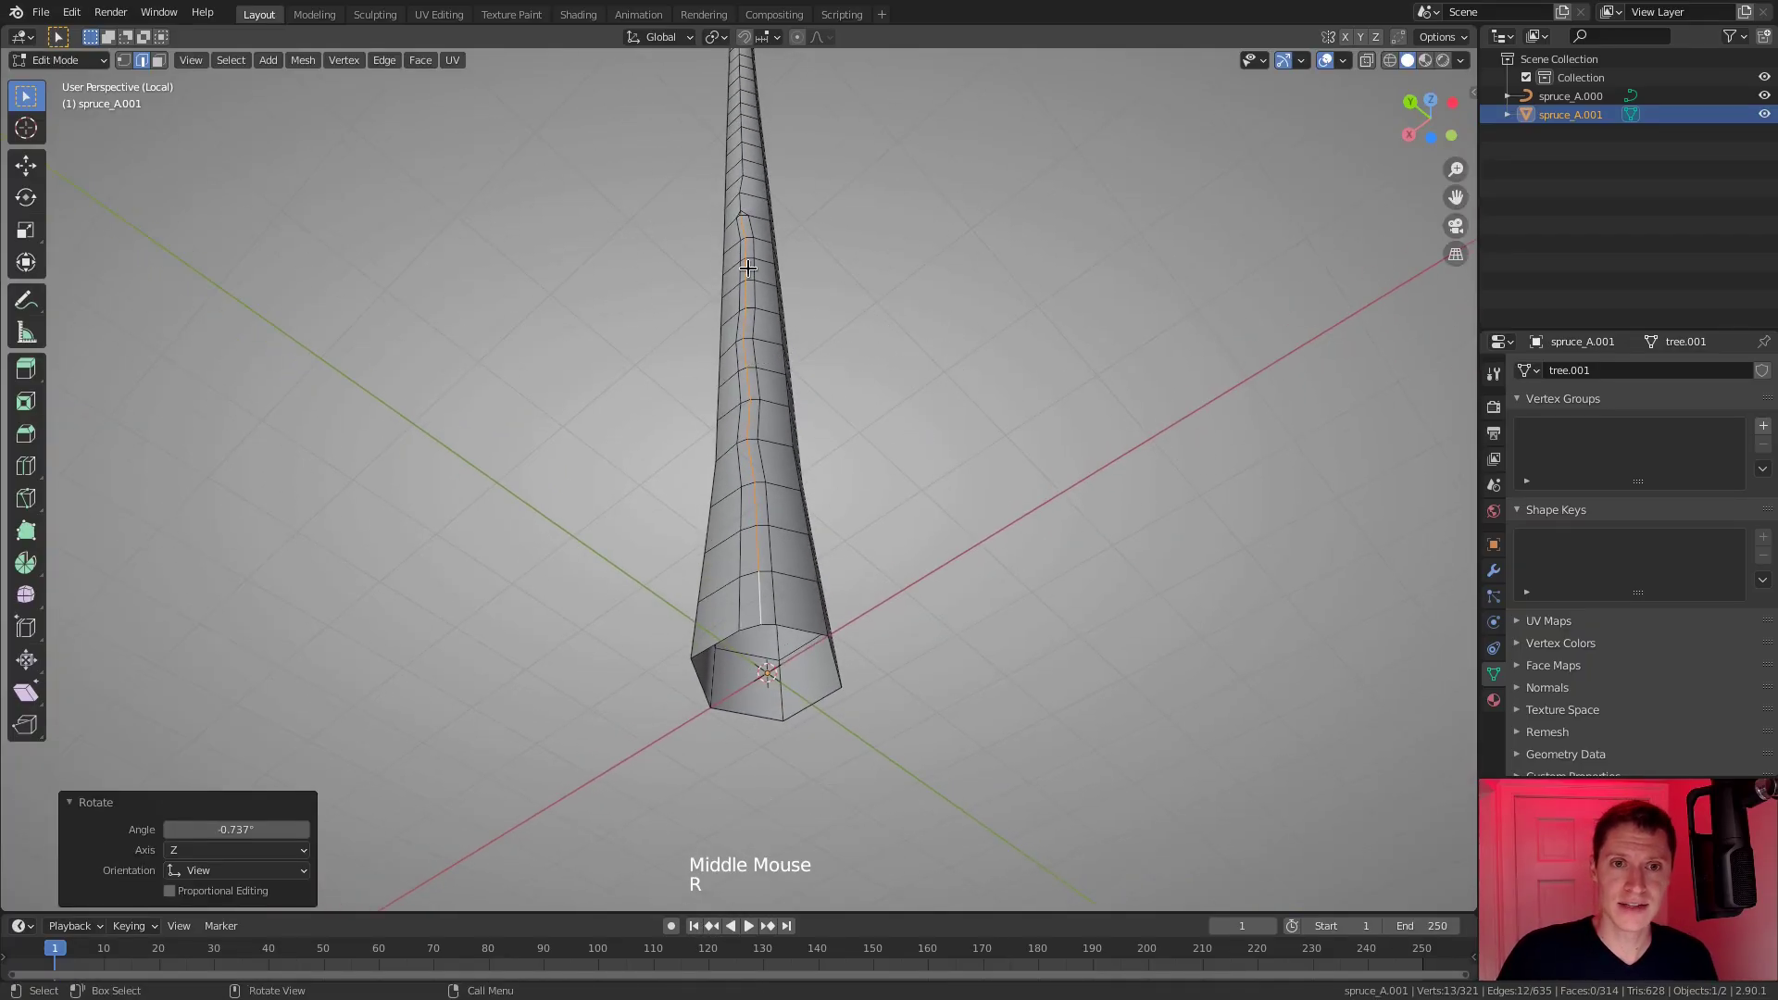
Select the first crack edge runs on the upper trunk and push them inward with Alt+S.
left_click(747, 262)
left_click(748, 451)
key("r")
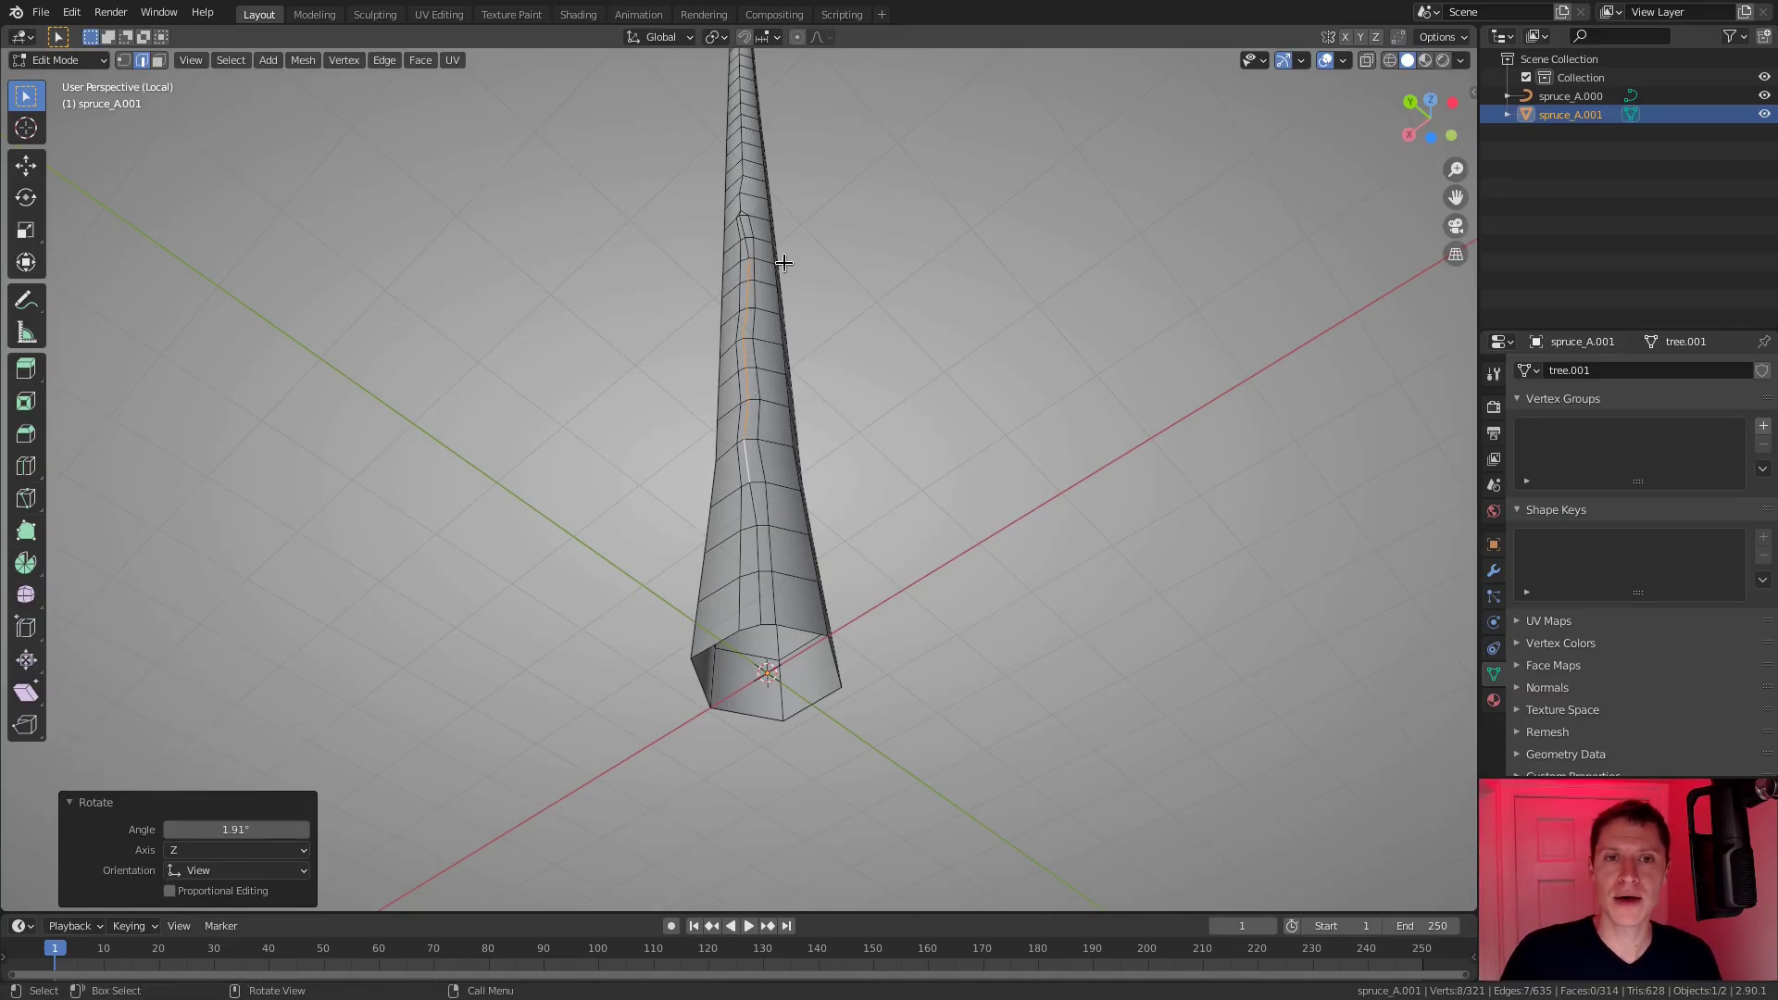
left_click(739, 214)
left_click(756, 570)
middle_click(838, 448)
middle_click(831, 461)
middle_click(827, 438)
key("alt+s")
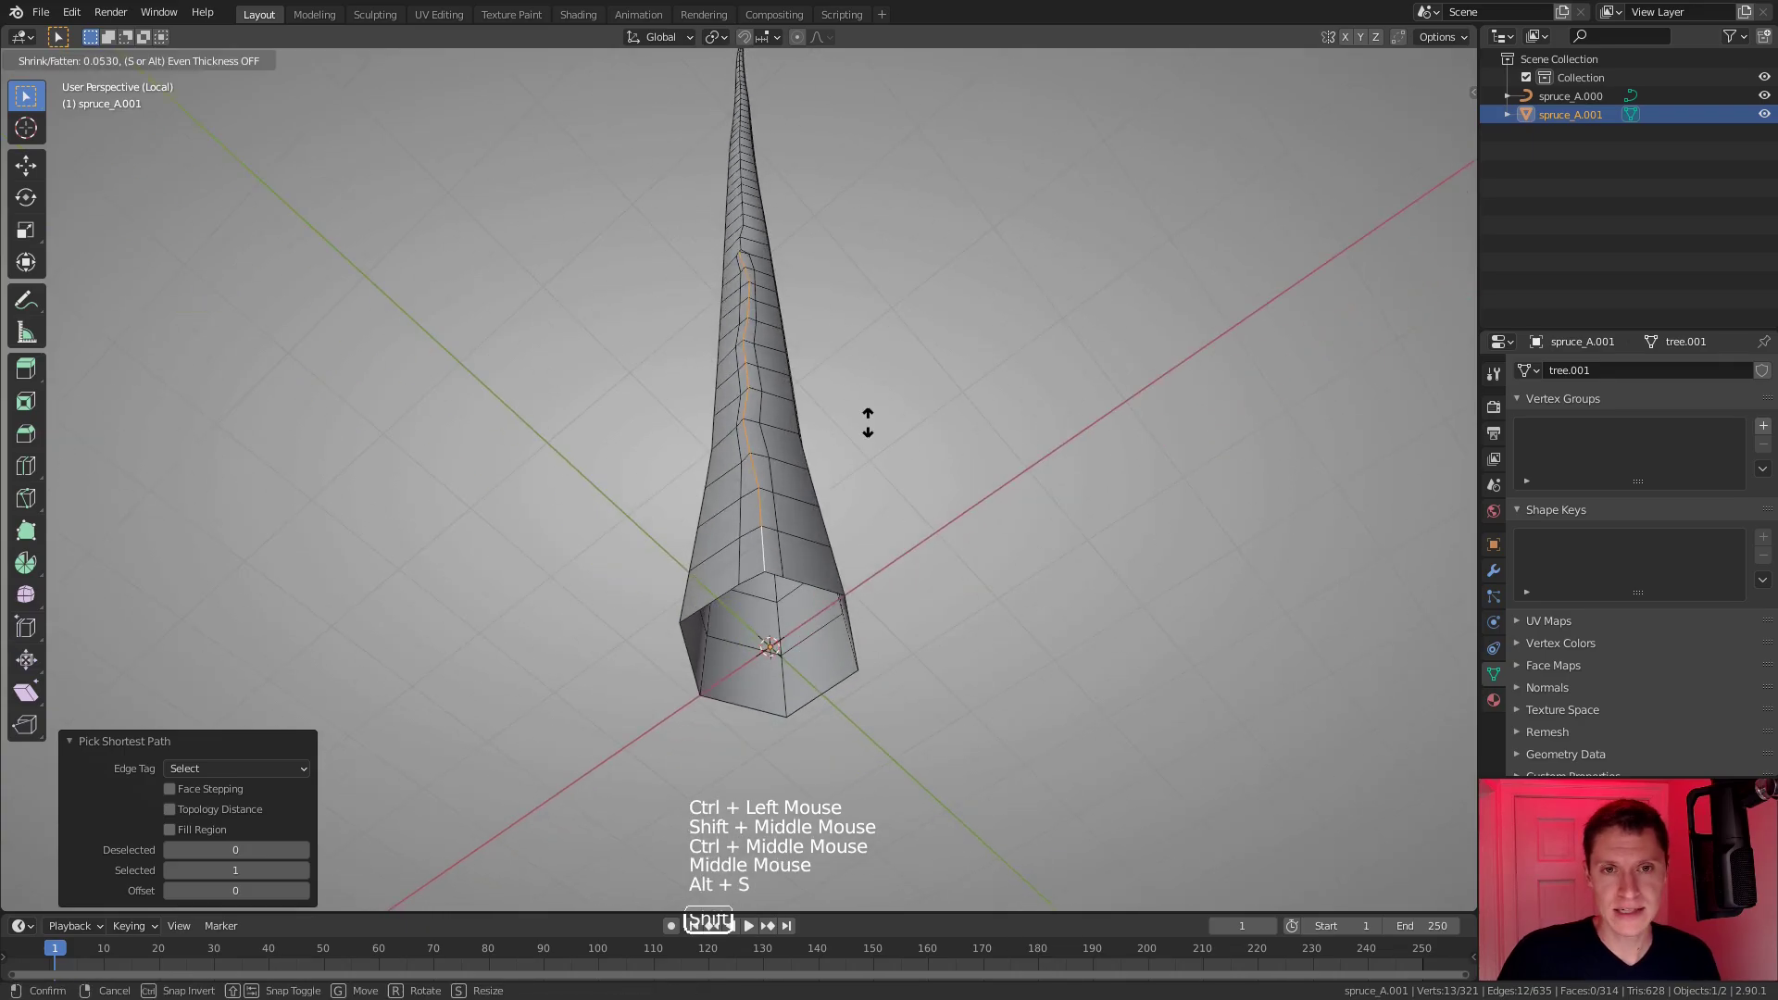
Push three more crack edge runs in or out with Alt+S into bark-like ridges.
left_click(743, 251)
key("alt+s")
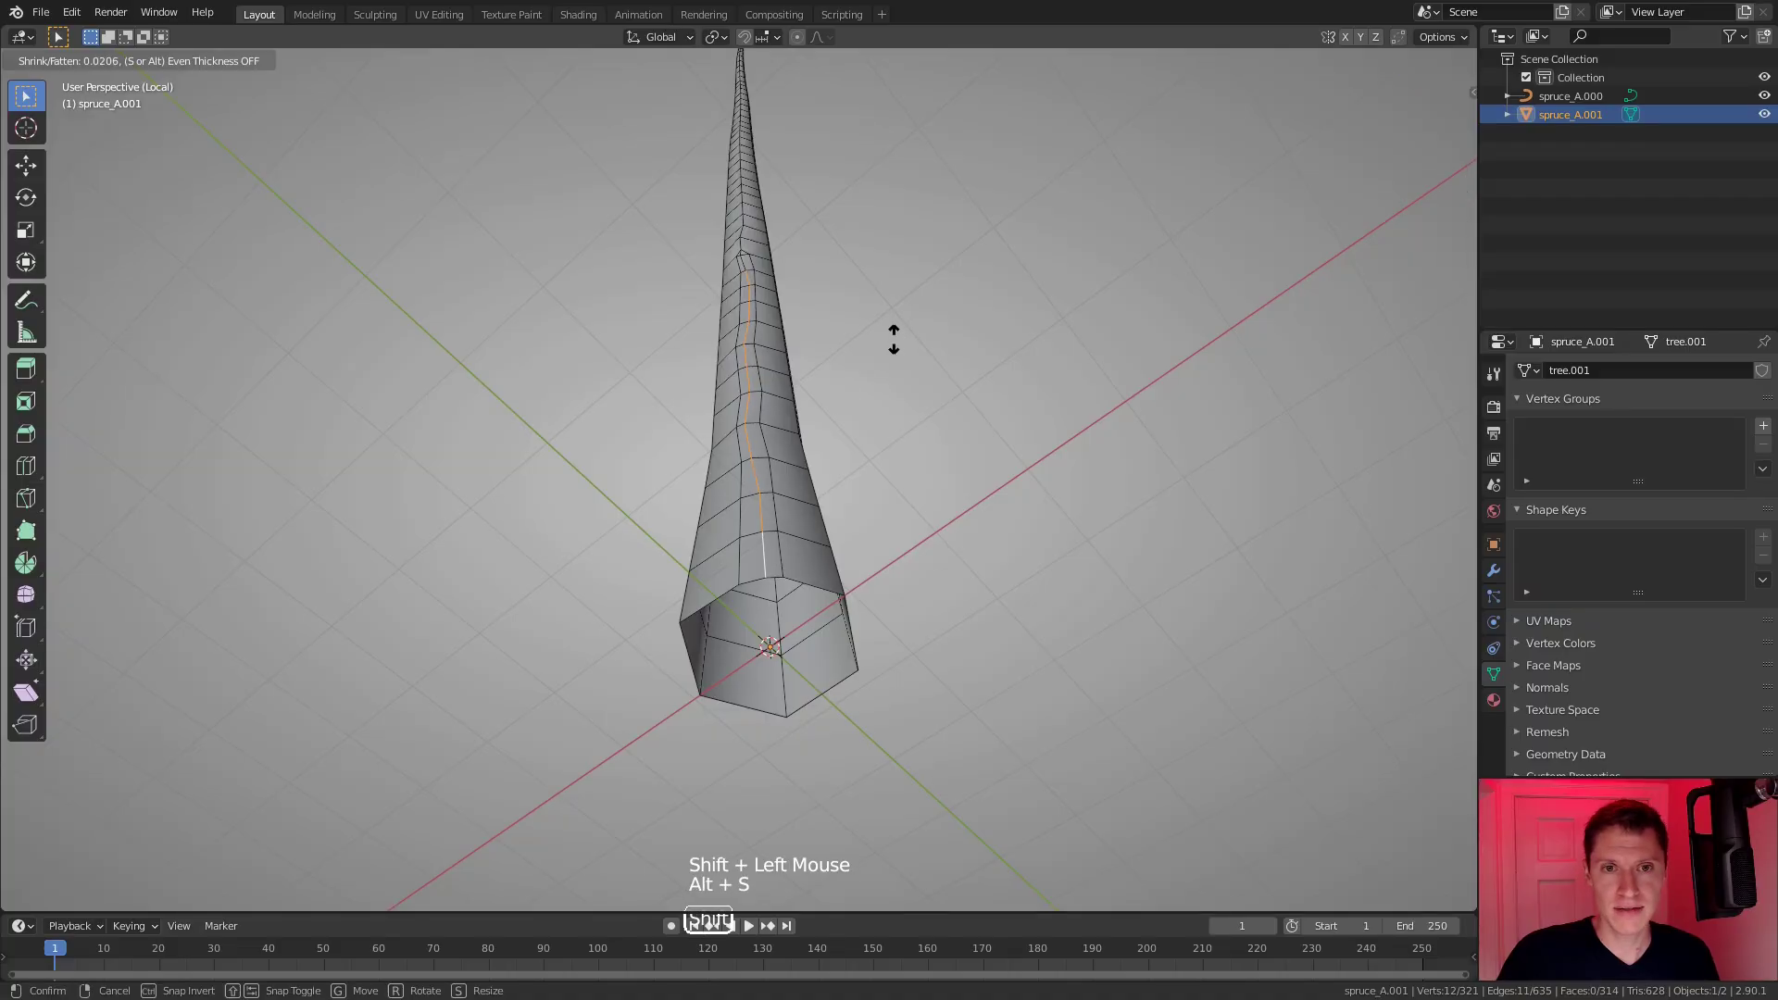
middle_click(832, 309)
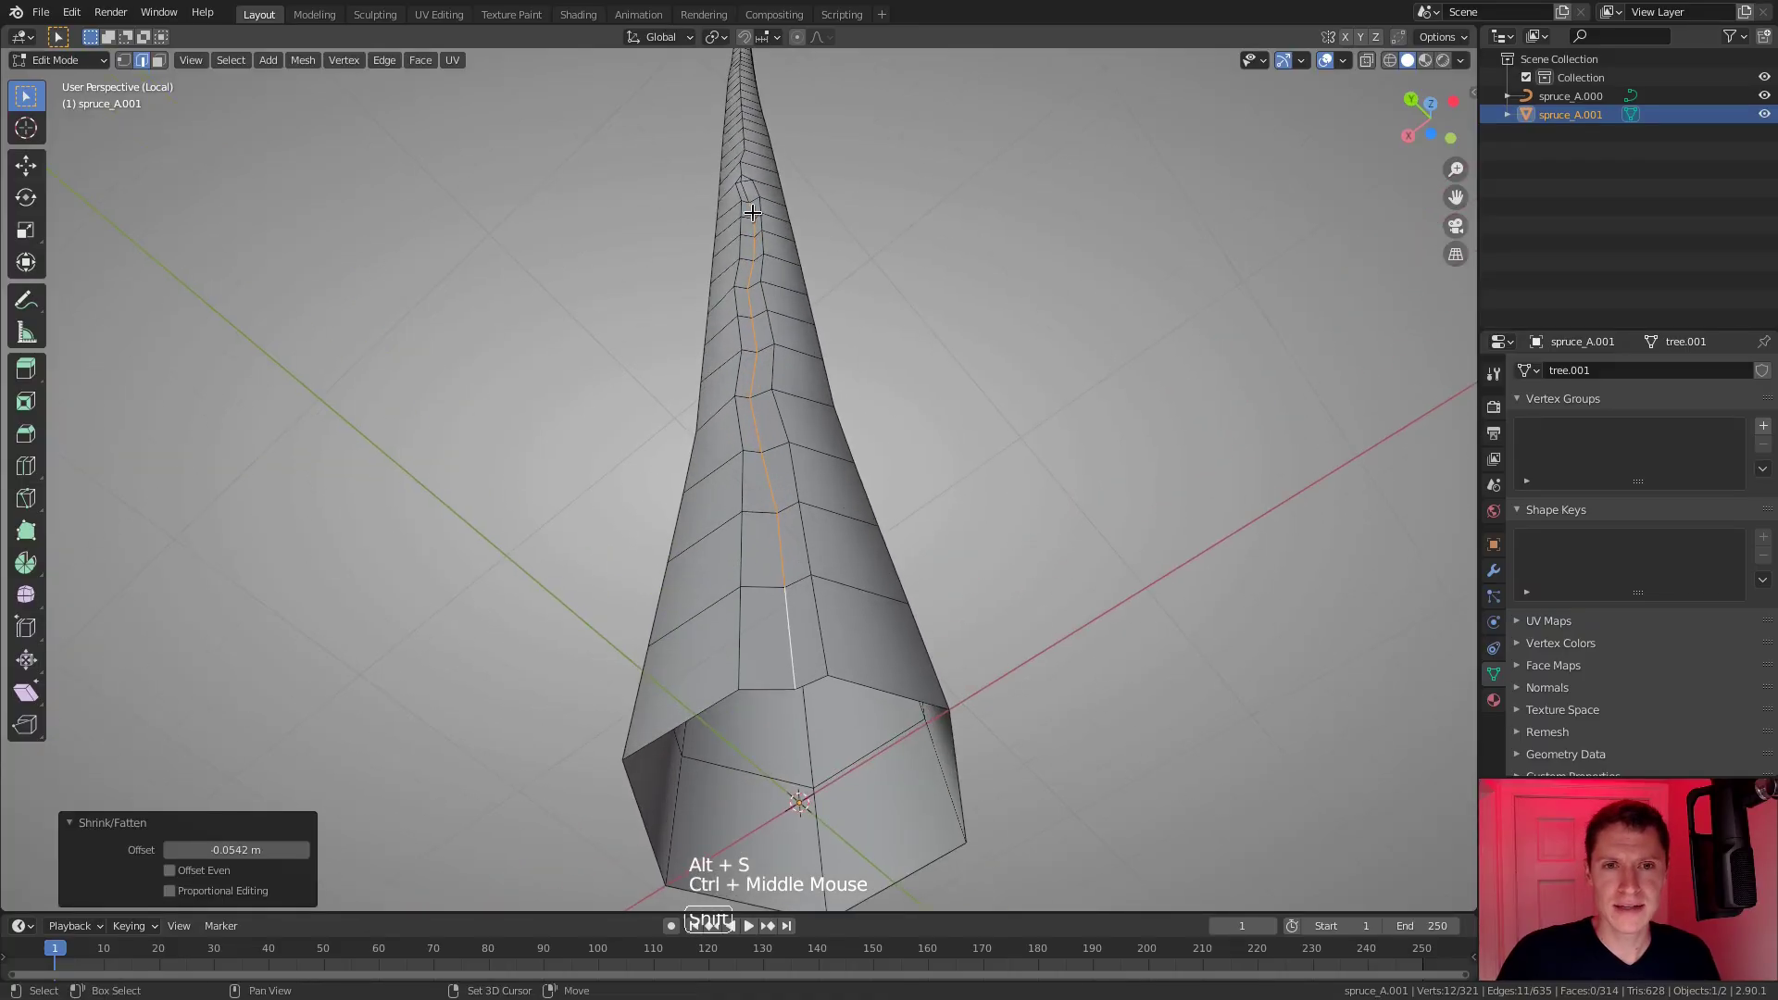
left_click(757, 203)
key("alt+s")
middle_click(954, 371)
middle_click(948, 345)
middle_click(936, 299)
left_click(750, 363)
left_click_drag(761, 521, 864, 463)
key("alt+s")
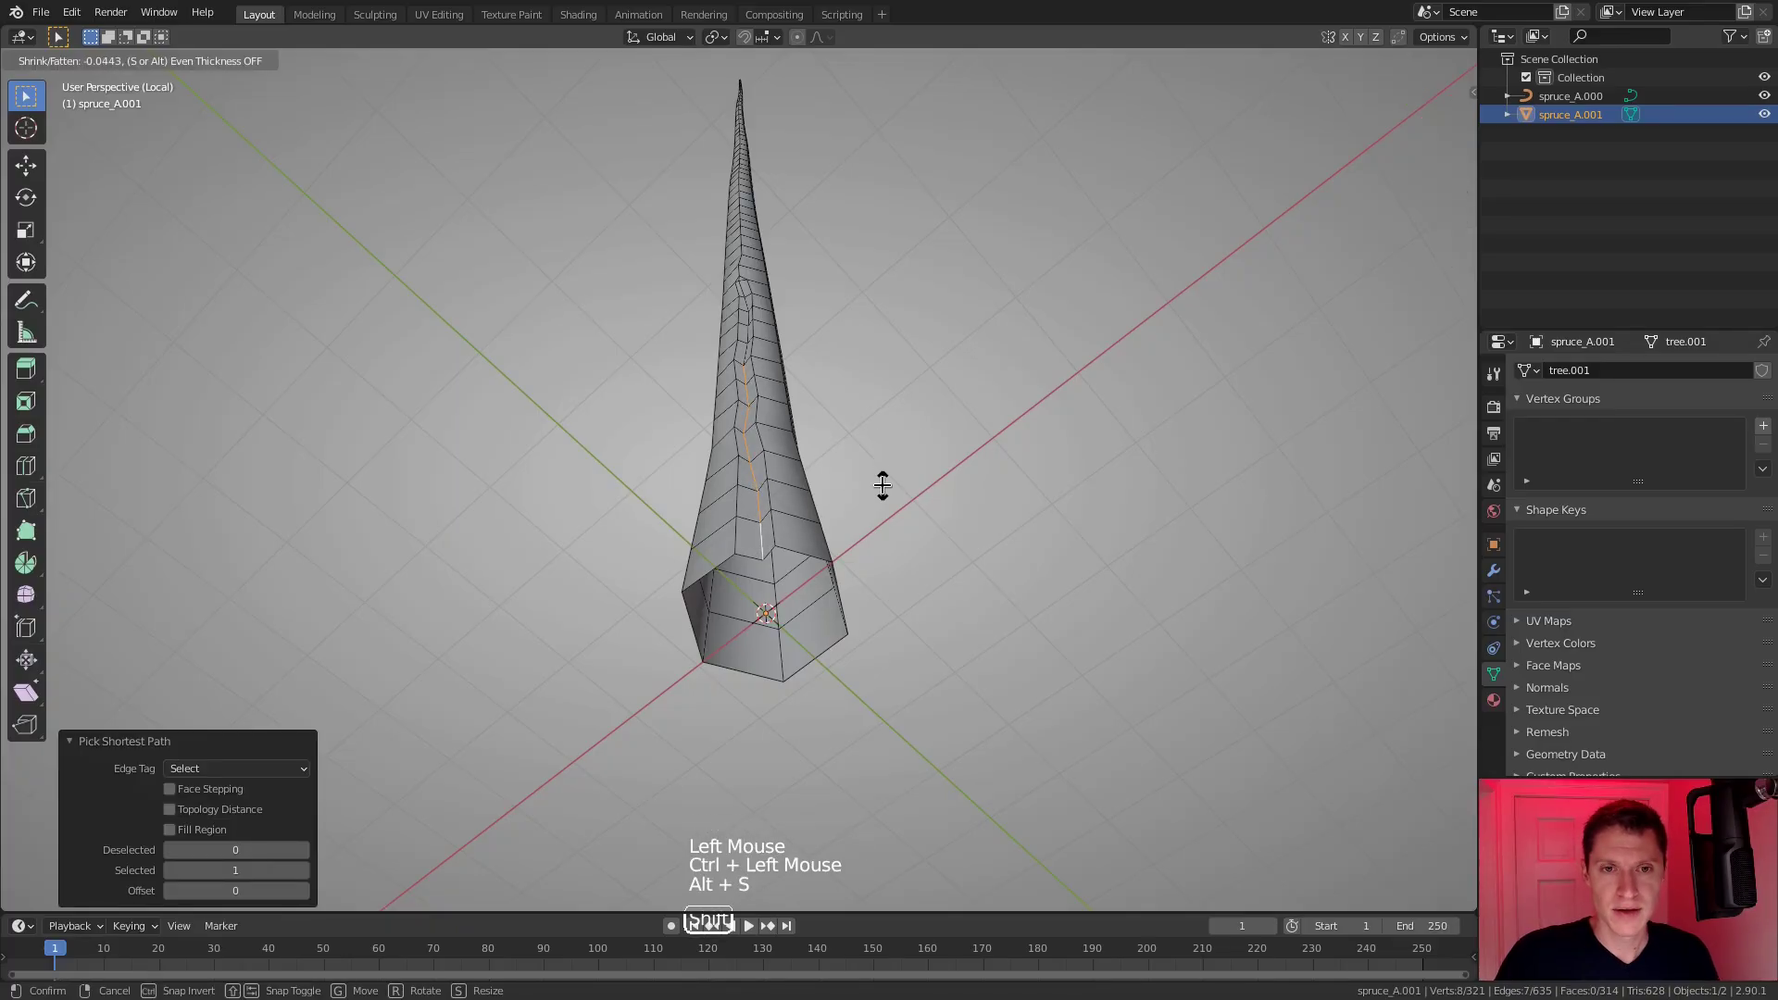
Return to Object Mode and look over the ridged trunk.
middle_click(834, 360)
key("Tab")
middle_click(876, 360)
middle_click(840, 356)
middle_click(839, 374)
key("a")
key("a")
middle_click(852, 385)
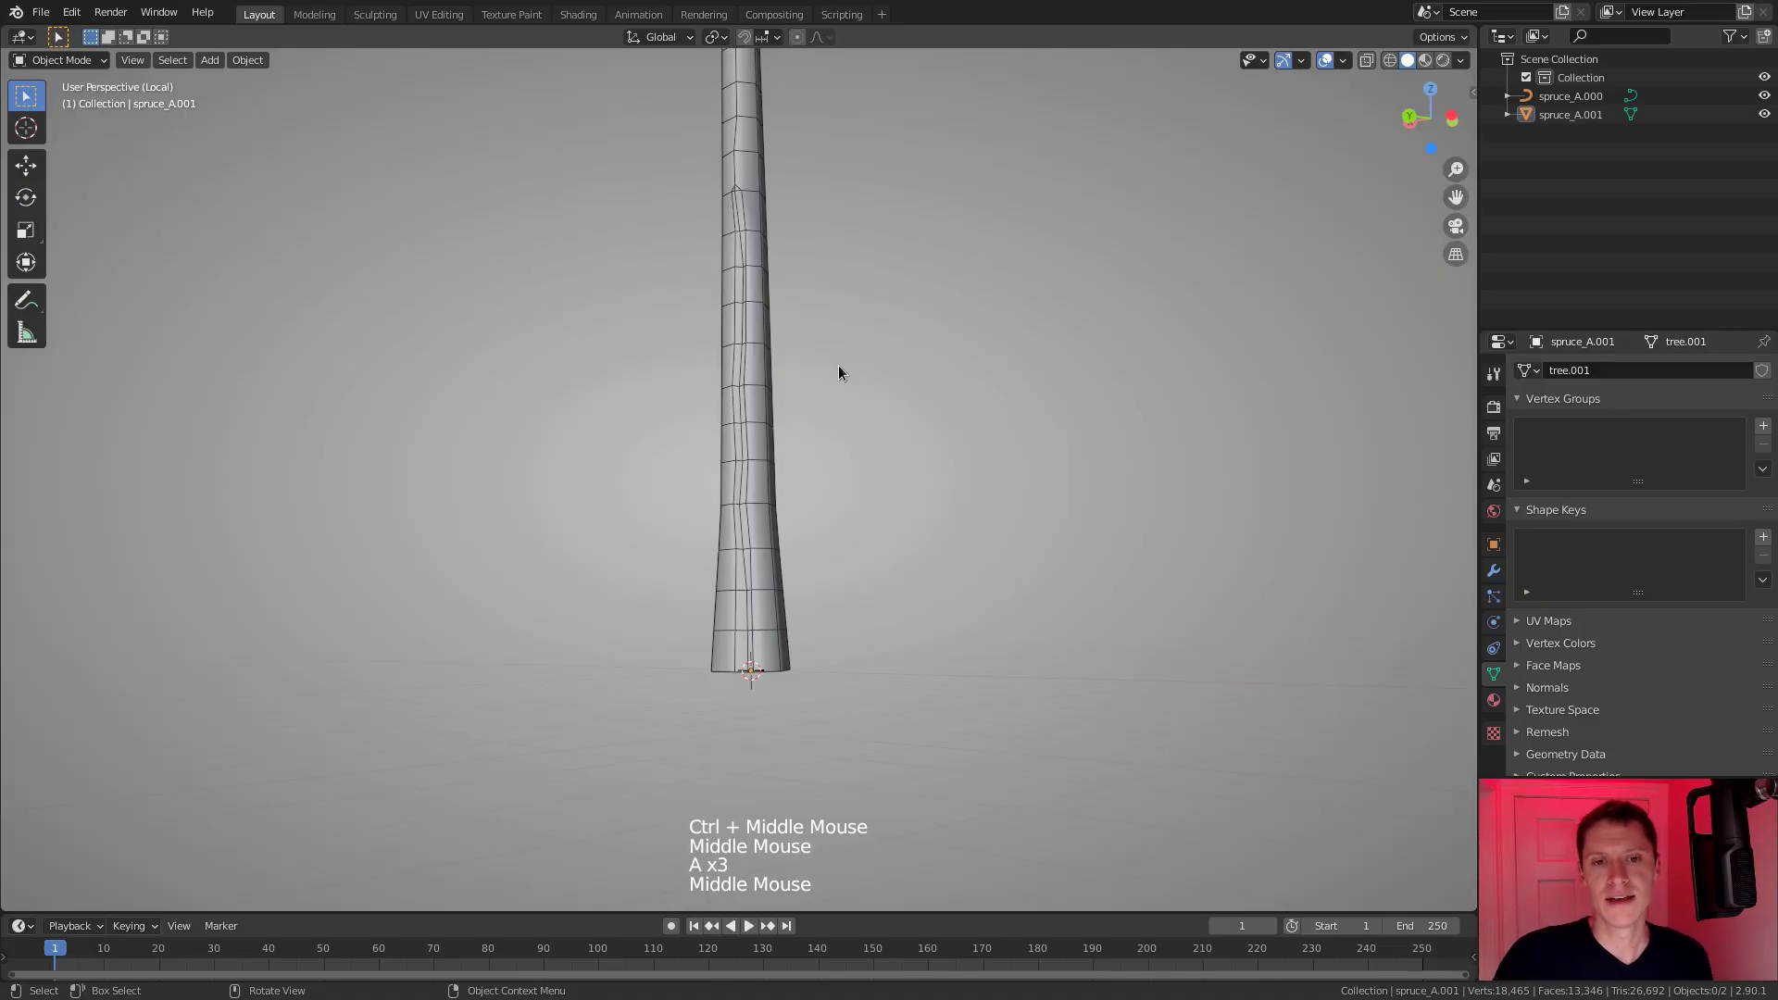
Enable Auto Smooth at 69.5° in the trunk's Normals settings and toggle the wireframe overlay off.
left_click(747, 172)
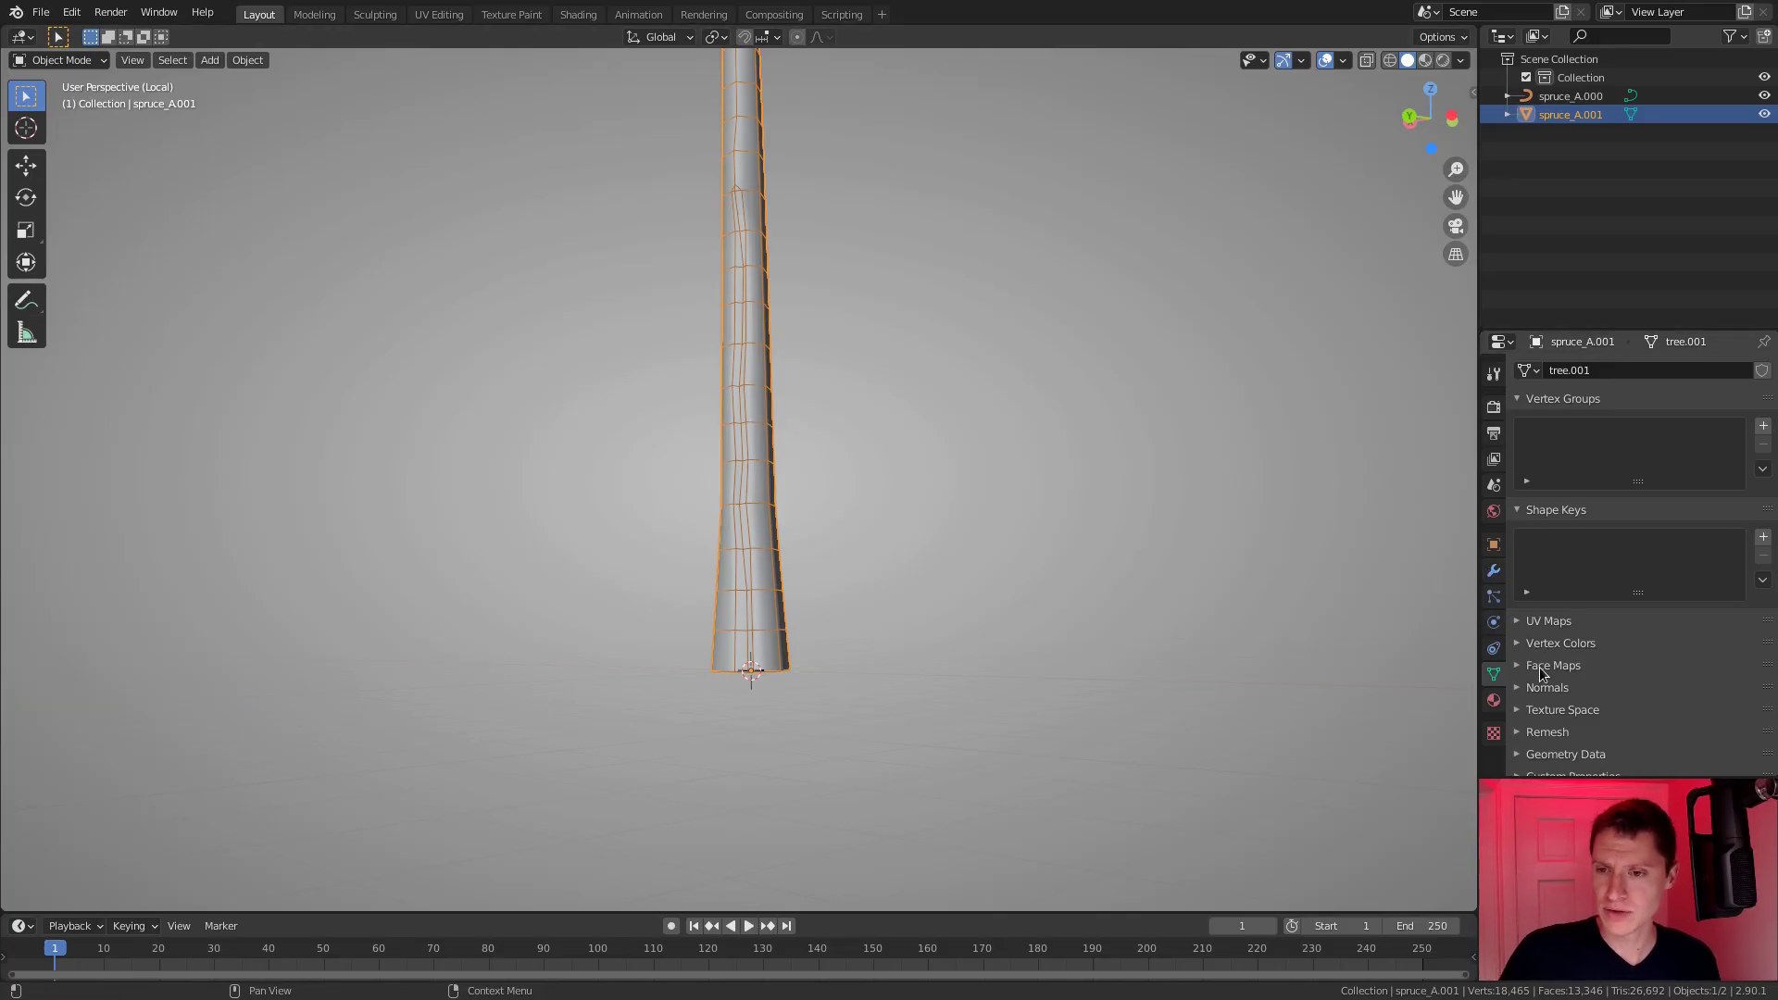
left_click(1548, 691)
scroll("down", 3)
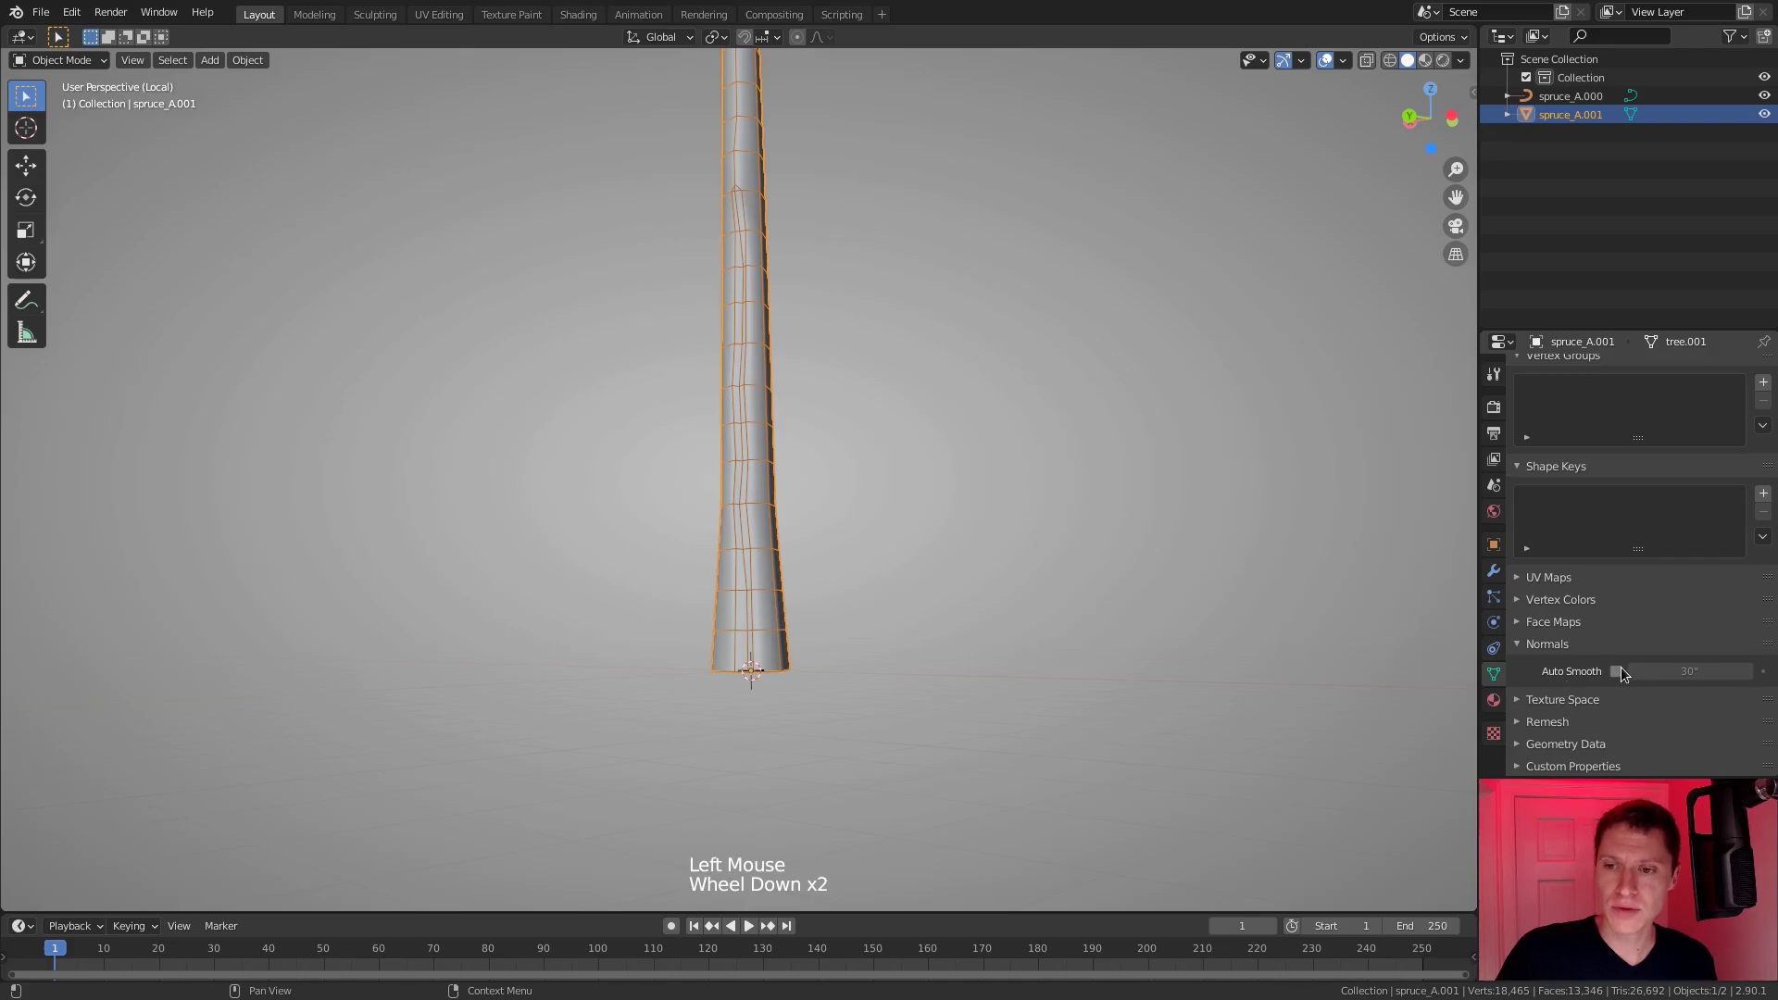
left_click(1620, 672)
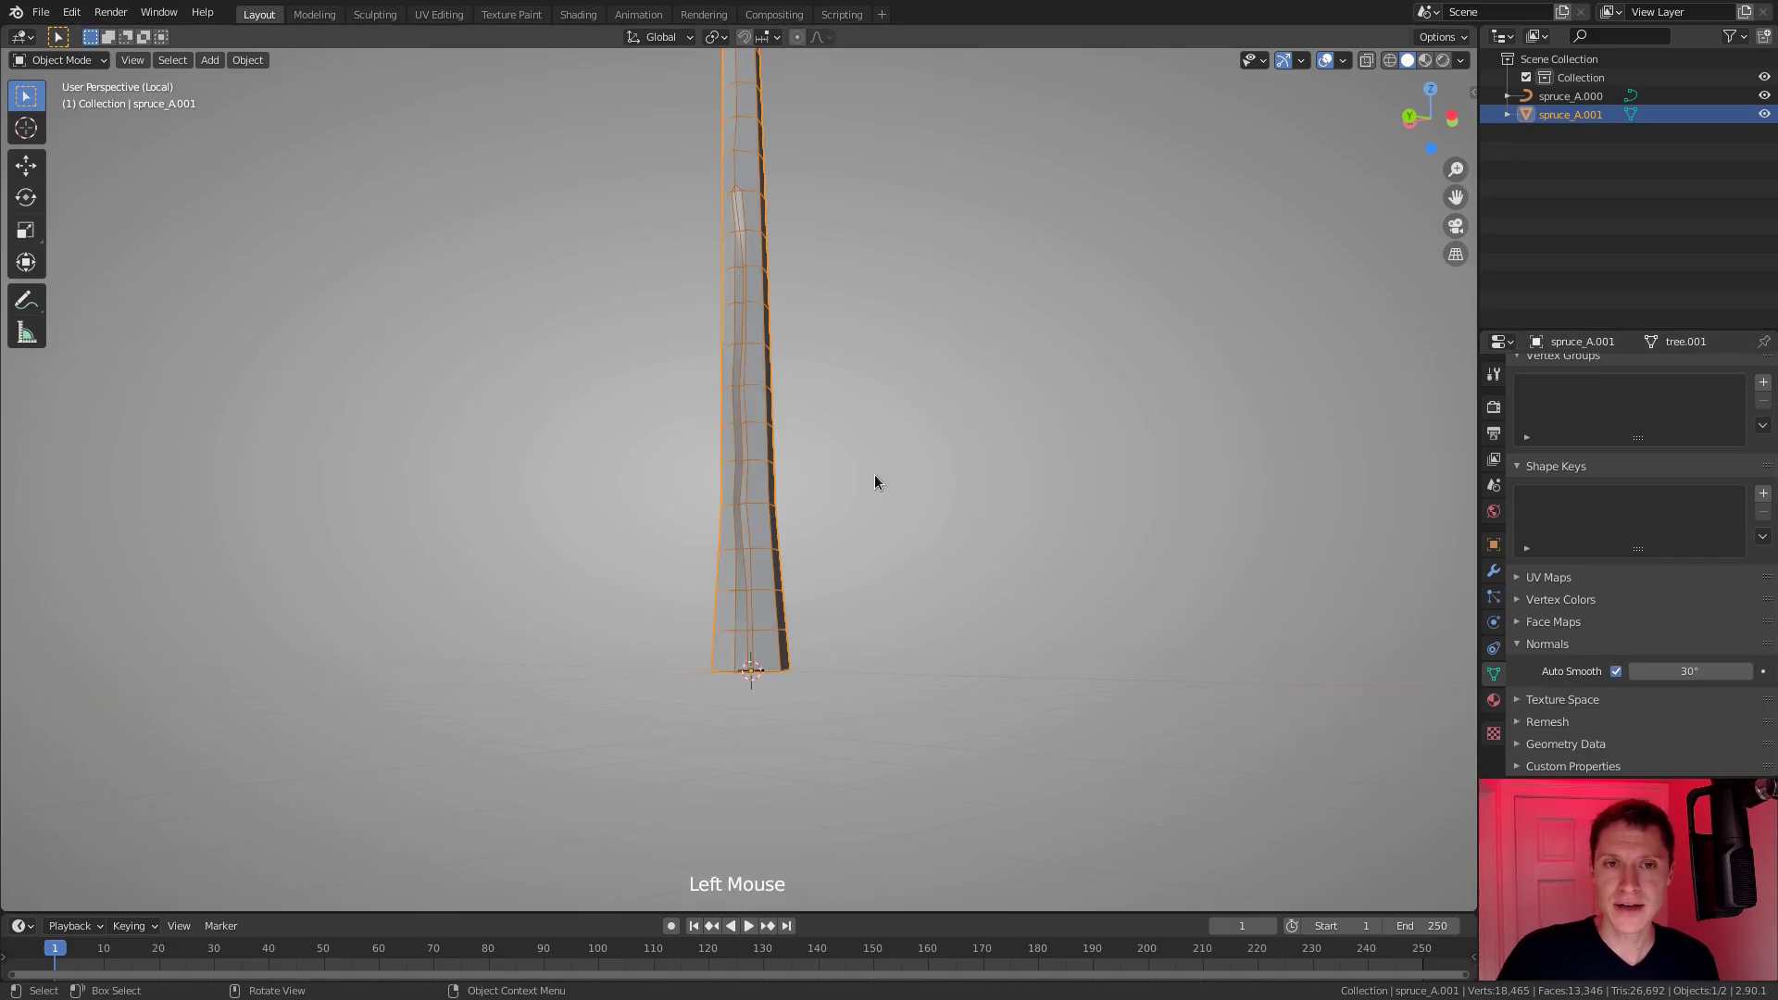
middle_click(854, 445)
left_click(1354, 56)
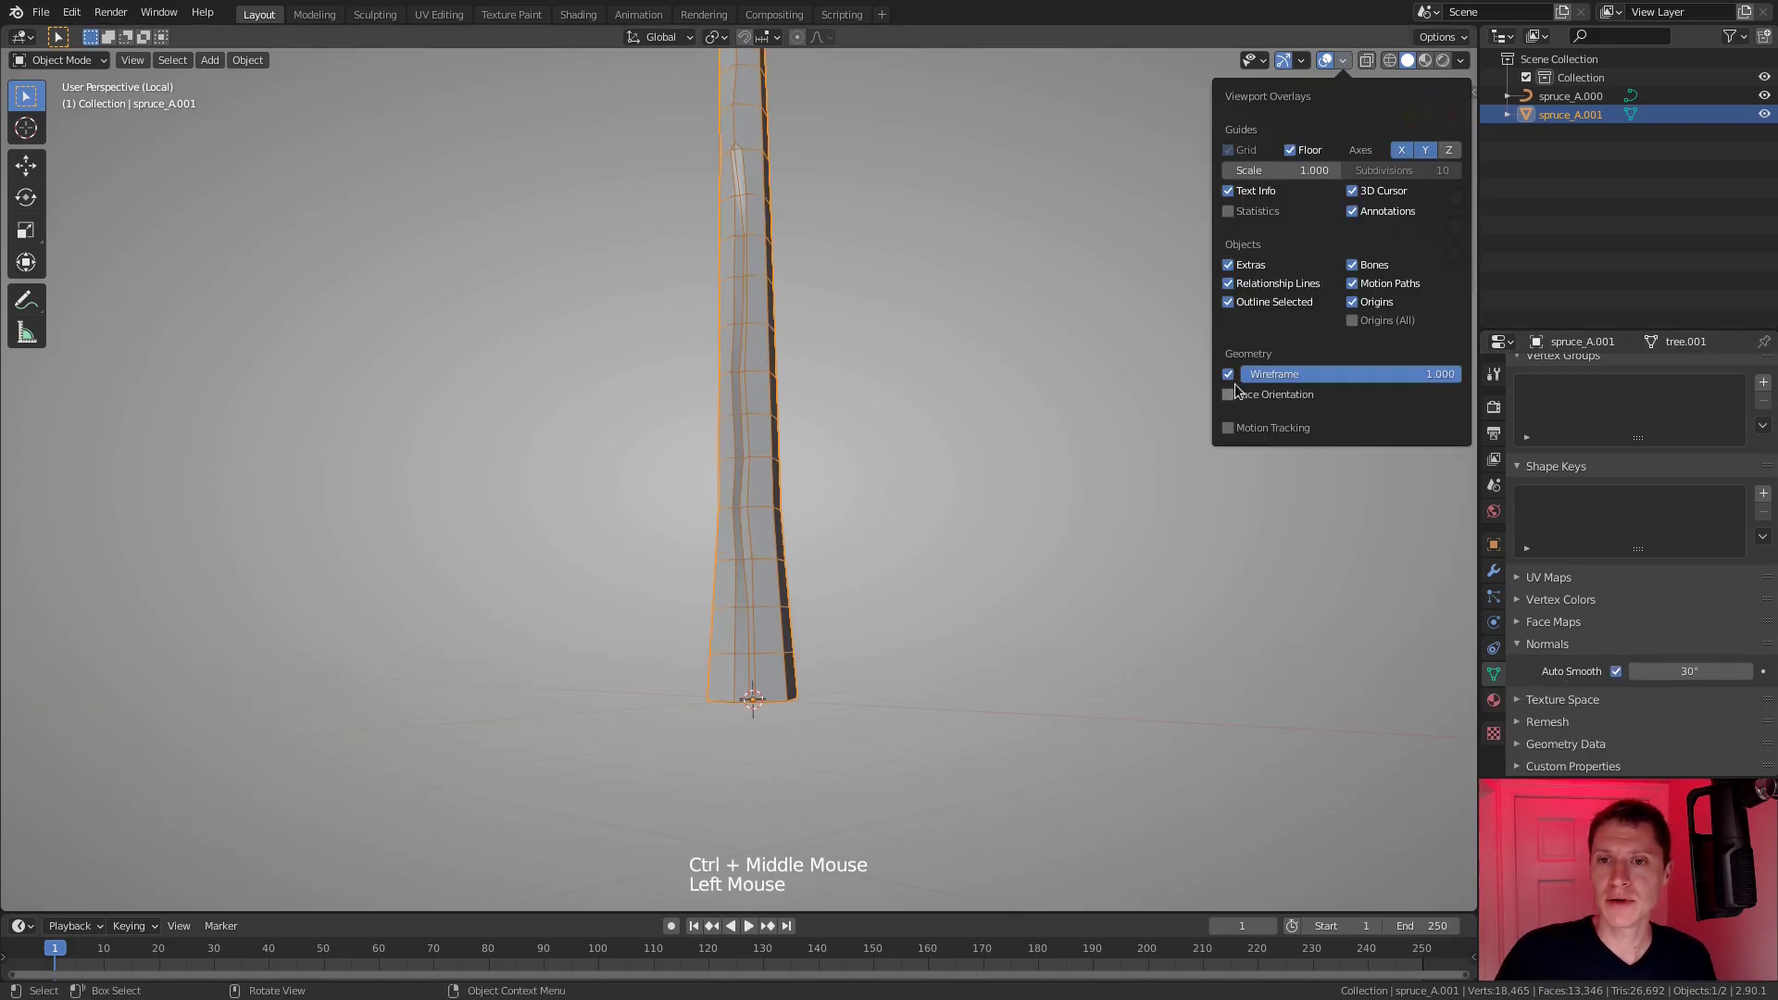
Orbit around the trunk to check the cracks stay sharp under smoothing.
middle_click(928, 405)
middle_click(881, 372)
middle_click(861, 387)
middle_click(871, 413)
middle_click(871, 400)
middle_click(974, 442)
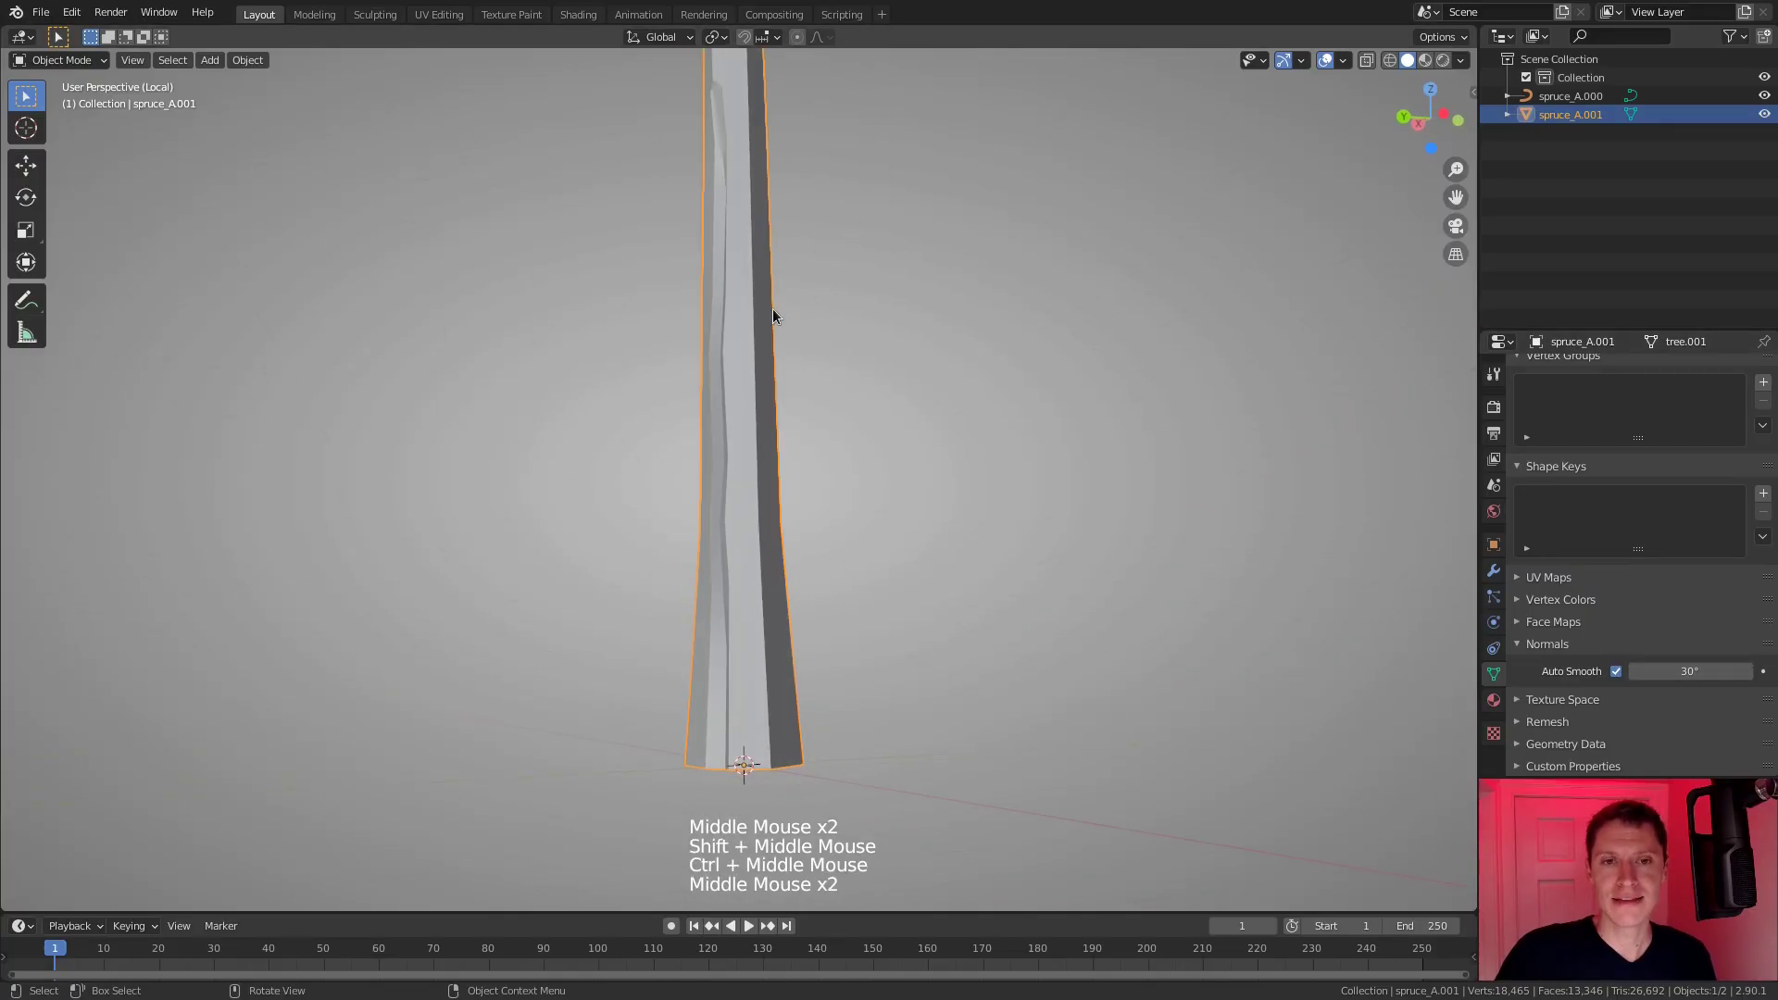
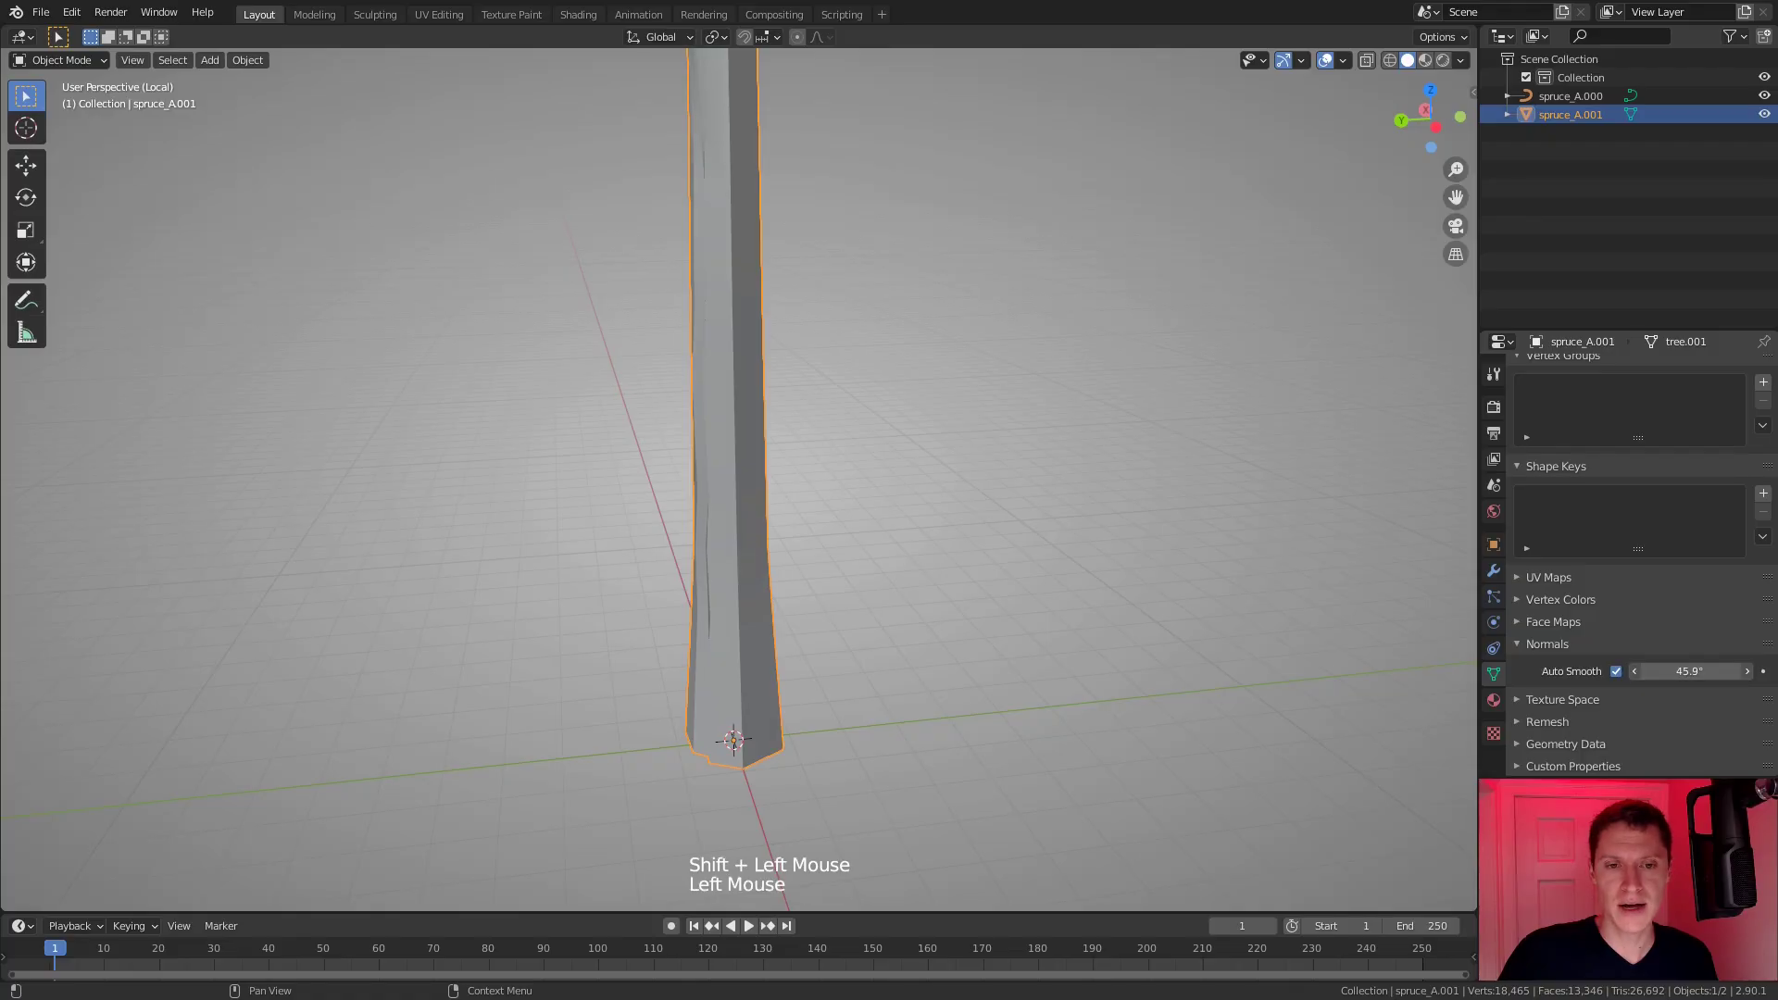
middle_click(856, 556)
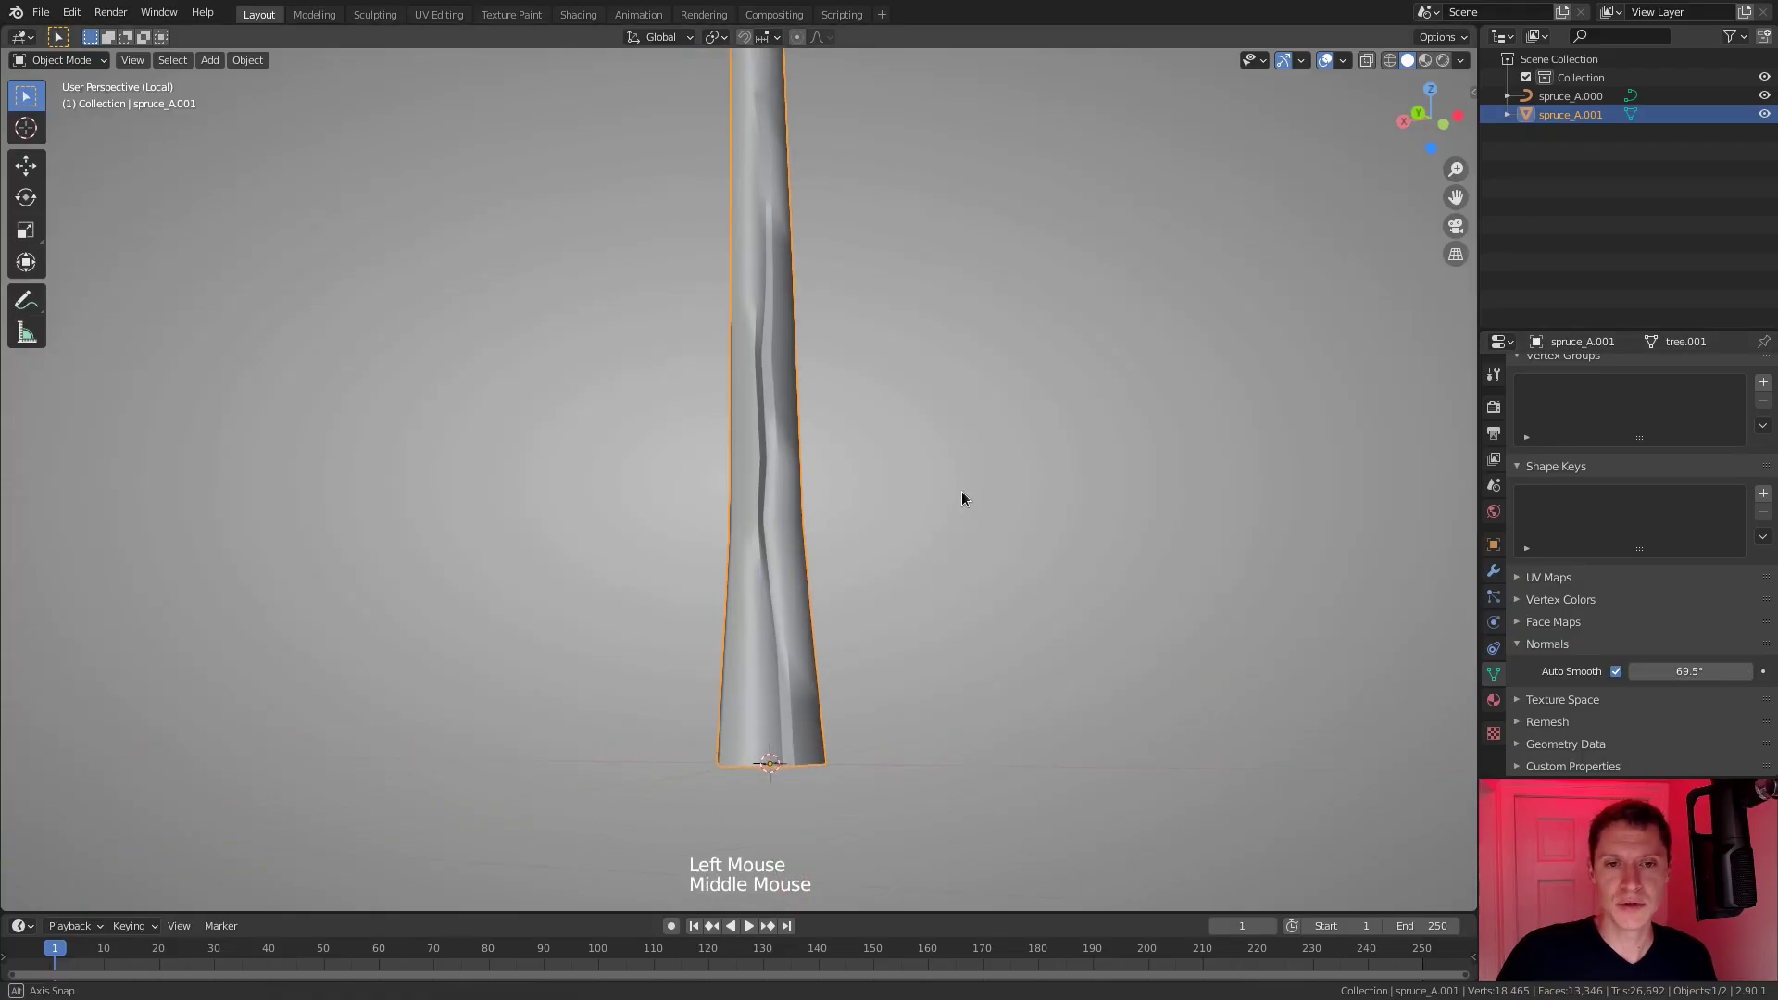
left_click_drag(916, 482, 852, 502)
middle_click(692, 385)
middle_click(715, 265)
left_click_drag(767, 378, 758, 329)
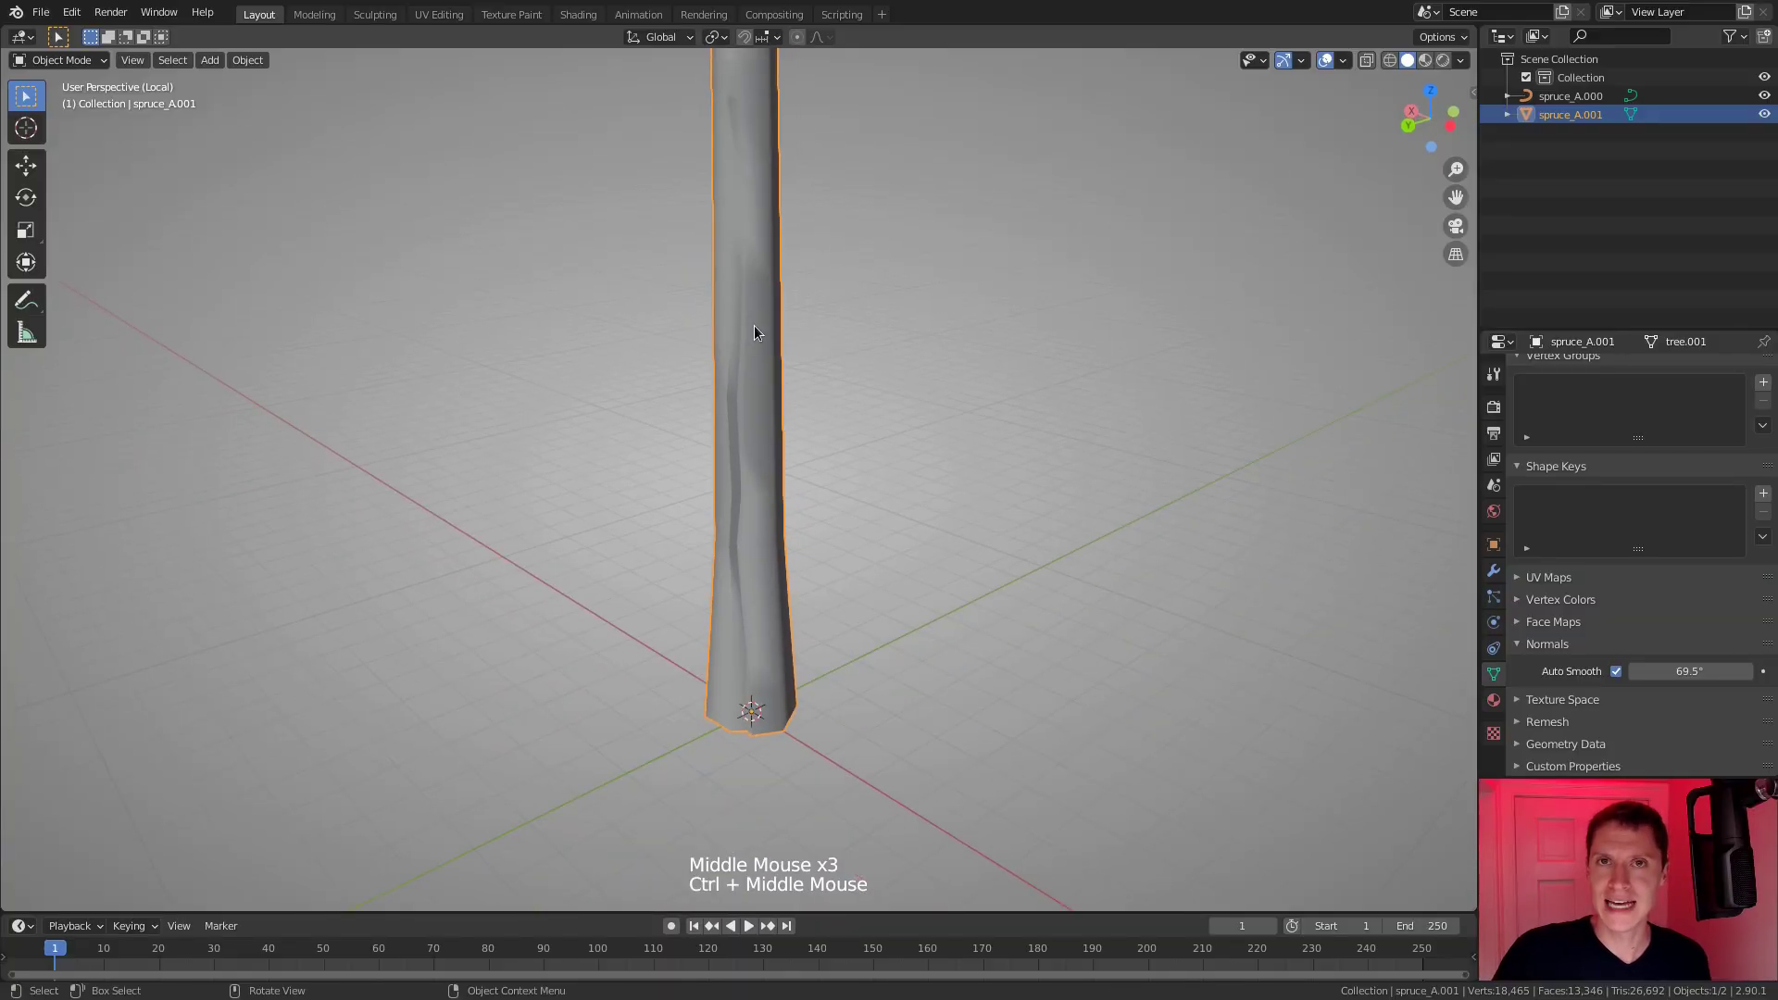
Briefly re-enter Edit Mode, return to Object Mode and review the carved trunk.
middle_click(759, 476)
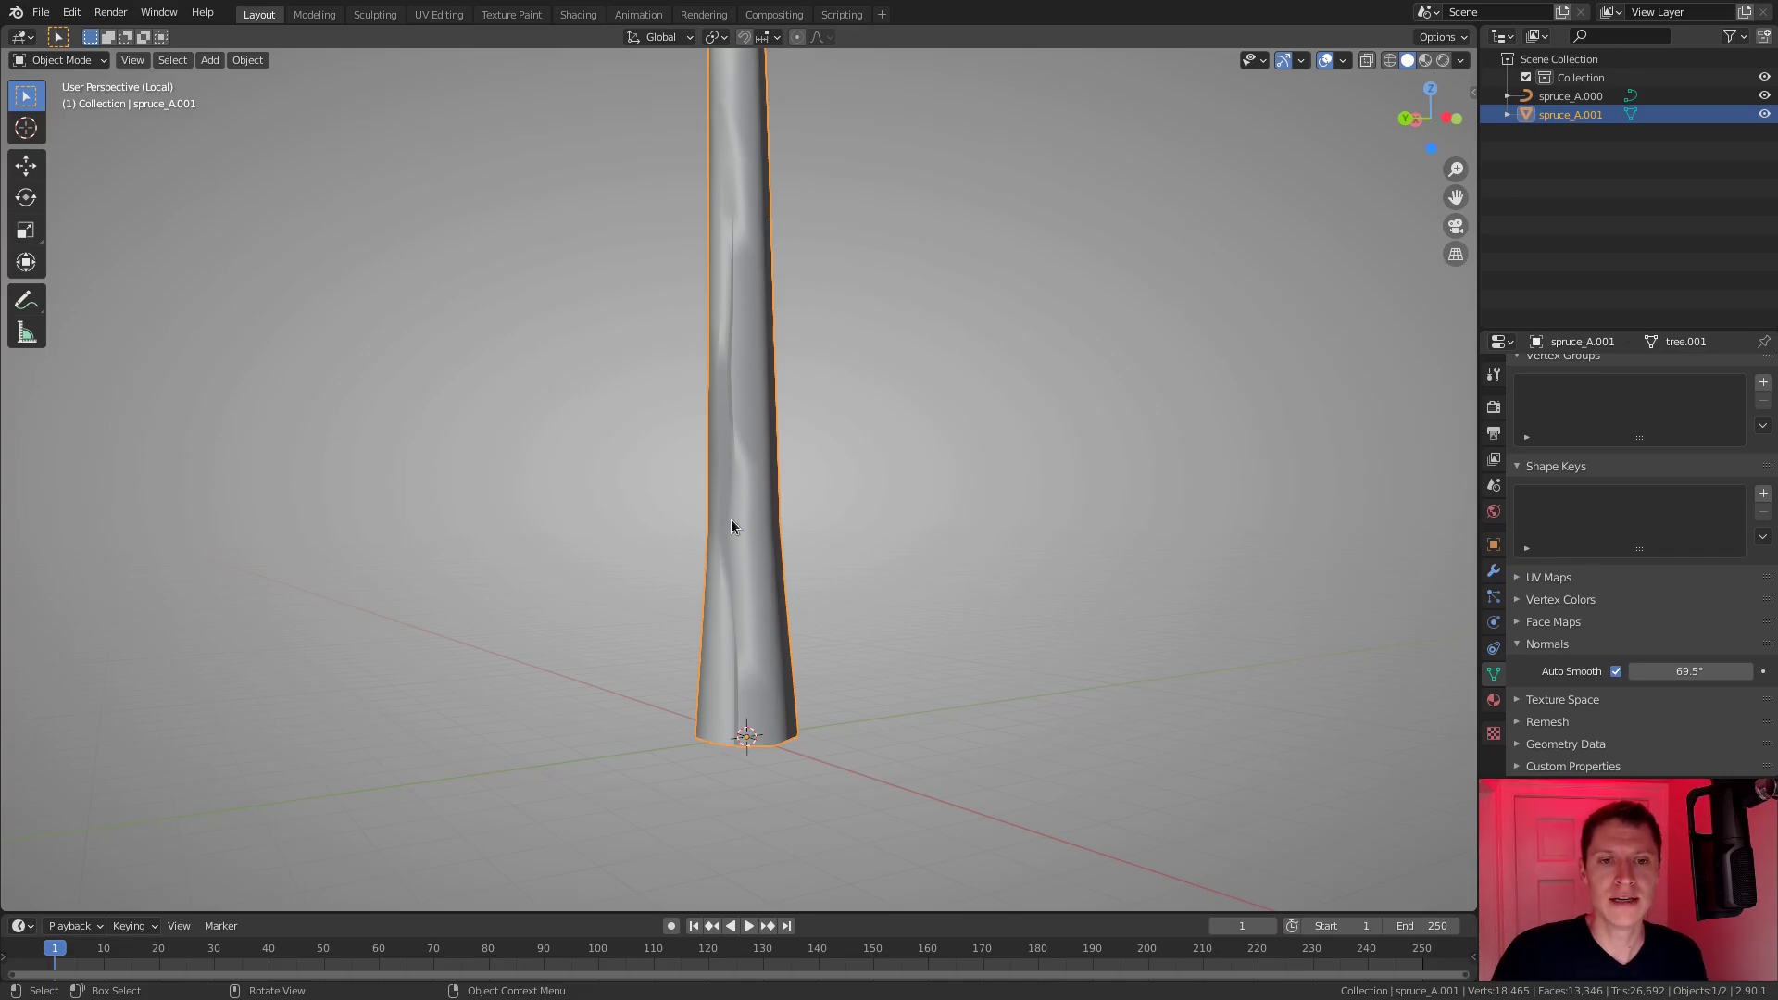
middle_click(738, 490)
middle_click(775, 574)
middle_click(780, 505)
key("Tab")
middle_click(751, 388)
middle_click(755, 383)
middle_click(770, 386)
key("Tab")
middle_click(812, 372)
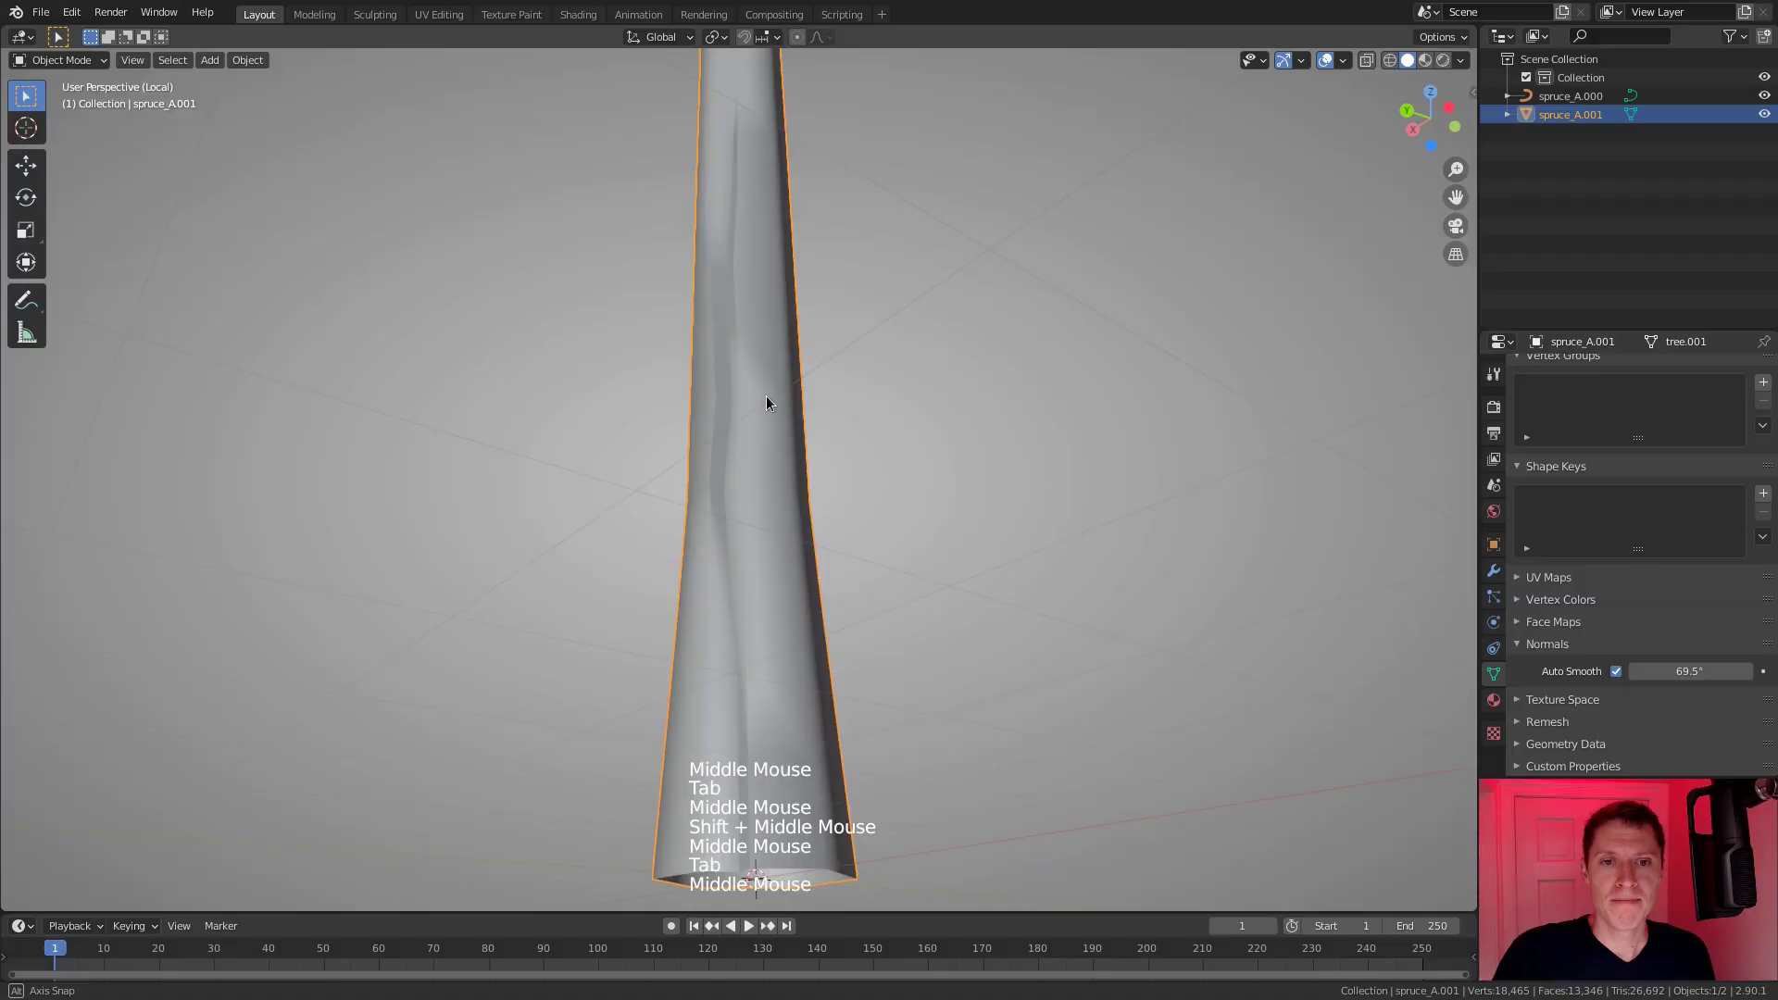
middle_click(796, 472)
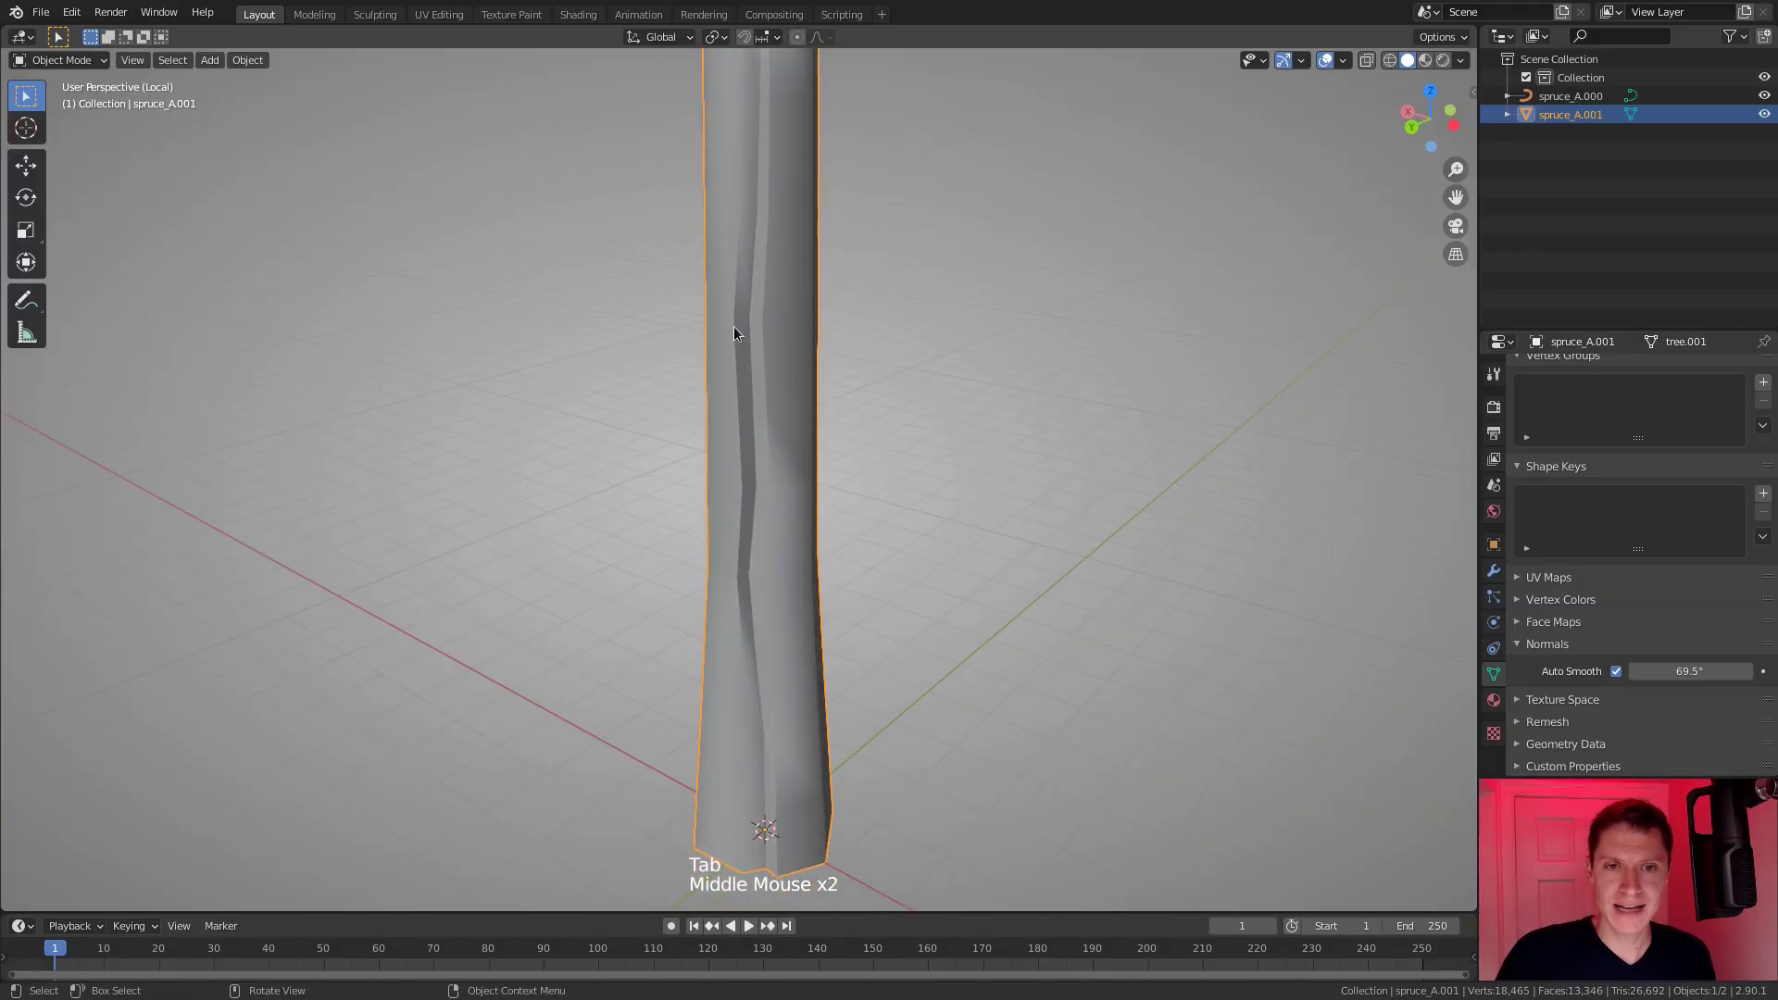
Enter Edit Mode on the trunk and add a loop cut across the lower trunk for a new crack.
middle_click(783, 525)
middle_click(805, 510)
scroll("down", 3)
middle_click(802, 429)
key("Tab")
middle_click(772, 310)
middle_click(771, 311)
middle_click(769, 299)
middle_click(761, 315)
middle_click(739, 314)
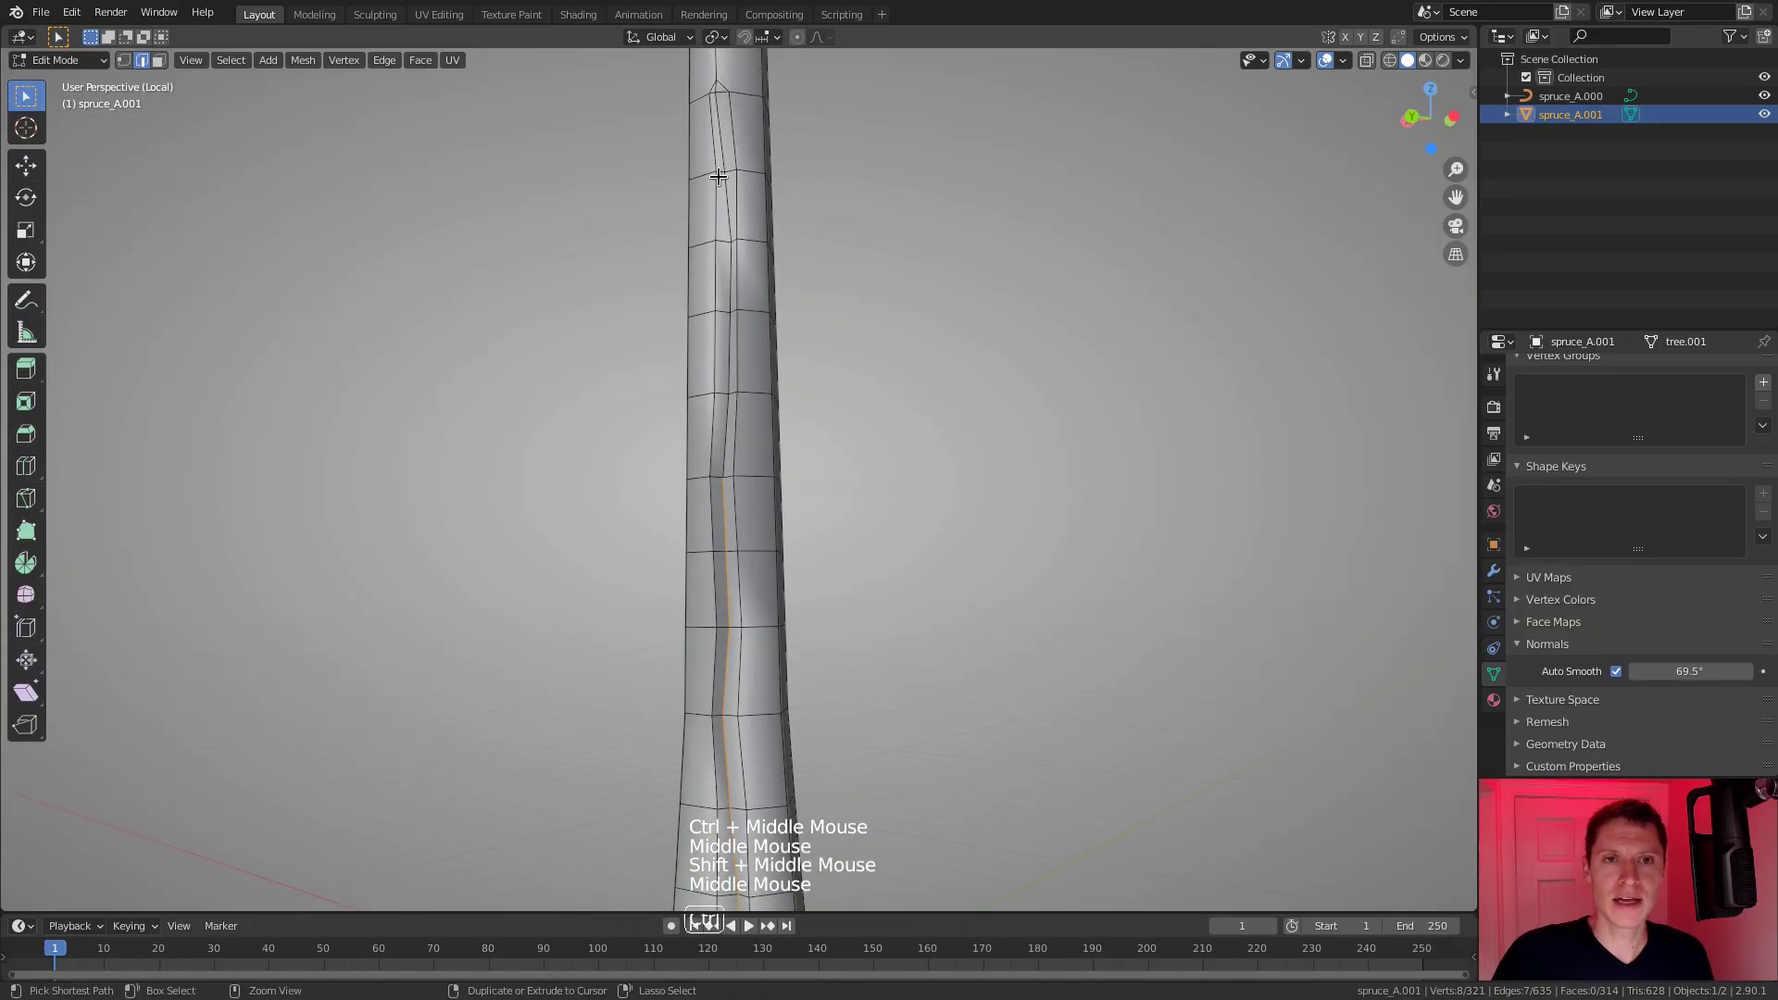
key("ctrl+r")
key("ctrl+r")
middle_click(752, 237)
middle_click(741, 291)
left_click(674, 219)
Push the new crack edges inward with Alt+S shrink to give the cut depth.
middle_click(749, 320)
middle_click(799, 320)
middle_click(840, 338)
key("alt+s")
left_click(703, 251)
left_click(694, 254)
left_click(701, 256)
key("c")
middle_click(863, 440)
key("alt+s")
middle_click(806, 384)
Return to Object Mode and orbit the trunk to check the crack under 69.5° auto smooth.
key("Tab")
middle_click(740, 460)
middle_click(722, 449)
middle_click(711, 416)
middle_click(733, 425)
scroll("down", 3)
middle_click(750, 406)
middle_click(734, 408)
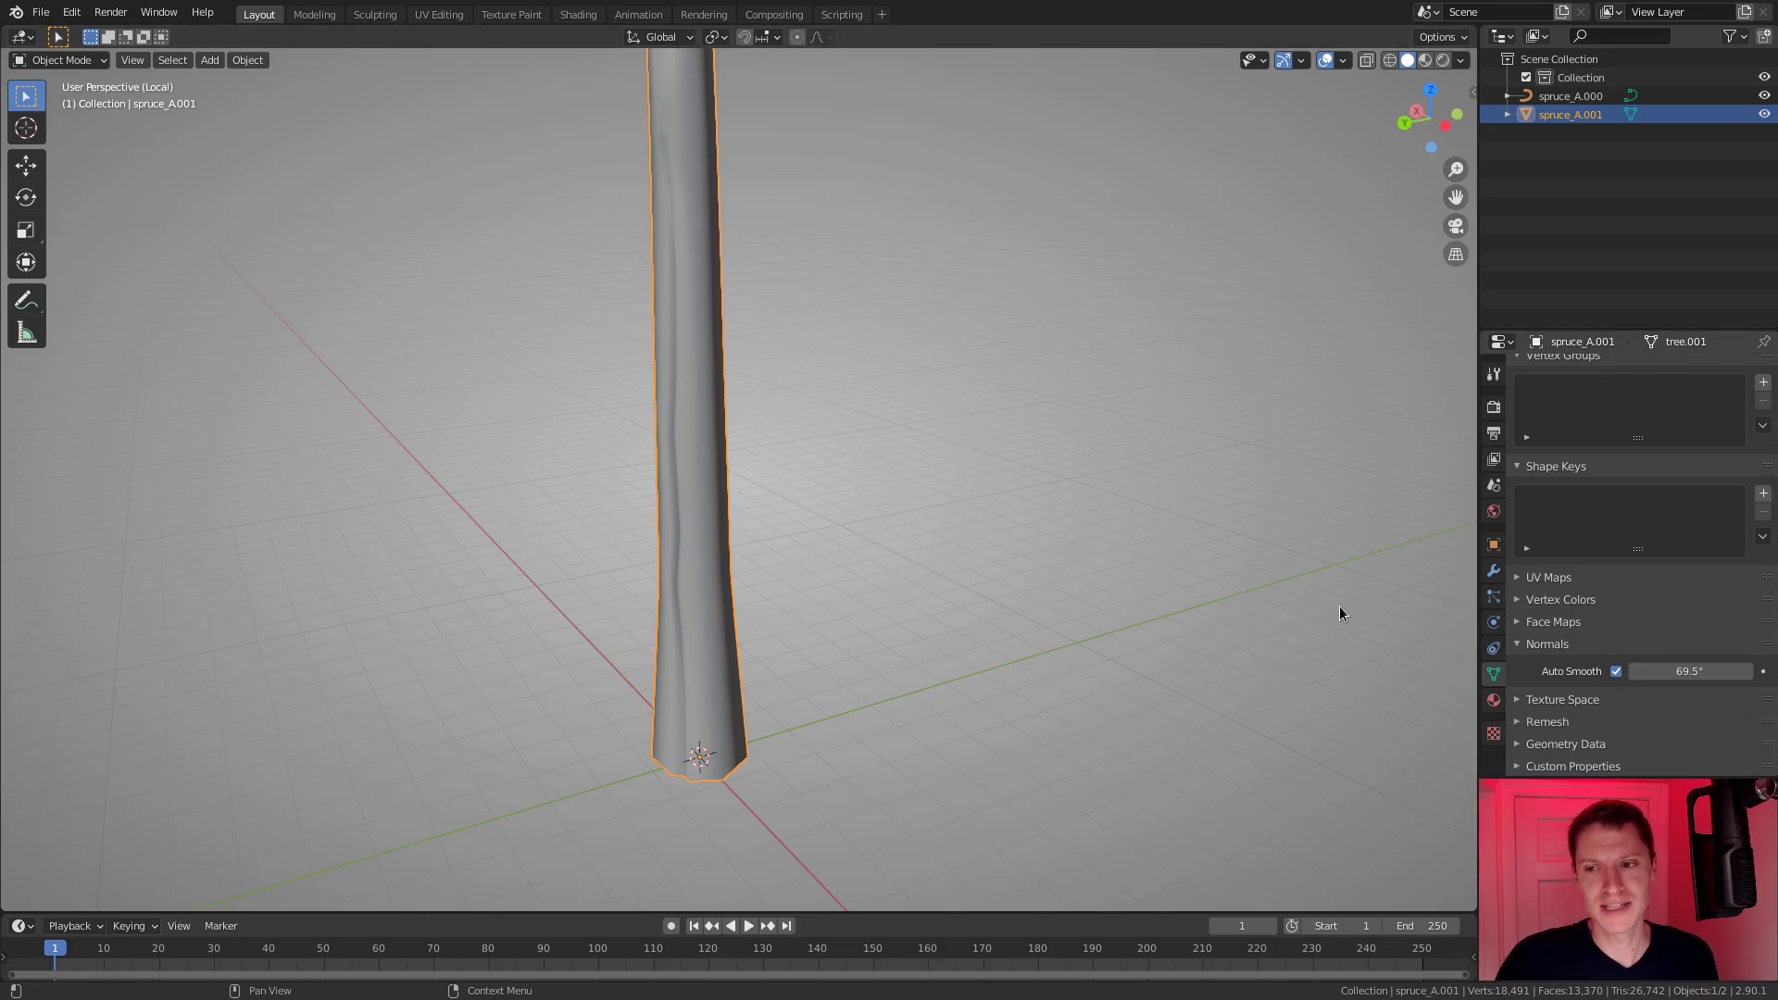
middle_click(880, 423)
middle_click(852, 333)
middle_click(833, 355)
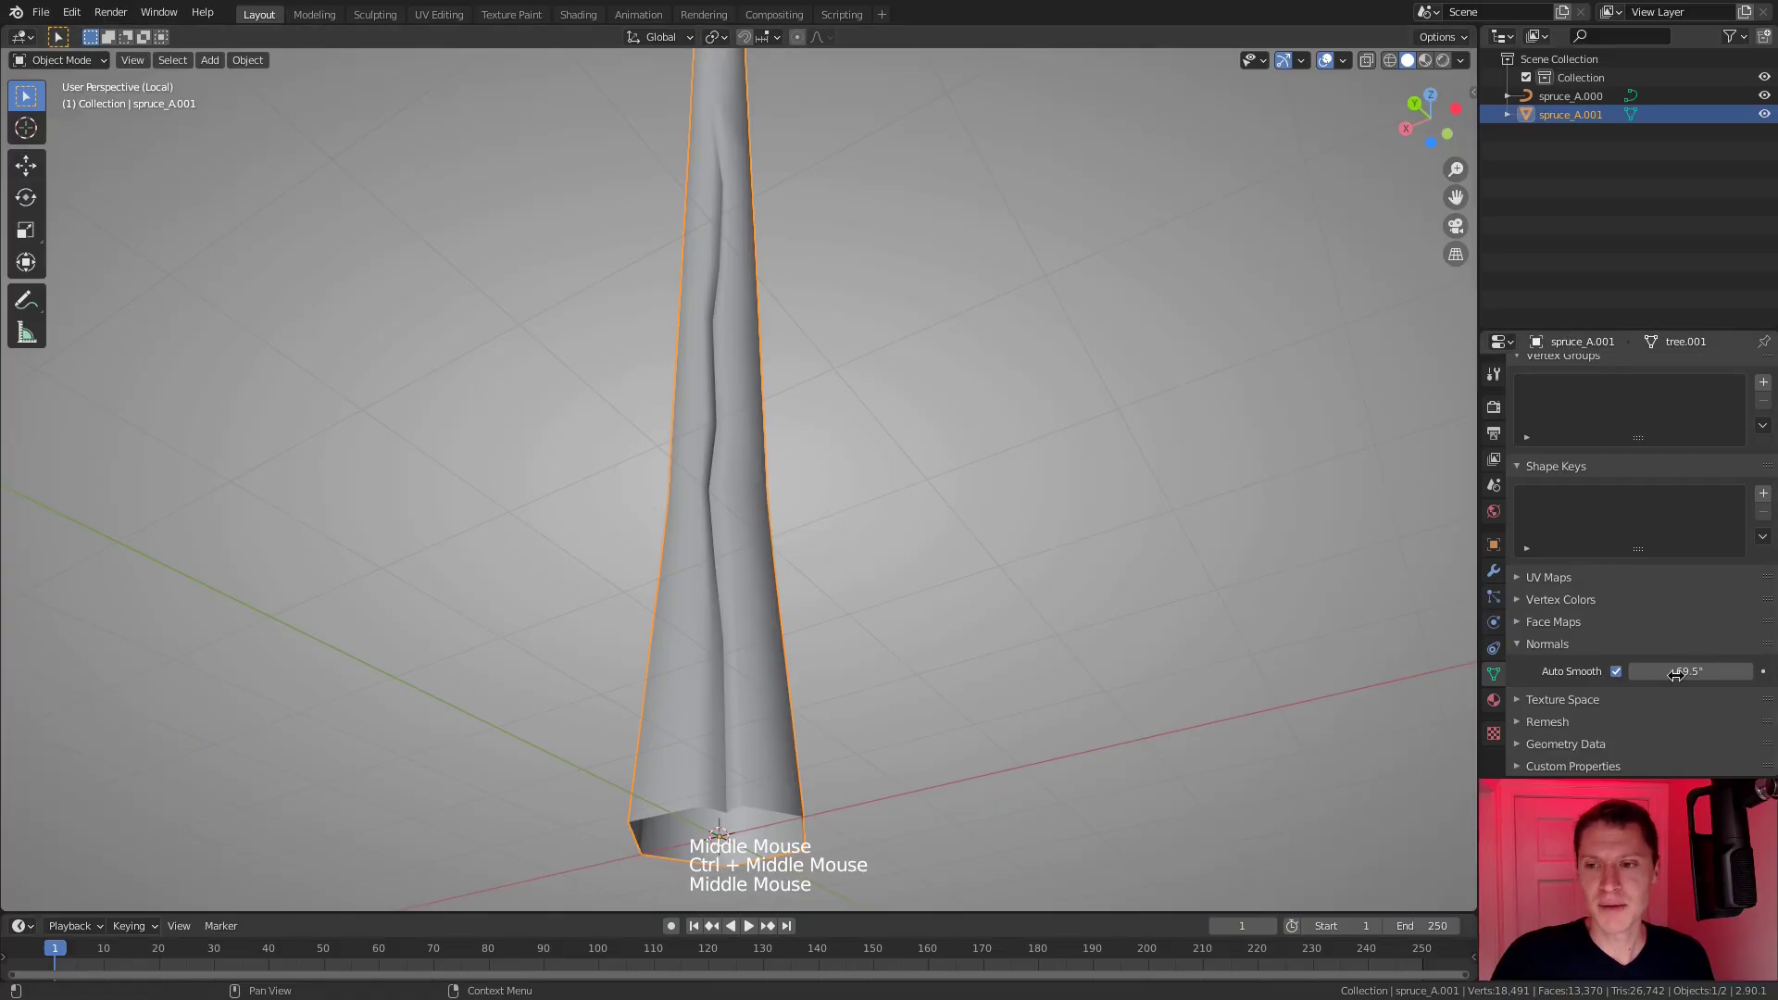
middle_click(834, 360)
middle_click(866, 334)
middle_click(851, 381)
middle_click(907, 358)
middle_click(900, 344)
middle_click(928, 333)
middle_click(926, 397)
In vertex select, edge-slide the crack's end vertices along their edge to tidy the tip.
middle_click(877, 418)
middle_click(799, 358)
middle_click(798, 541)
middle_click(743, 412)
middle_click(727, 411)
middle_click(741, 366)
key("Tab")
key("1")
left_click(693, 215)
left_click(714, 211)
key("g")
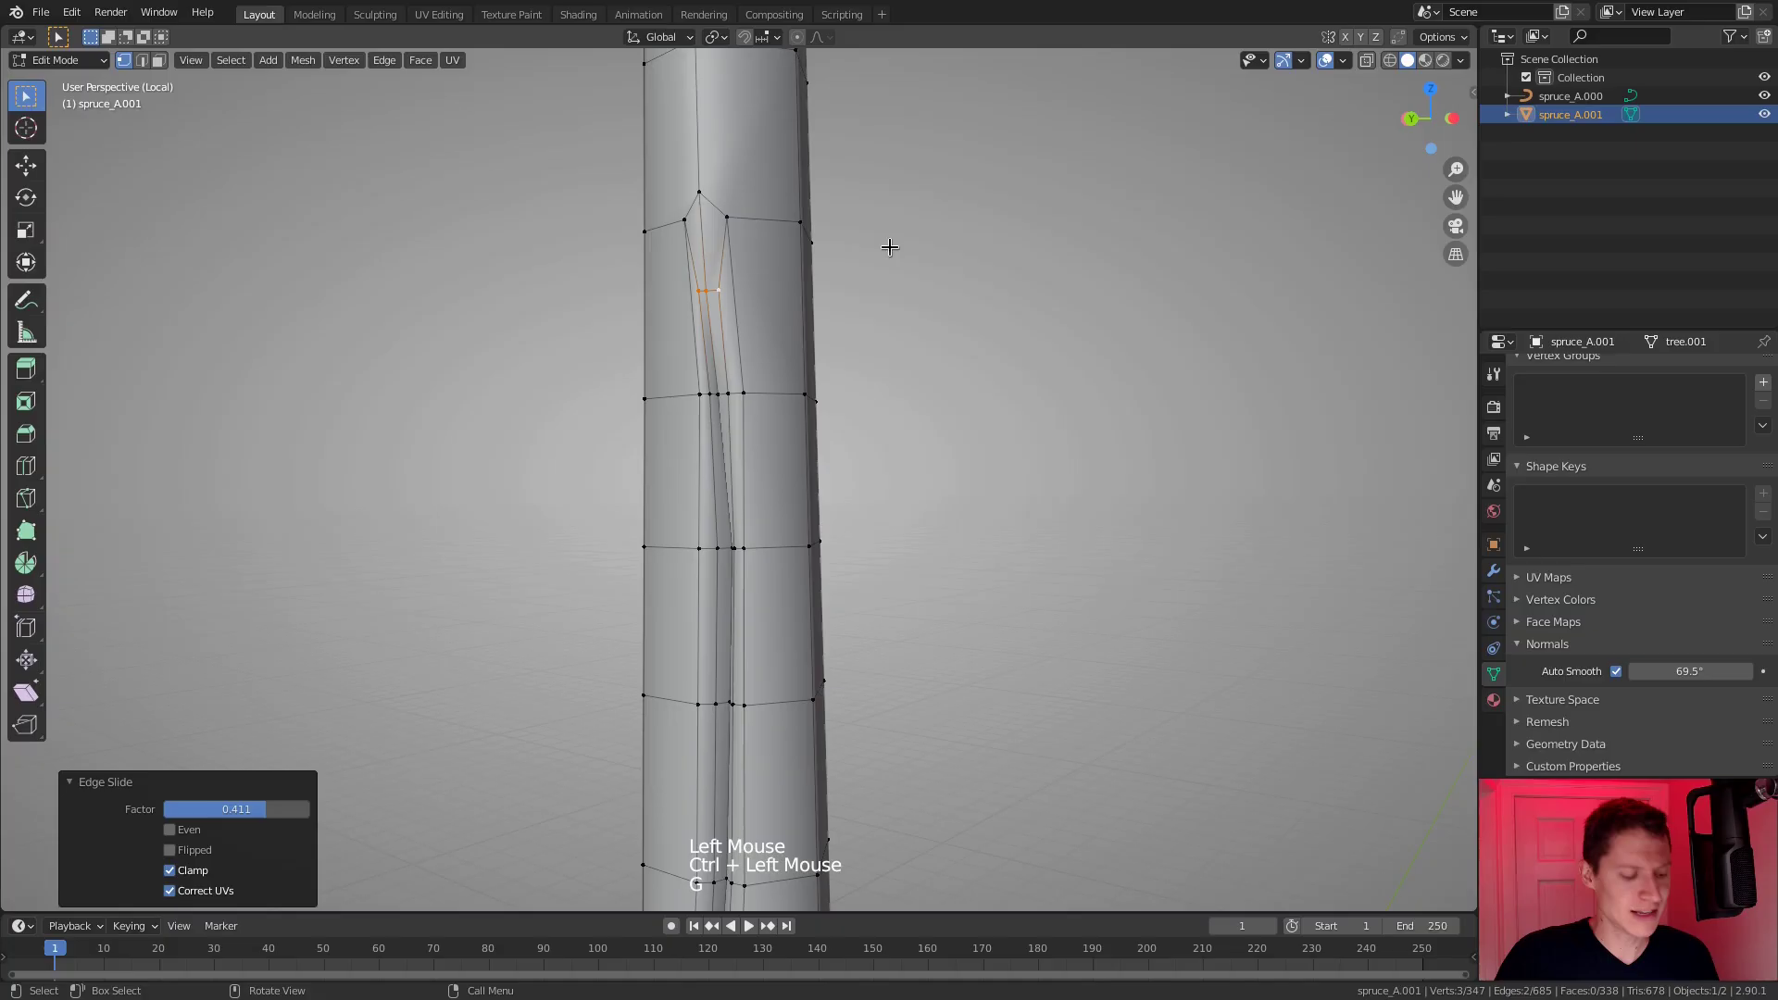
key("s")
key("Tab")
Merge the crack-end vertices into one point with Merge At Last.
middle_click(820, 277)
middle_click(782, 261)
key("Tab")
middle_click(741, 252)
middle_click(754, 292)
left_click(703, 307)
left_click(710, 225)
key("m")
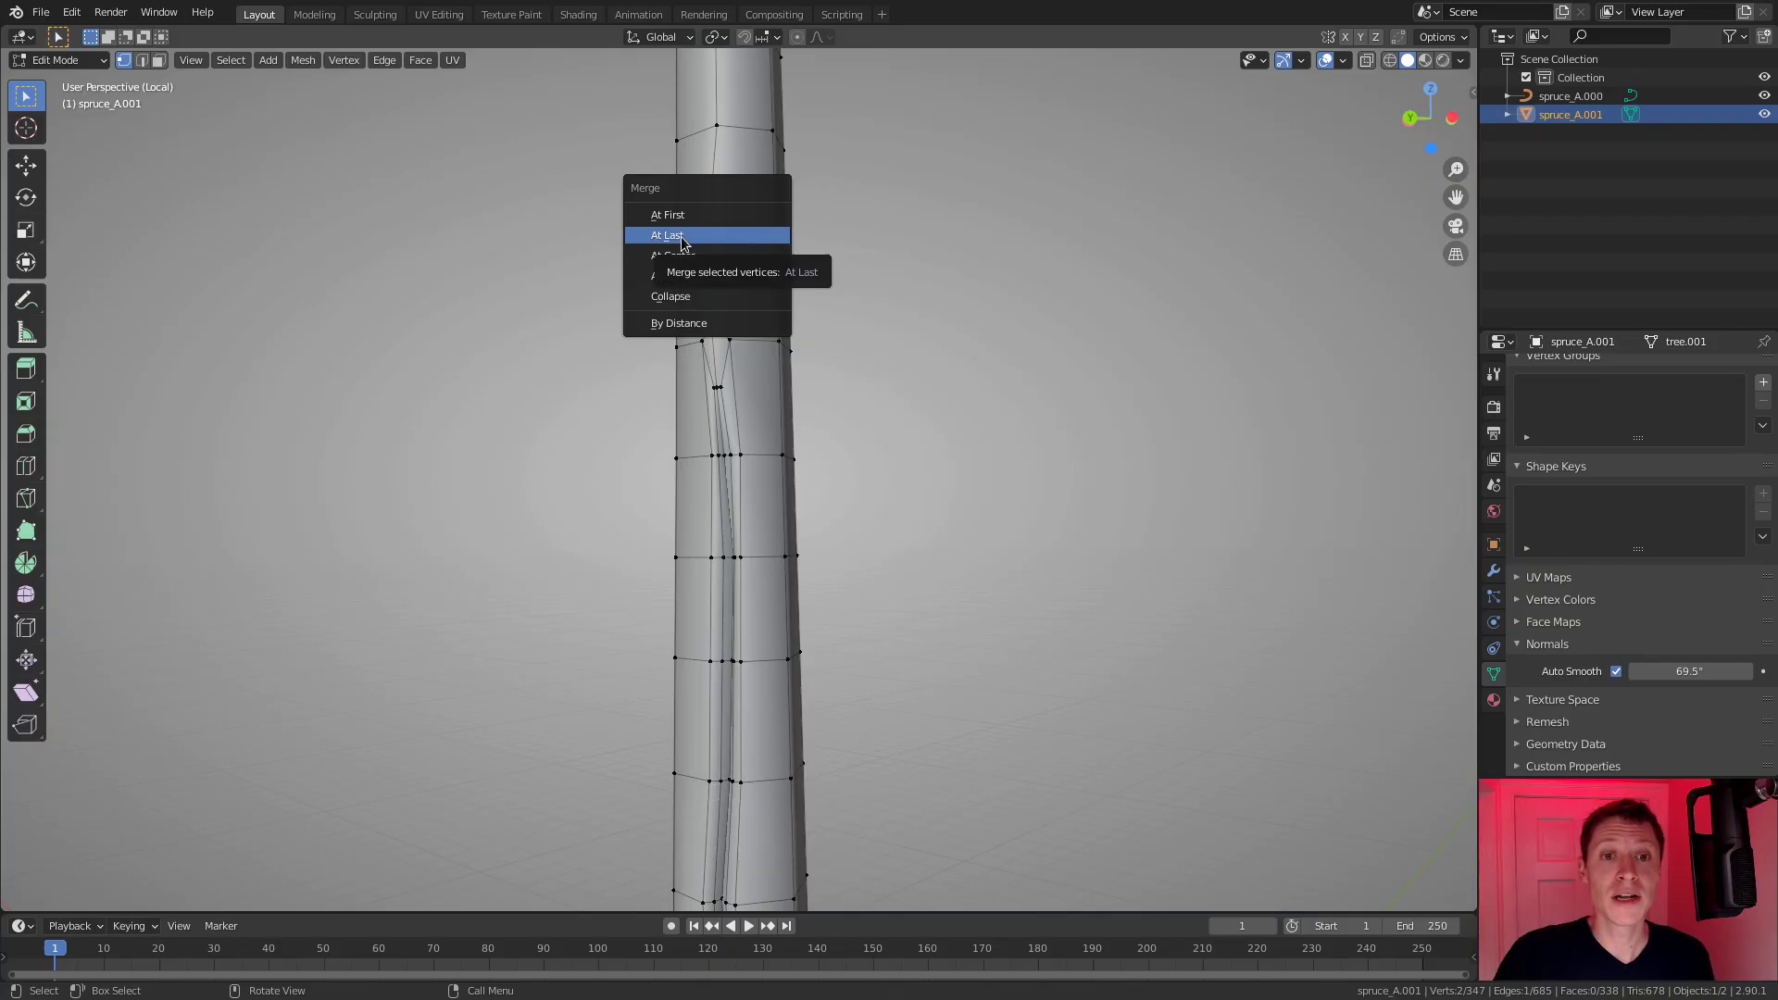
middle_click(761, 283)
left_click_drag(778, 291, 805, 294)
middle_click(791, 347)
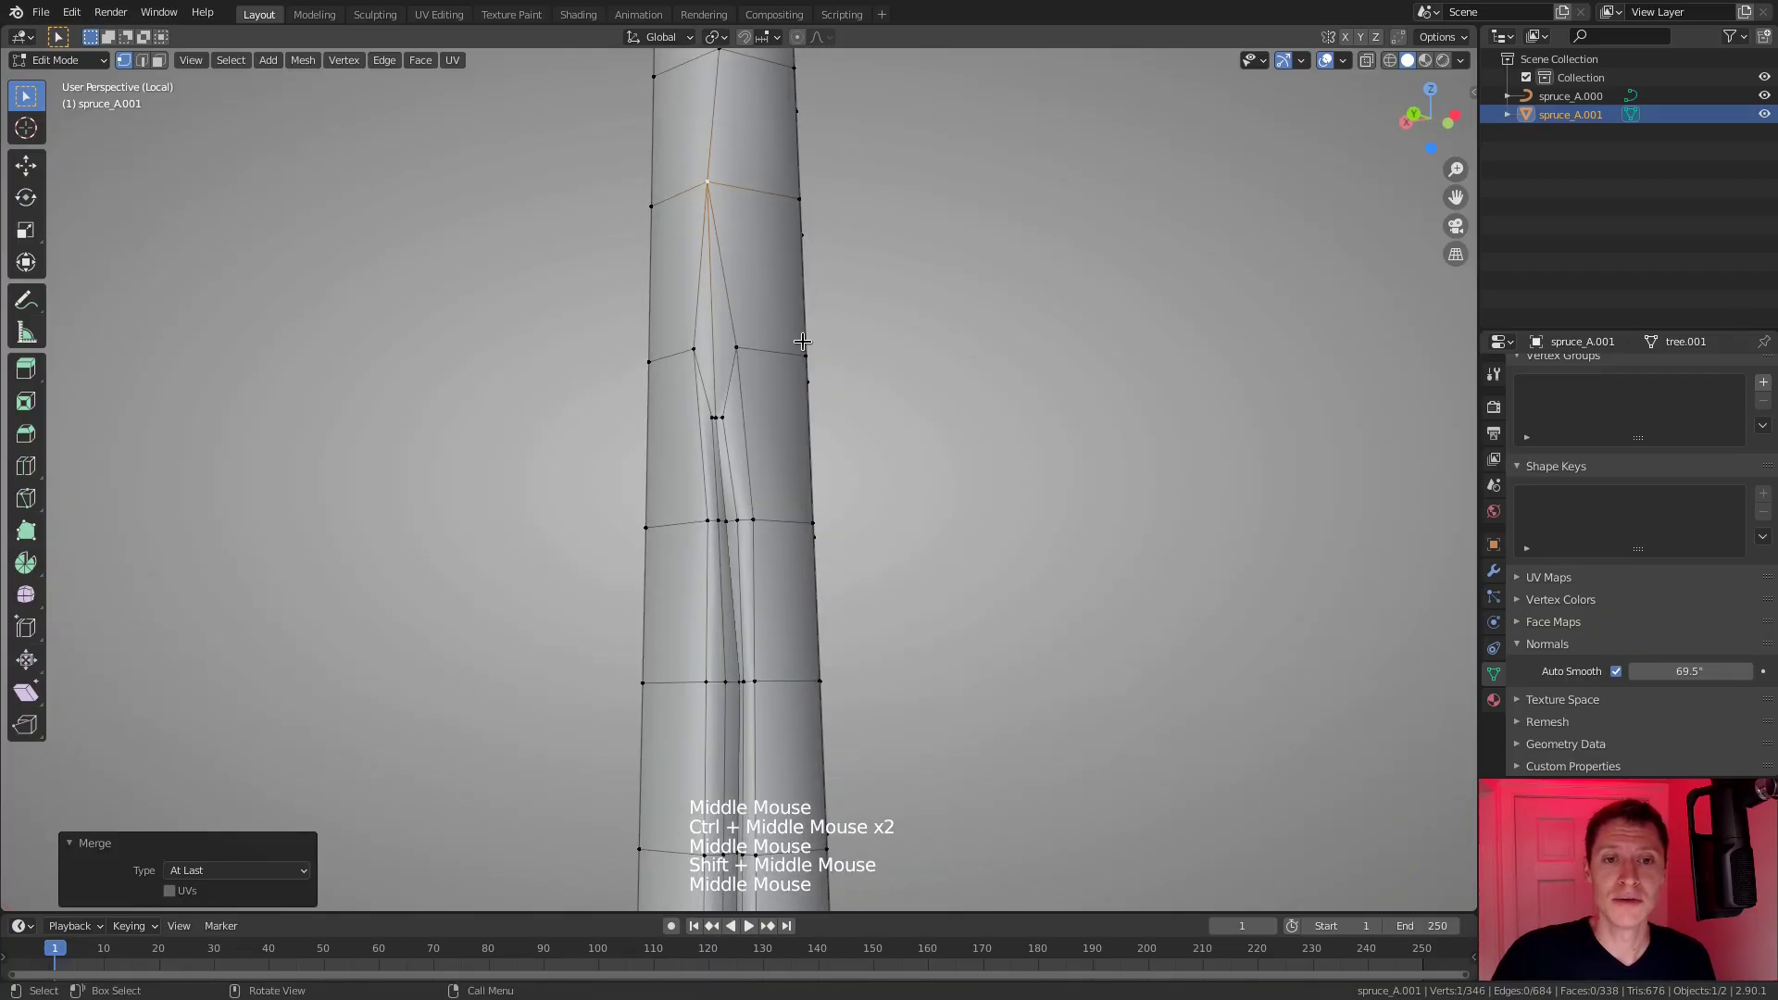
Inspect the tidied crack from Object Mode by orbiting around the trunk.
key("Tab")
middle_click(856, 330)
middle_click(880, 305)
middle_click(848, 307)
middle_click(808, 356)
middle_click(926, 338)
middle_click(803, 320)
middle_click(793, 367)
middle_click(752, 327)
middle_click(784, 308)
key("Tab")
In edge select, pick a shortest edge path up the trunk and rotate it slightly.
middle_click(780, 222)
key("2")
left_click(718, 132)
middle_click(760, 200)
middle_click(745, 320)
left_click(732, 638)
middle_click(863, 490)
middle_click(875, 489)
middle_click(873, 461)
key("r")
left_click_drag(730, 346, 907, 316)
key("r")
left_click_drag(840, 252, 767, 281)
left_click_drag(723, 322, 949, 286)
key("r")
key("g")
key("a")
Bevel the new crack path with Ctrl+B and begin merging its end vertices.
middle_click(802, 271)
middle_click(808, 256)
left_click(727, 306)
left_click(740, 639)
double_click(723, 217)
key("ctrl+b")
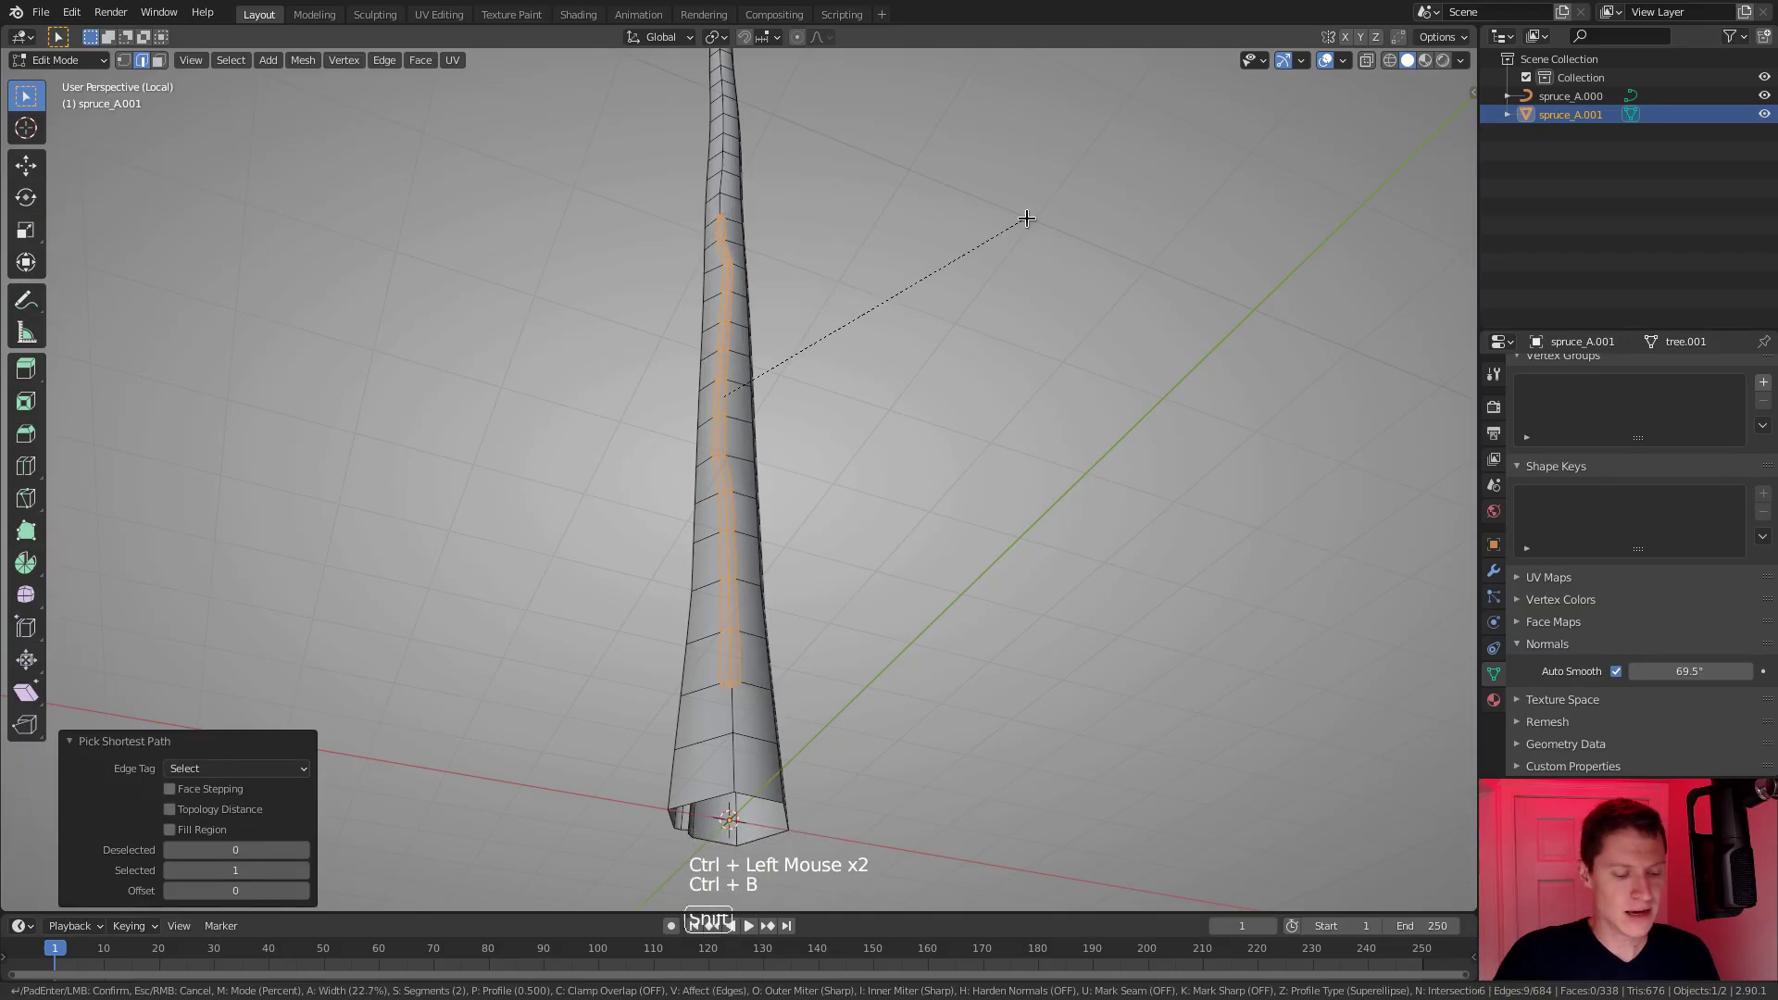
middle_click(834, 370)
middle_click(830, 354)
key("1")
left_click(731, 657)
left_click(731, 687)
key("m")
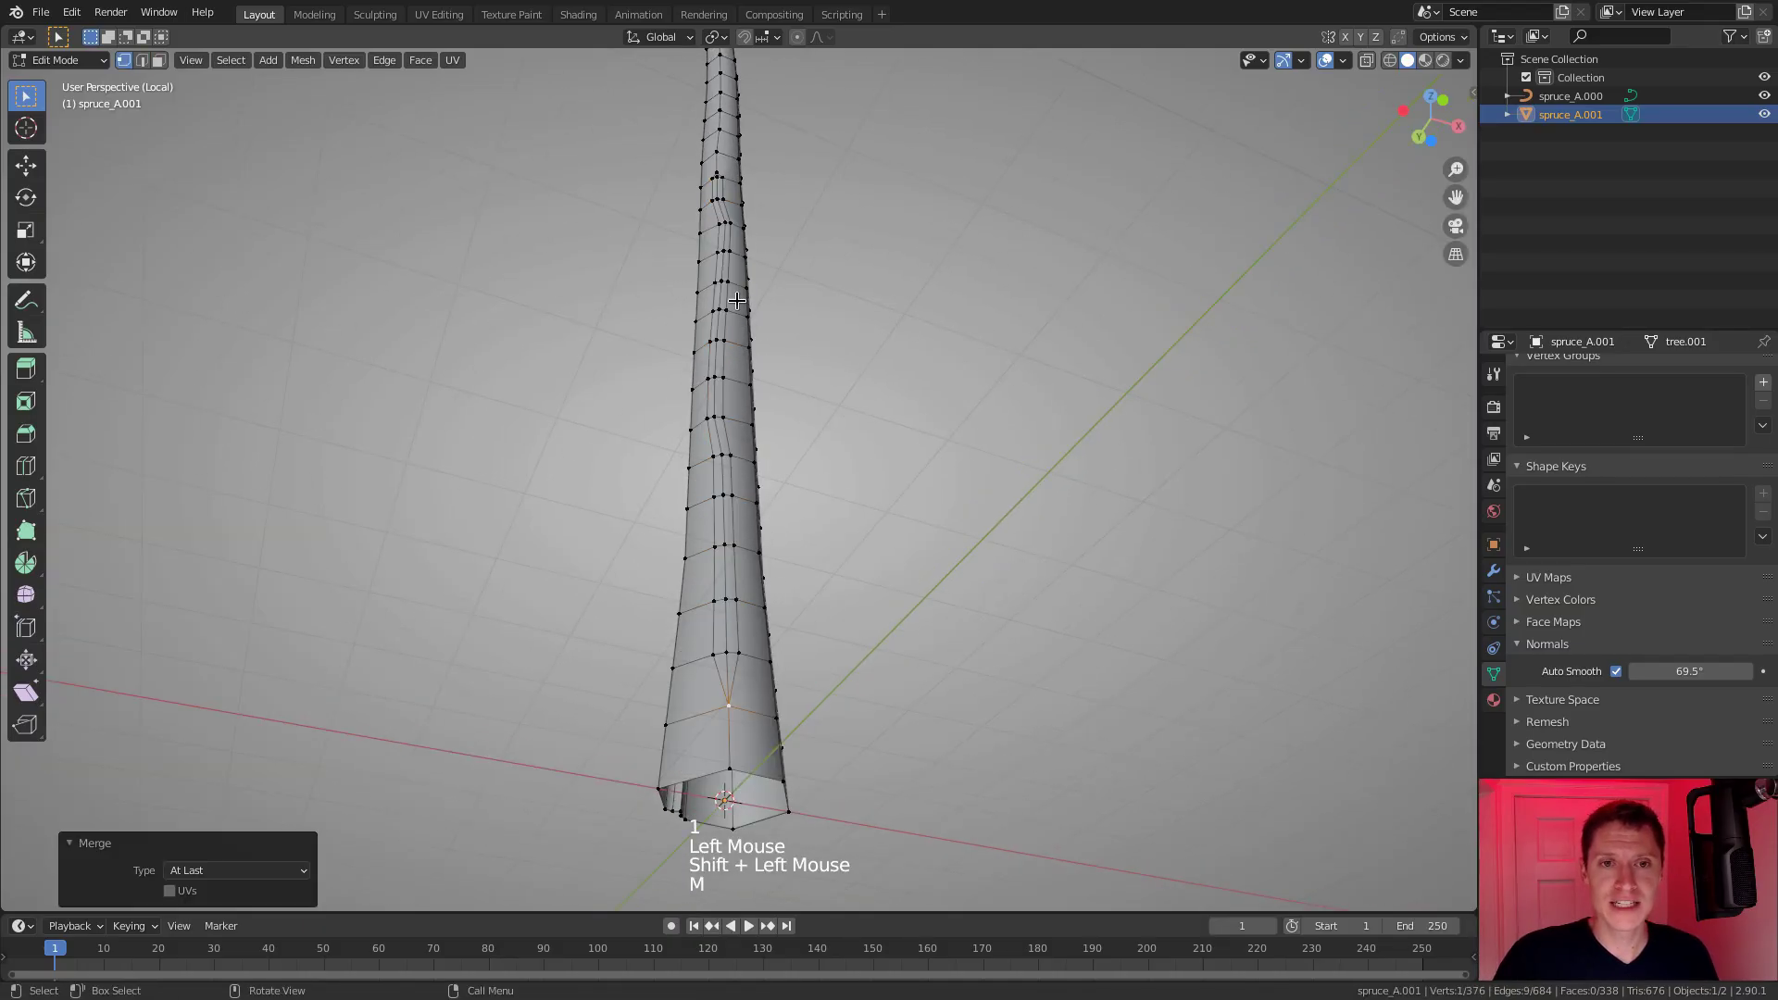
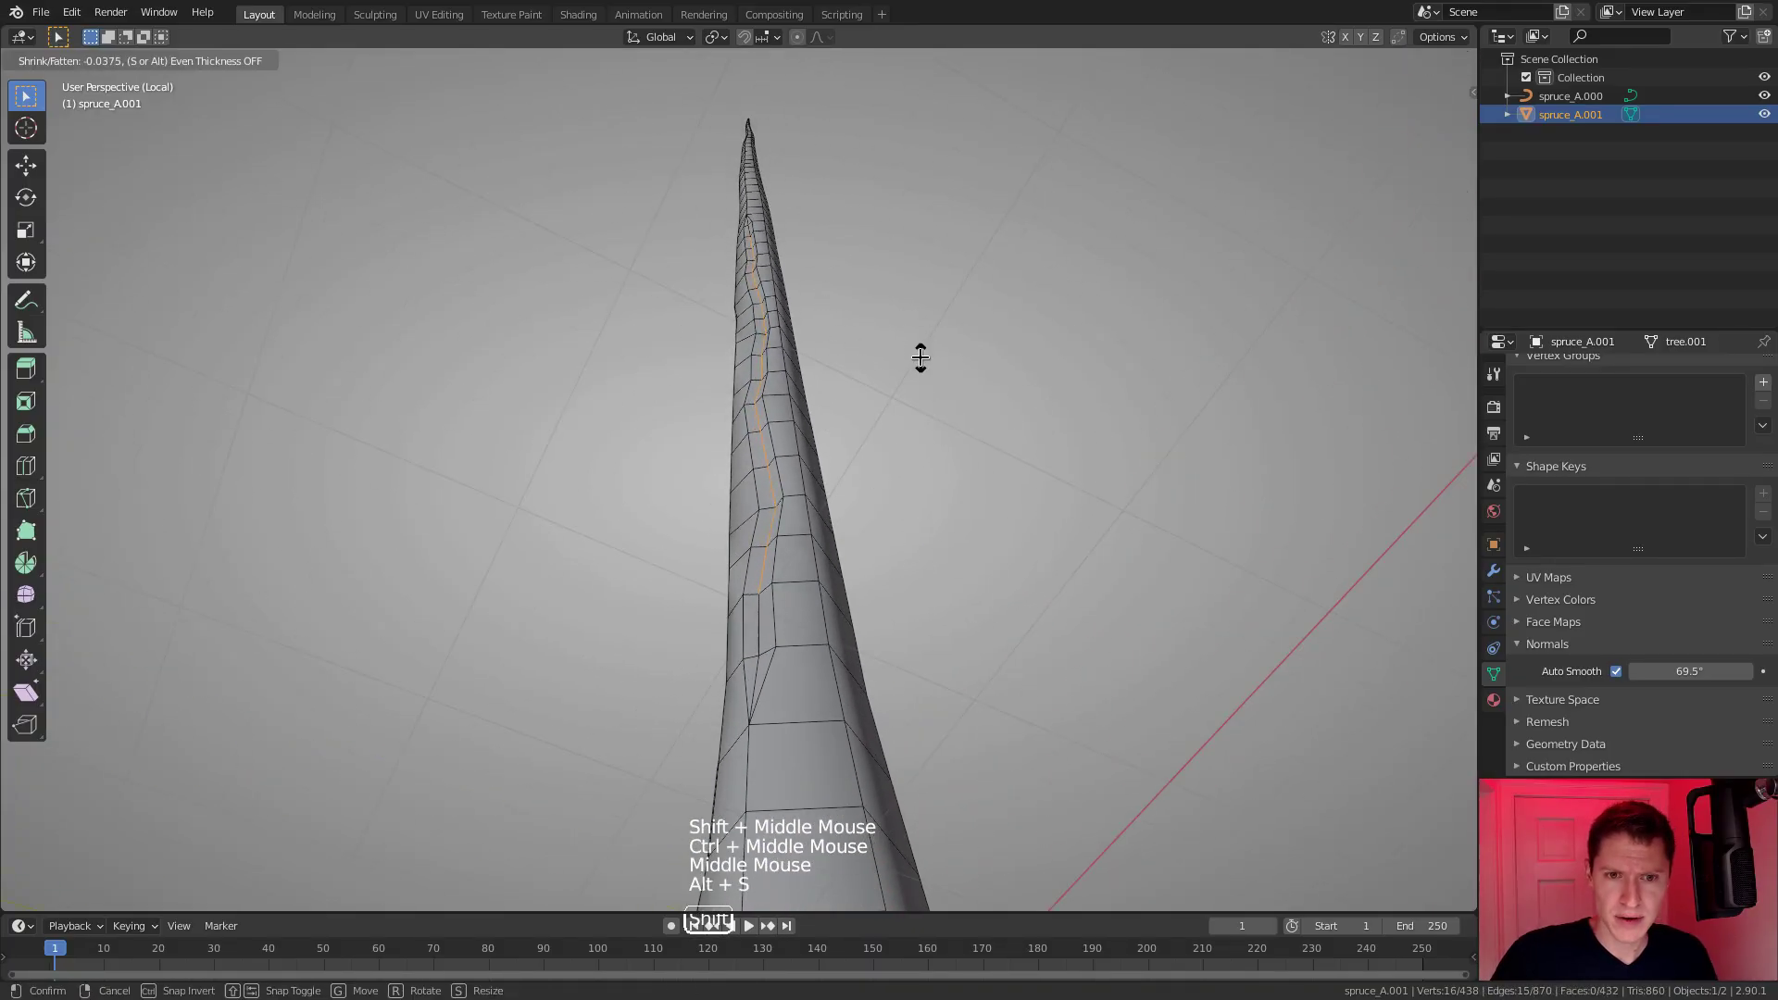
Push the selected crack faces inward along normals with Alt+S and adjust their position.
left_click(763, 569)
left_click(756, 233)
middle_click(845, 292)
middle_click(833, 333)
key("alt+s")
middle_click(925, 419)
middle_click(895, 394)
middle_click(910, 415)
middle_click(908, 410)
key("g")
key("Tab")
Orbit around the trunk to inspect the cracks, then return to Edit Mode near the base.
middle_click(902, 377)
middle_click(884, 397)
middle_click(863, 444)
middle_click(864, 379)
middle_click(831, 371)
middle_click(825, 363)
middle_click(852, 324)
middle_click(963, 372)
middle_click(853, 524)
middle_click(704, 546)
middle_click(754, 573)
middle_click(703, 516)
middle_click(682, 444)
middle_click(903, 479)
middle_click(880, 502)
key("Tab")
Select a new edge path near the trunk base and bevel it into a crack with Ctrl+B.
left_click_drag(778, 488, 769, 527)
left_click(766, 524)
left_click(765, 604)
key("ctrl+b")
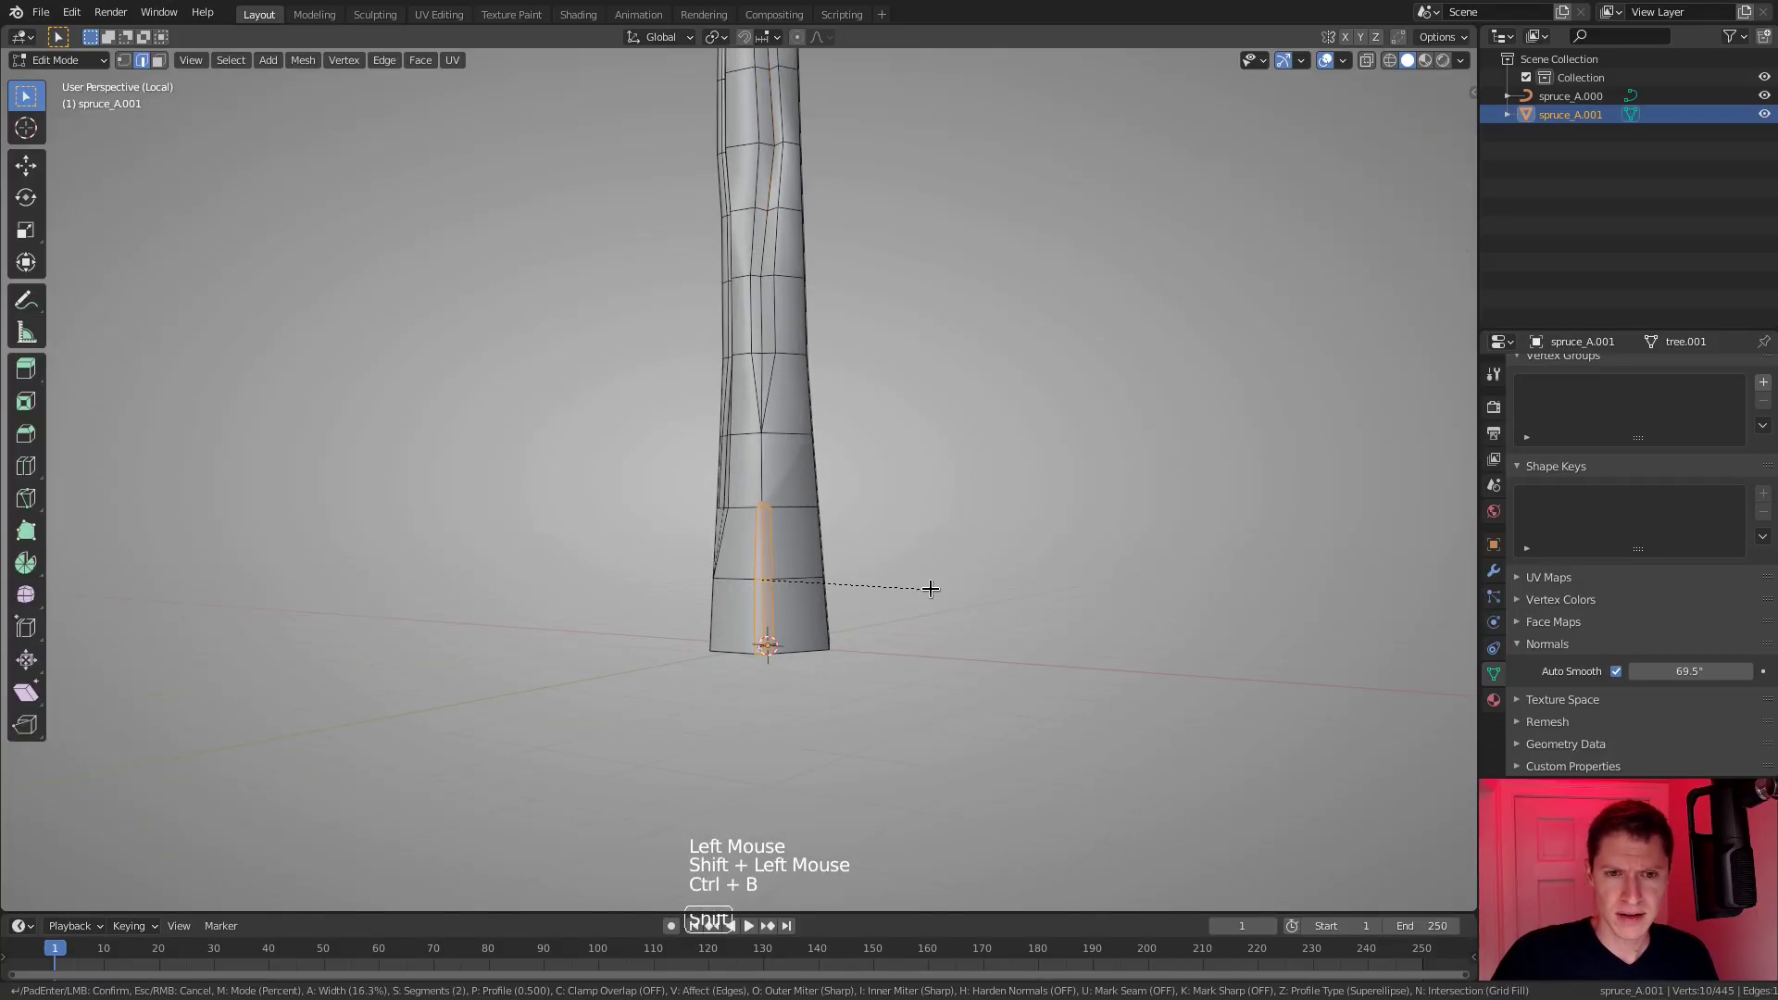
middle_click(822, 470)
key("1")
Merge the crack's end vertices At Last, then push the crack faces inward 0.056 m with Alt+S.
left_click(767, 490)
left_click(766, 437)
key("m")
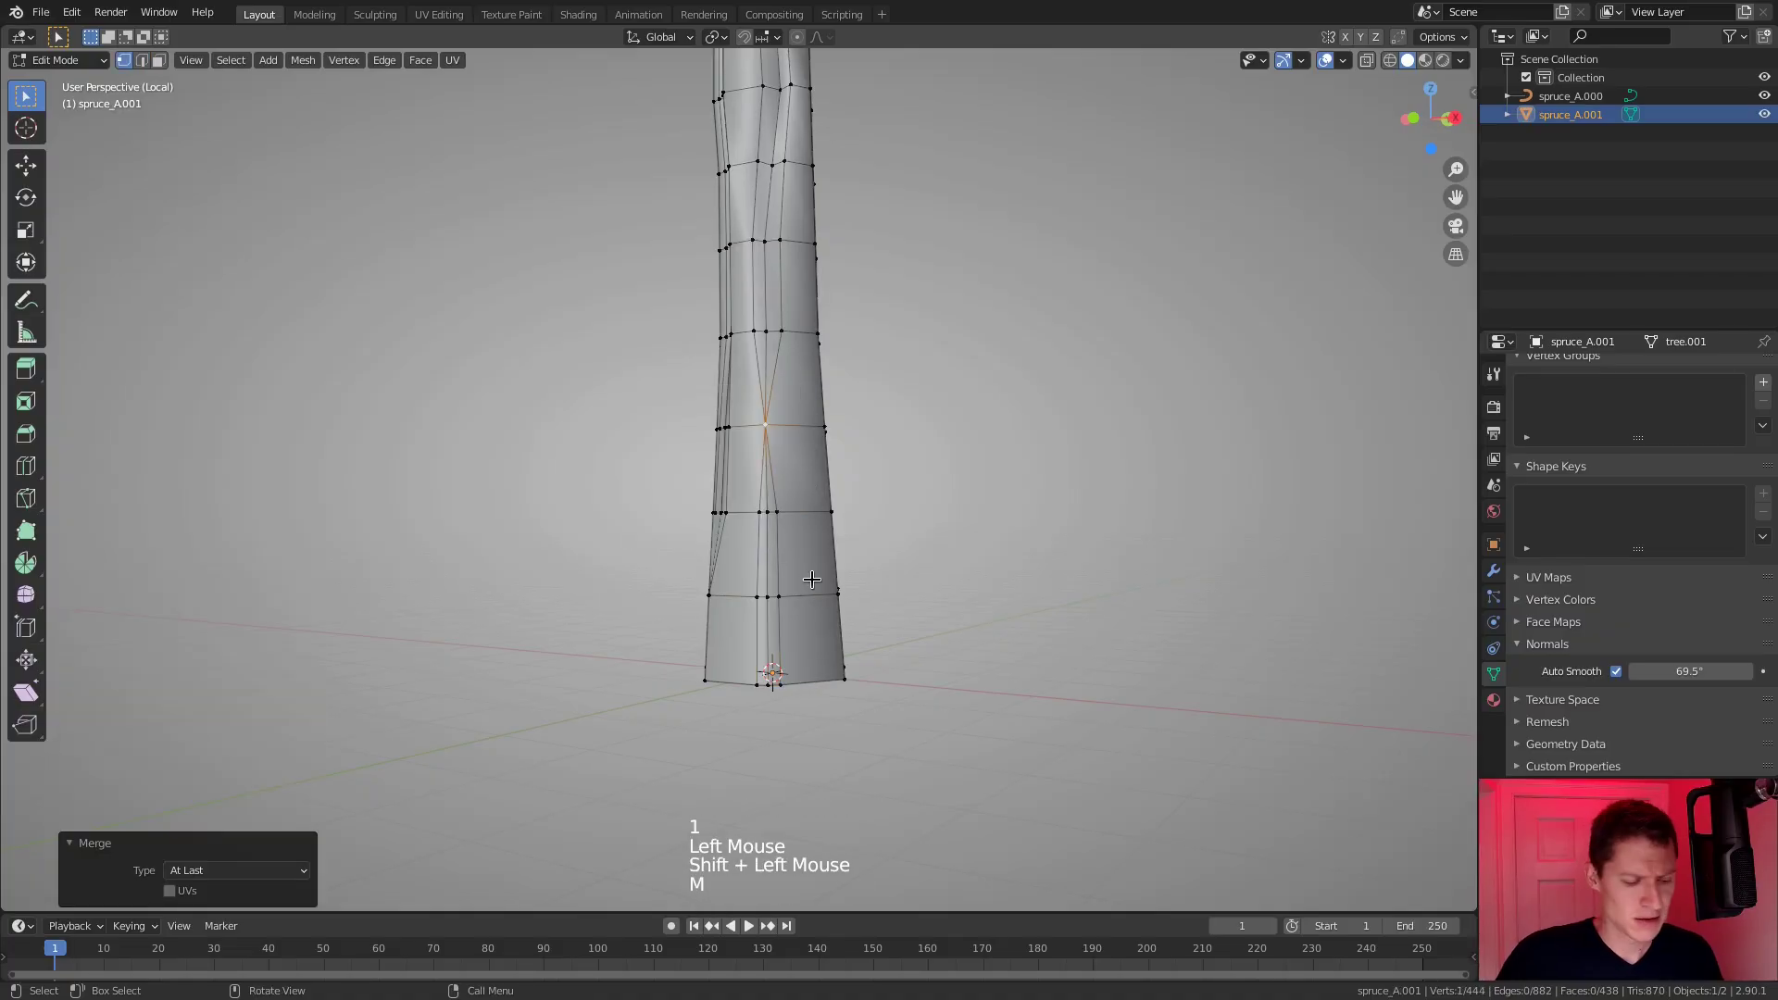
key("2")
double_click(764, 563)
left_click(771, 612)
middle_click(792, 617)
middle_click(748, 658)
key("alt+s")
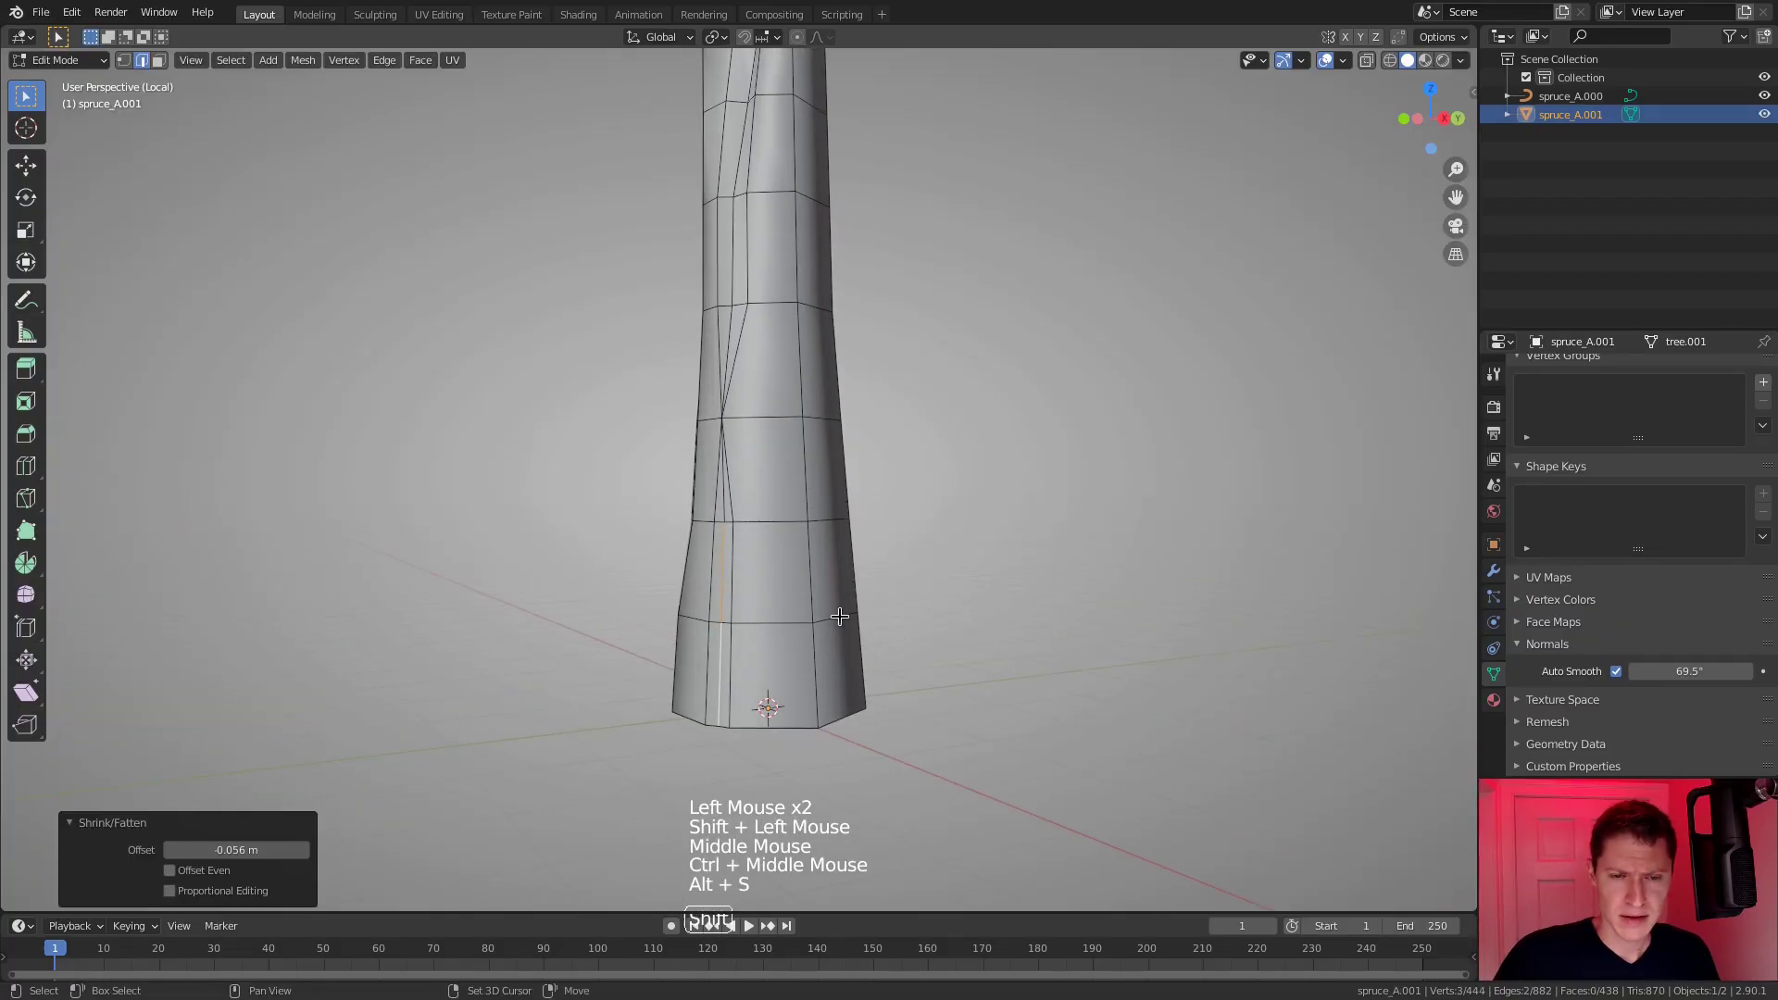
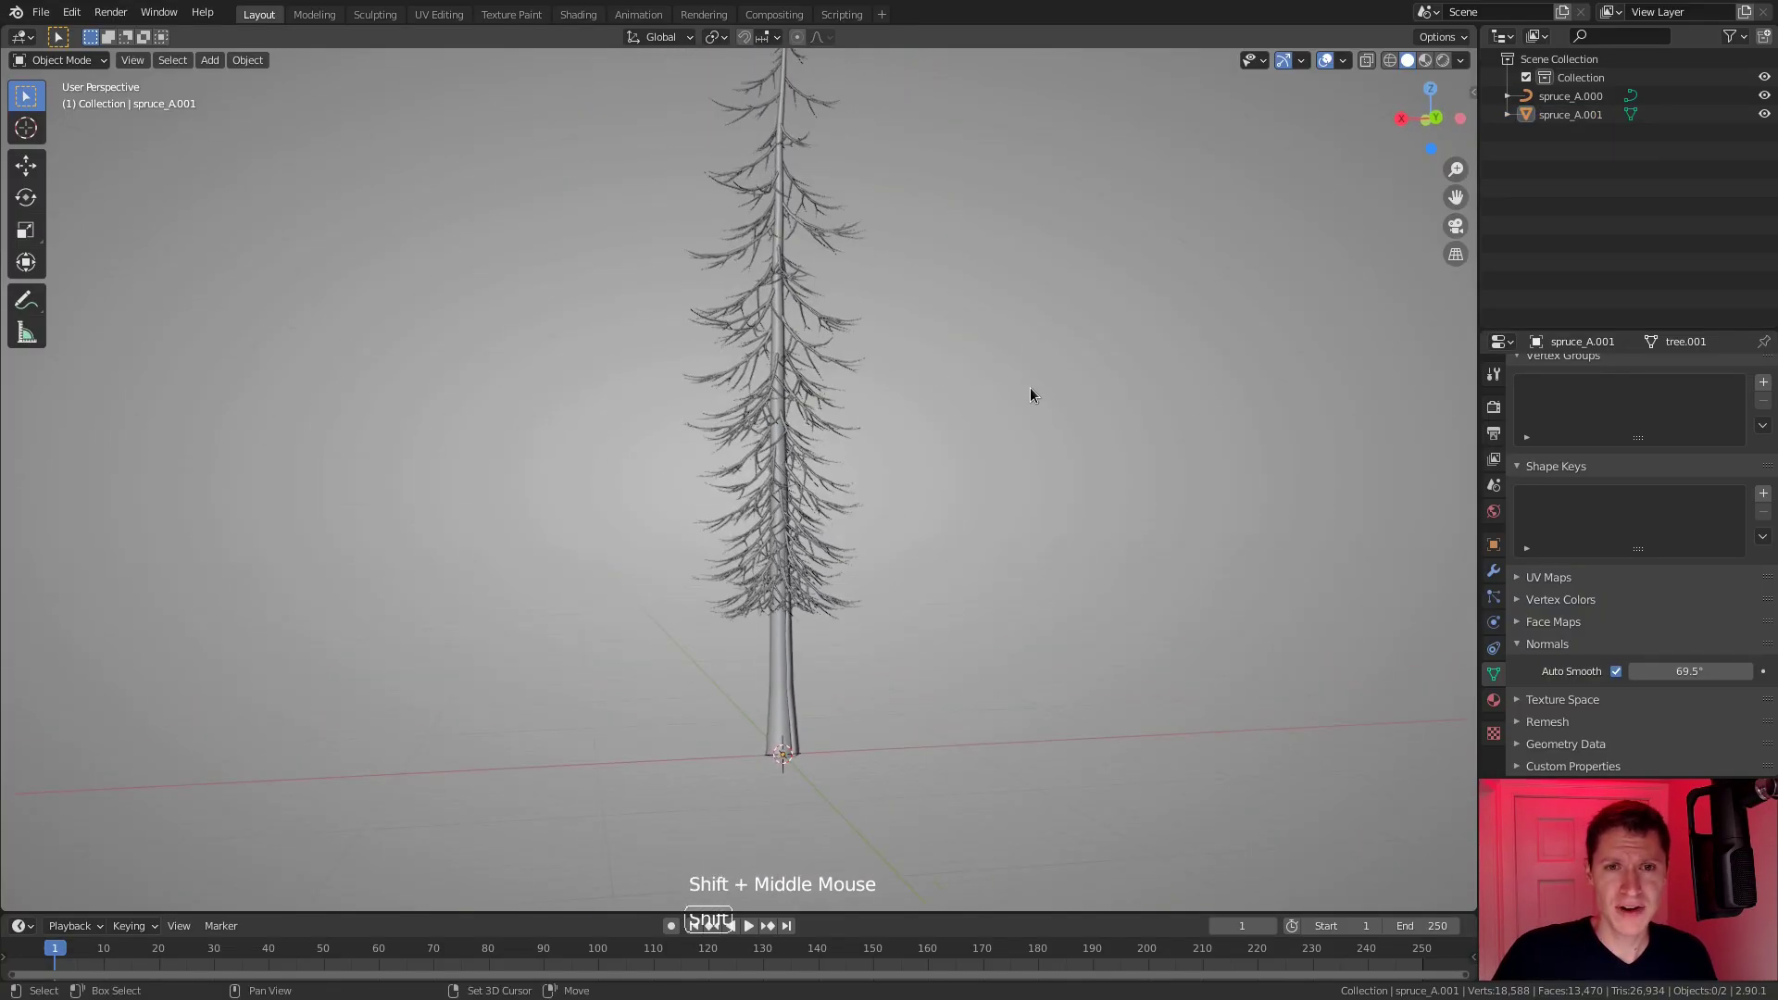
middle_click(1037, 326)
middle_click(1050, 288)
middle_click(1039, 282)
middle_click(997, 276)
middle_click(982, 289)
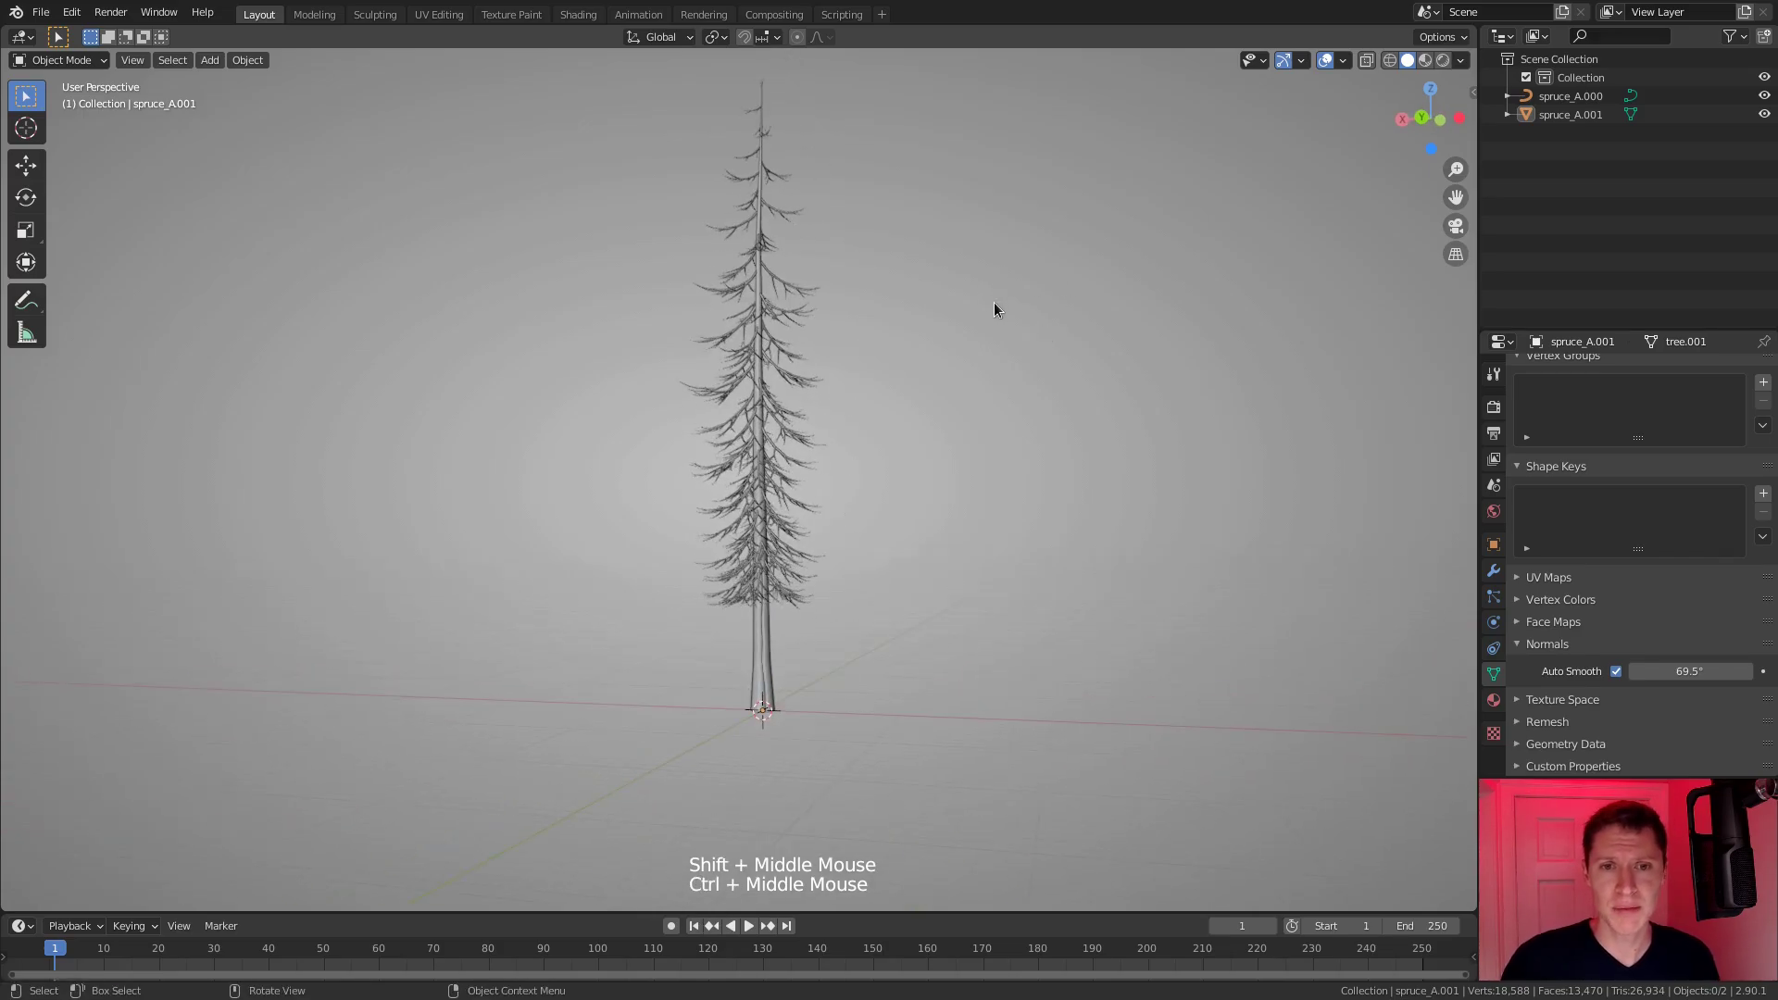